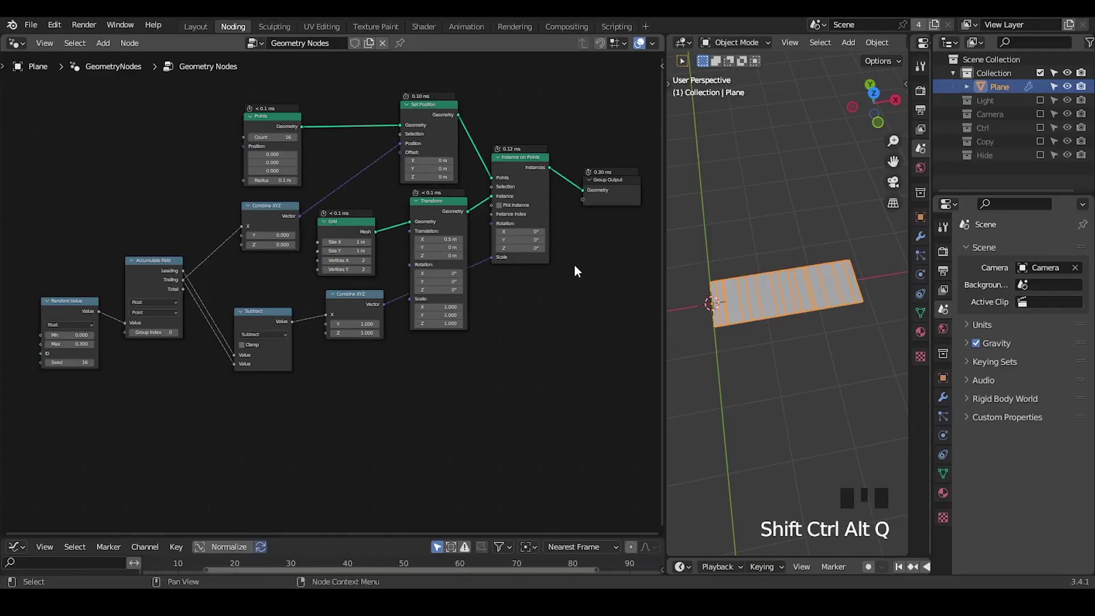
Frame the node tree and zoom the viewport onto the striped plane, drawing annotation strokes over it.
{"action": "left_click", "coordinate": [613, 102]}
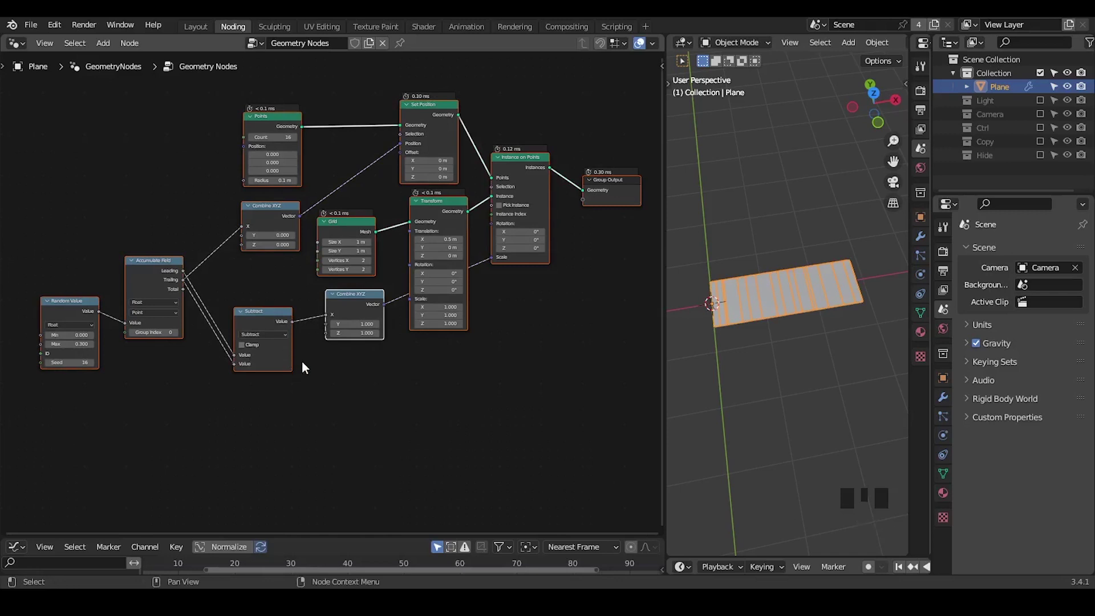
{"action": "left_click_drag", "start_coordinate": [248, 386], "coordinate": [575, 306]}
{"action": "left_click", "coordinate": [574, 306]}
{"action": "left_click_drag", "start_coordinate": [763, 324], "coordinate": [716, 201]}
{"action": "key", "text": "d"}
{"action": "left_click", "coordinate": [716, 202]}
{"action": "key", "text": "d"}
{"action": "key", "text": "d"}
{"action": "key", "text": "d"}
{"action": "left_click_drag", "start_coordinate": [750, 176], "coordinate": [769, 172]}
{"action": "key", "text": "d"}
{"action": "key", "text": "d"}
{"action": "key", "text": "d"}
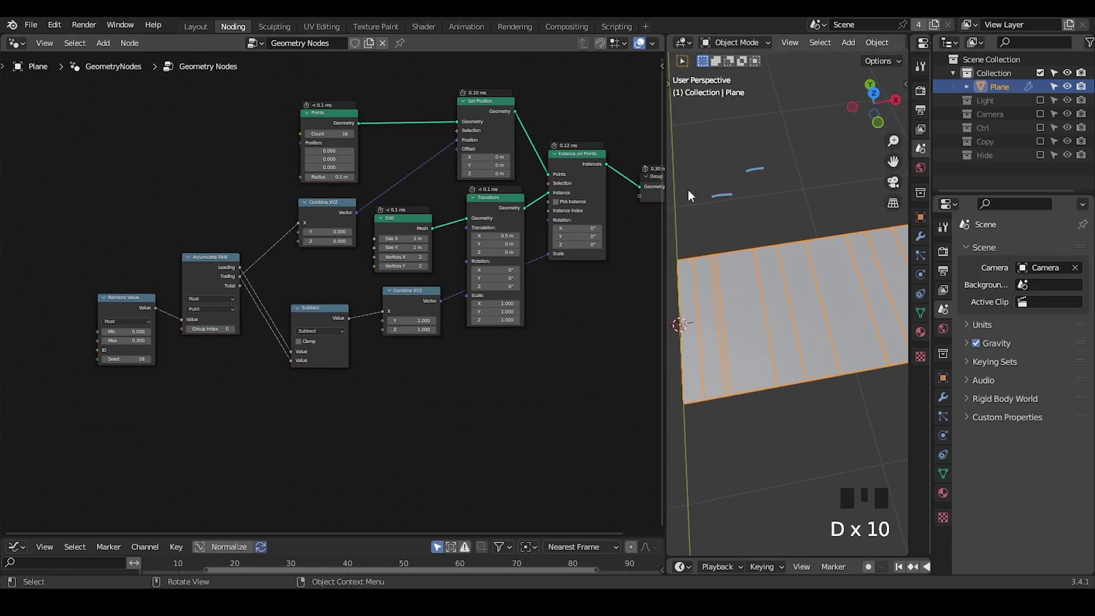
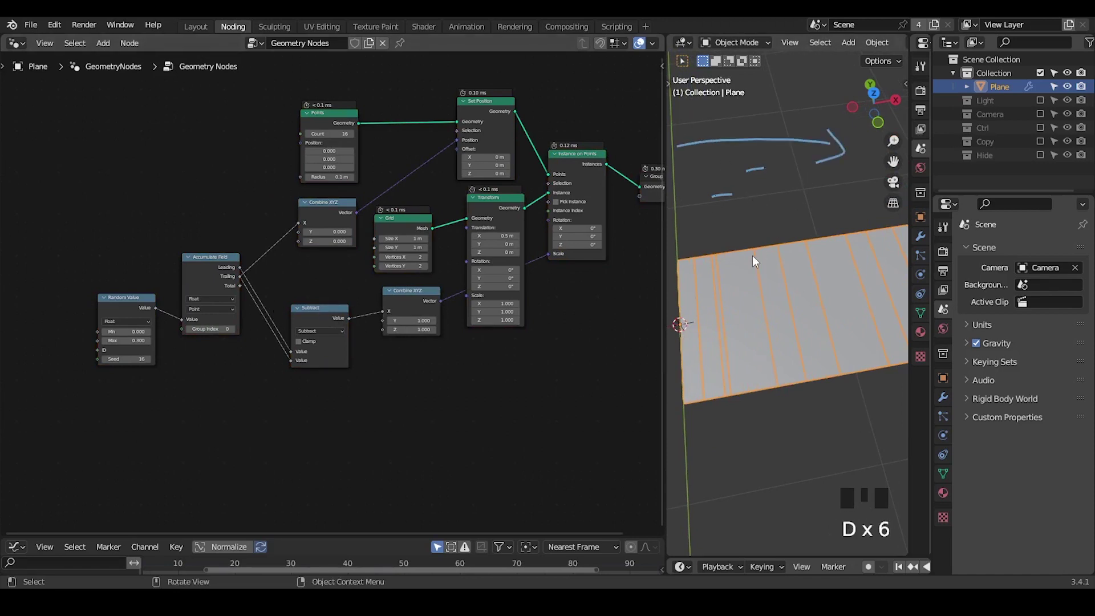
{"action": "key", "text": "d"}
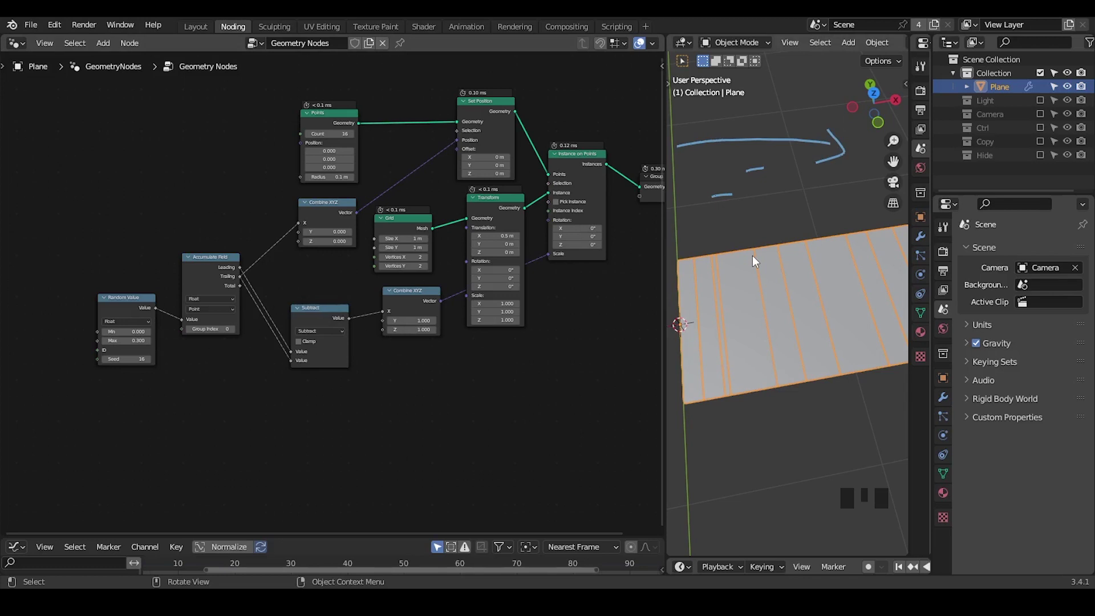
Set the Points Count to 36 and the Random Value Max to 0.220 for thinner stripes.
{"action": "left_click_drag", "start_coordinate": [284, 299], "coordinate": [737, 111]}
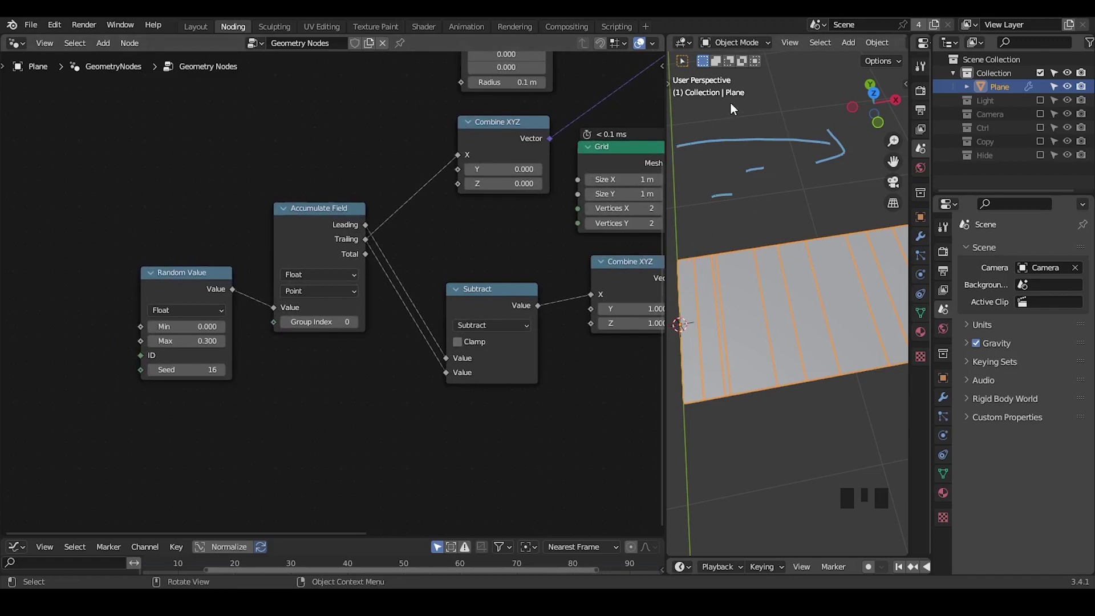
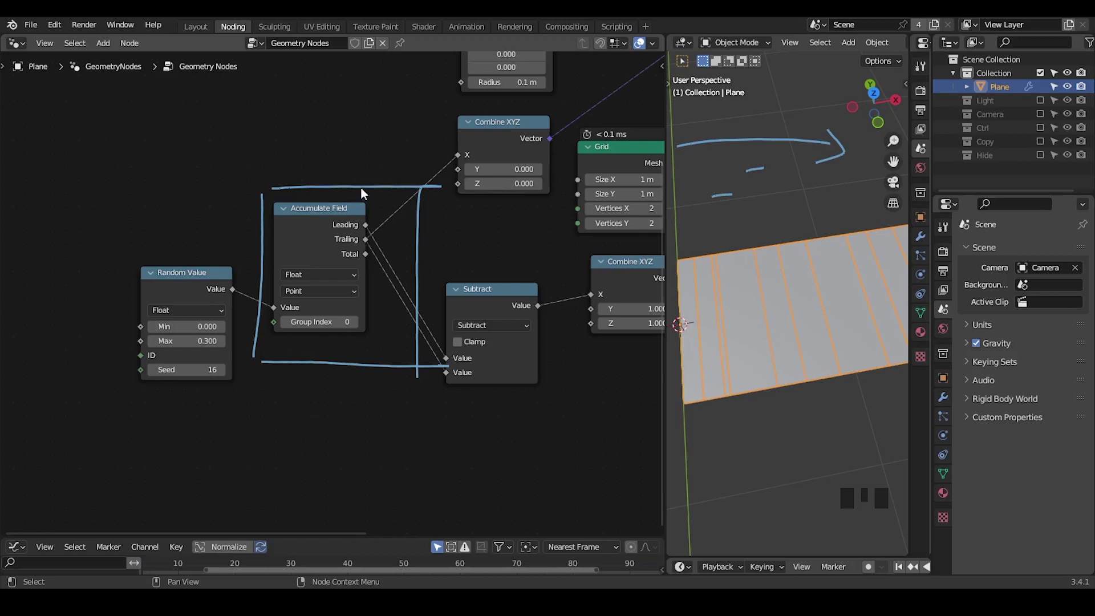
{"action": "left_click_drag", "start_coordinate": [365, 182], "coordinate": [157, 170]}
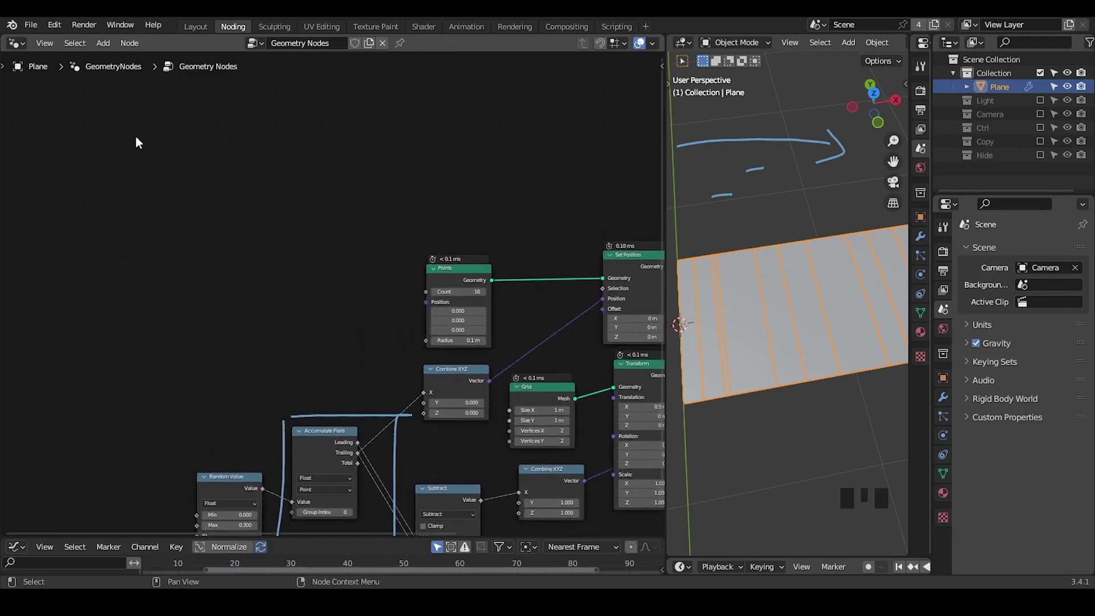
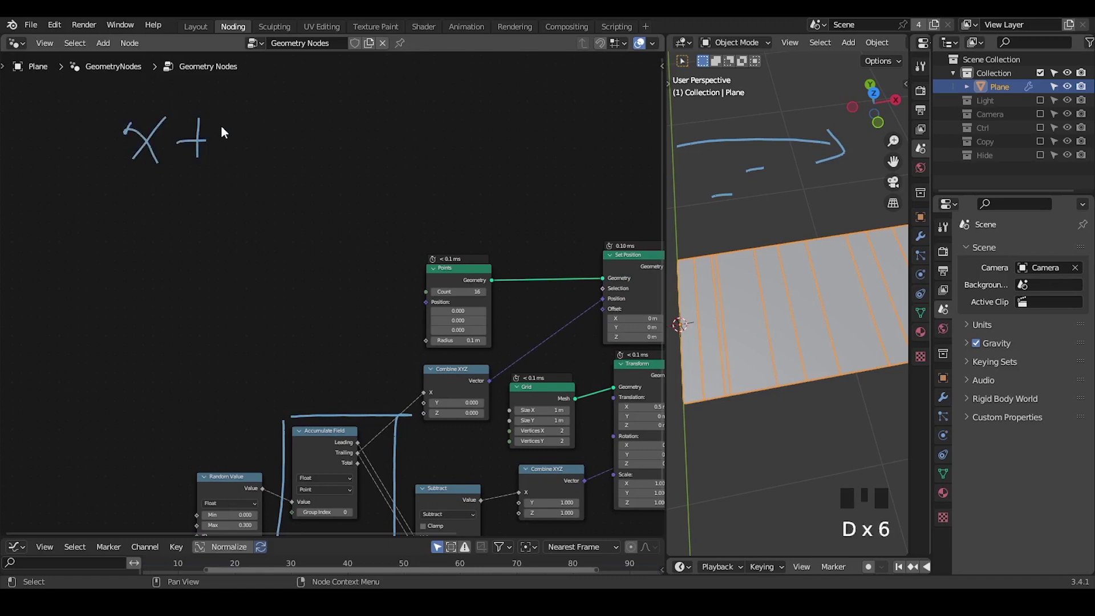
{"action": "left_click", "coordinate": [225, 127]}
{"action": "key", "text": "d"}
{"action": "left_click", "coordinate": [250, 124]}
{"action": "key", "text": "d"}
{"action": "key", "text": "d"}
{"action": "key", "text": "d"}
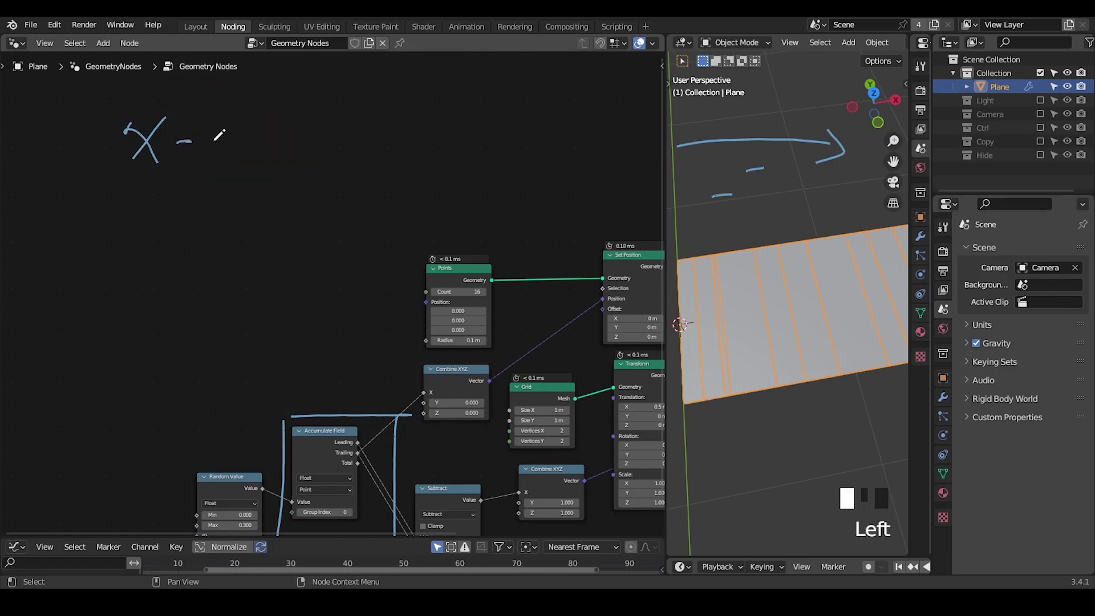
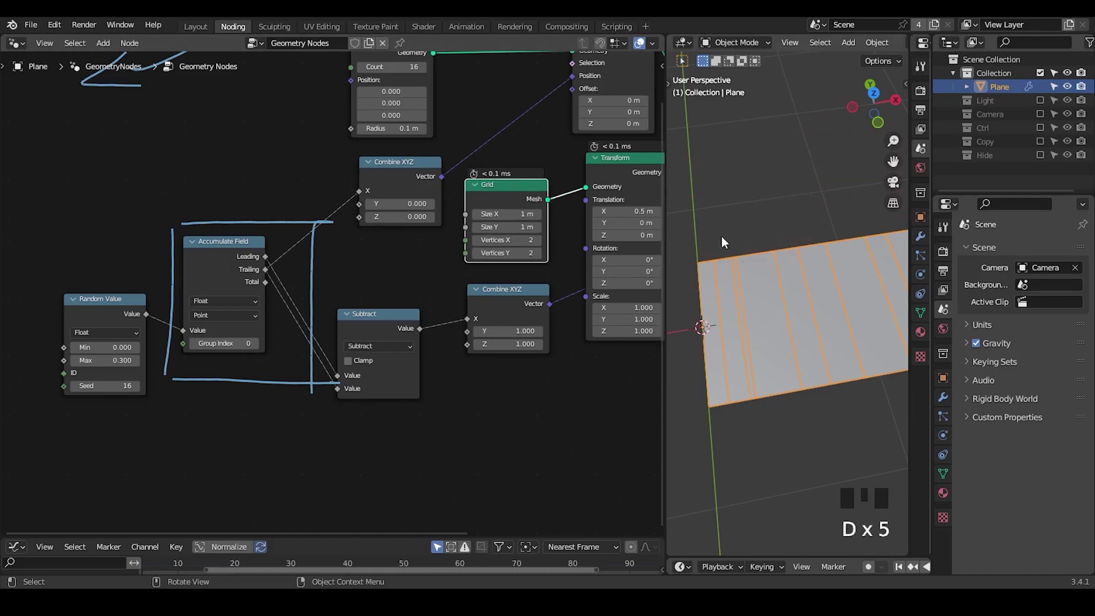
Clear the viewport annotations down to a single line above the plane, with the whole tree in view.
{"action": "key", "text": "d"}
{"action": "left_click_drag", "start_coordinate": [698, 246], "coordinate": [893, 224]}
{"action": "key", "text": "d"}
{"action": "key", "text": "d"}
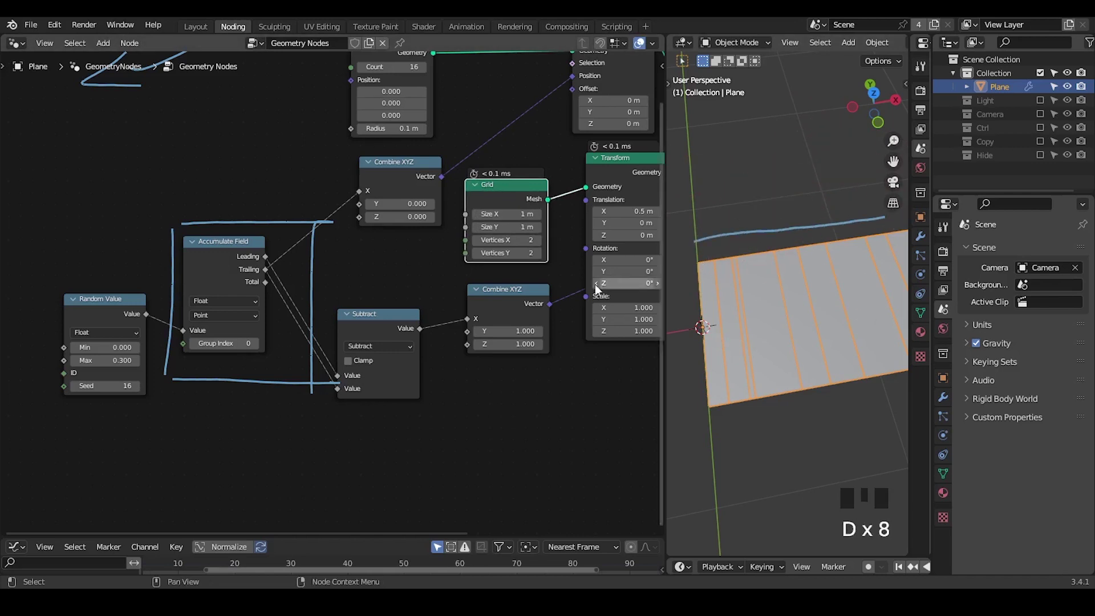
{"action": "left_click_drag", "start_coordinate": [554, 302], "coordinate": [598, 332]}
{"action": "key", "text": "ctrl+shift+alt+w"}
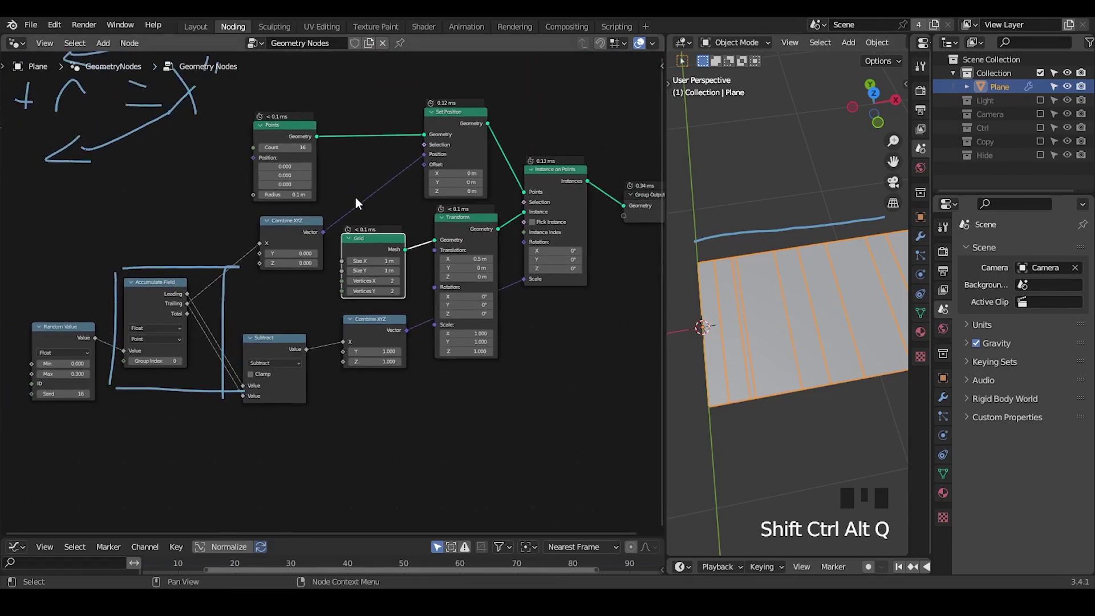
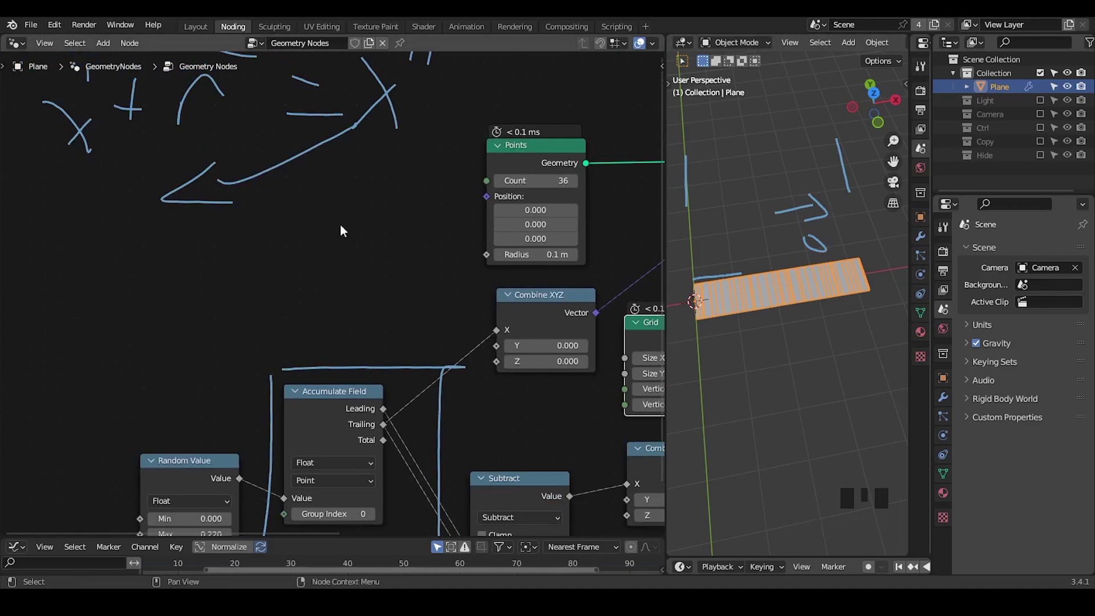
Add the G_Float Range group node and place it above Accumulate Field.
{"action": "key", "text": "ctrl+a"}
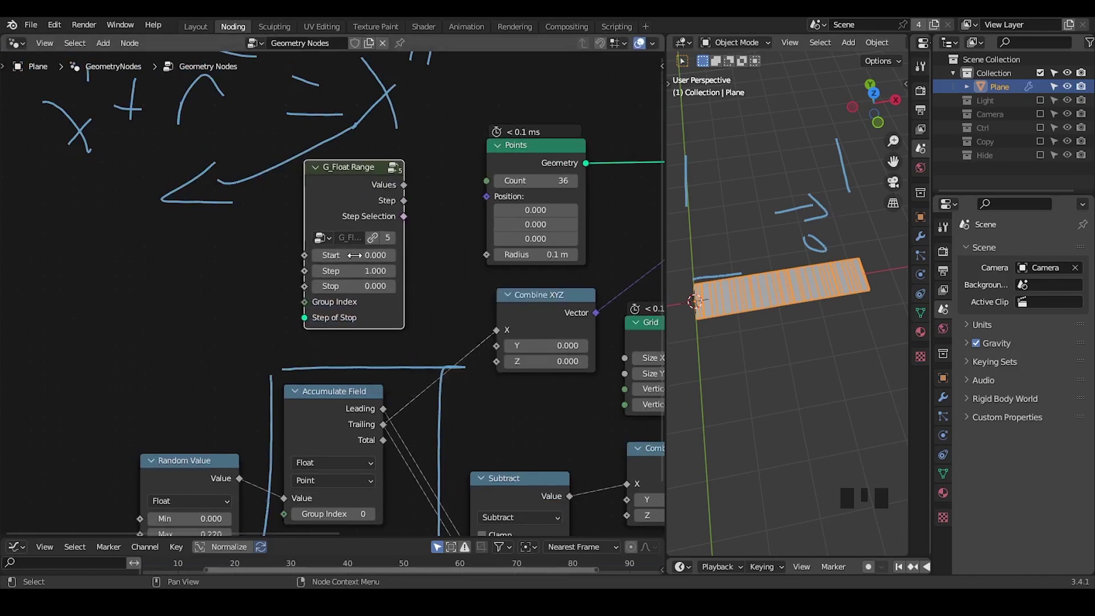
{"action": "left_click_drag", "start_coordinate": [370, 195], "coordinate": [468, 68]}
{"action": "key", "text": "d"}
{"action": "left_click_drag", "start_coordinate": [468, 67], "coordinate": [317, 342]}
{"action": "key", "text": "d"}
Set the range's Stop to 2 and feed Random Value into its Step input.
{"action": "left_click_drag", "start_coordinate": [343, 300], "coordinate": [442, 304]}
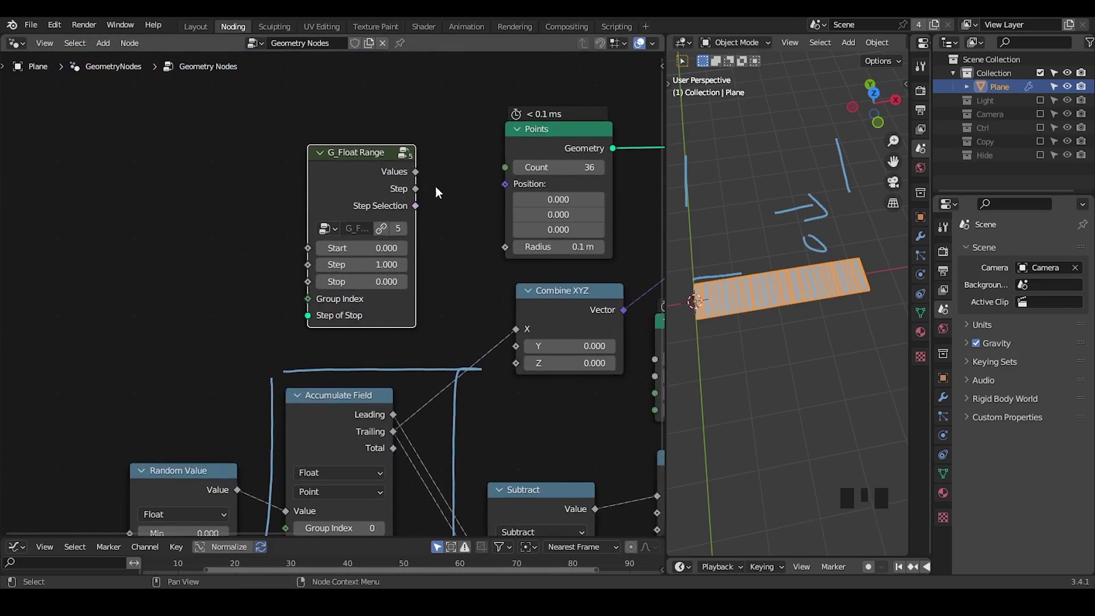
{"action": "left_click_drag", "start_coordinate": [444, 361], "coordinate": [486, 288]}
{"action": "key", "text": "d"}
{"action": "left_click_drag", "start_coordinate": [498, 273], "coordinate": [293, 417]}
{"action": "key", "text": "d"}
{"action": "left_click", "coordinate": [216, 411]}
{"action": "left_click_drag", "start_coordinate": [211, 196], "coordinate": [192, 277]}
{"action": "left_click", "coordinate": [191, 278]}
{"action": "left_click_drag", "start_coordinate": [215, 291], "coordinate": [255, 280]}
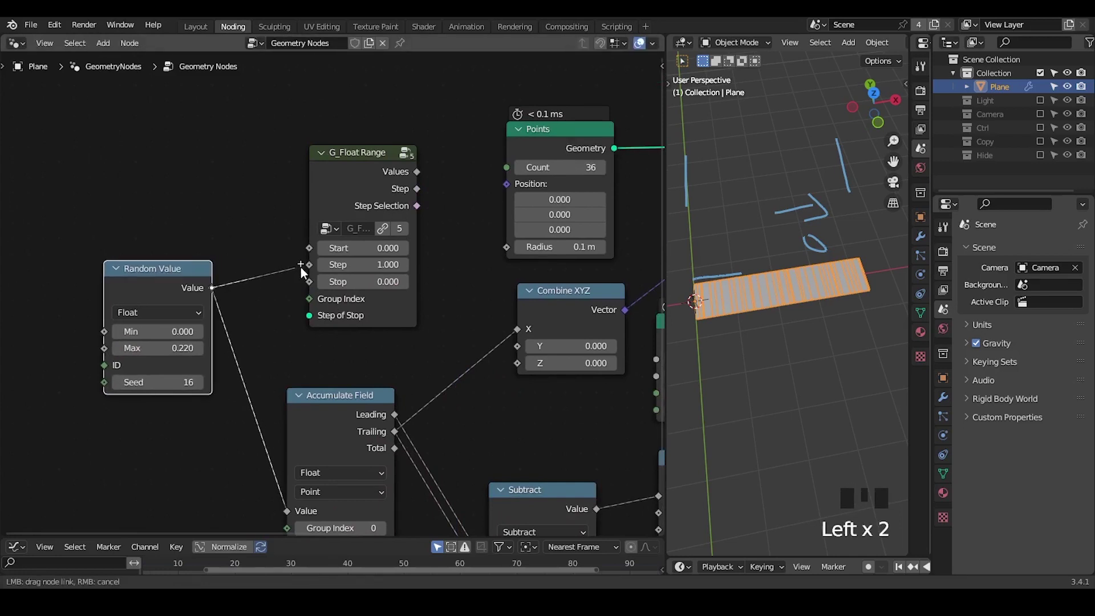
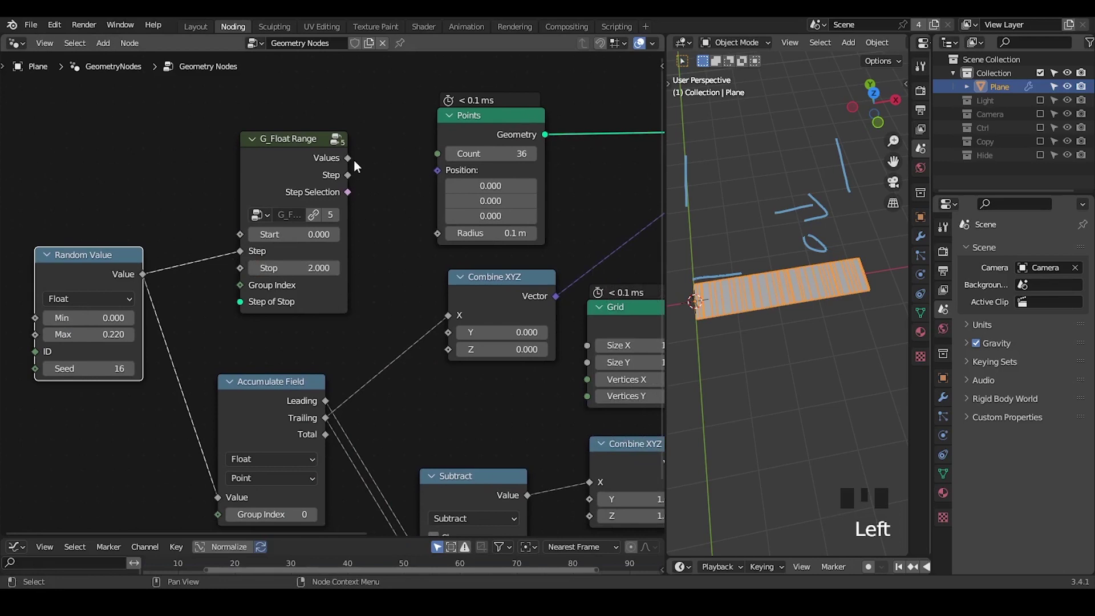
Connect the range's Values and Step outputs to the X inputs of the two Combine XYZ nodes.
{"action": "left_click", "coordinate": [350, 166]}
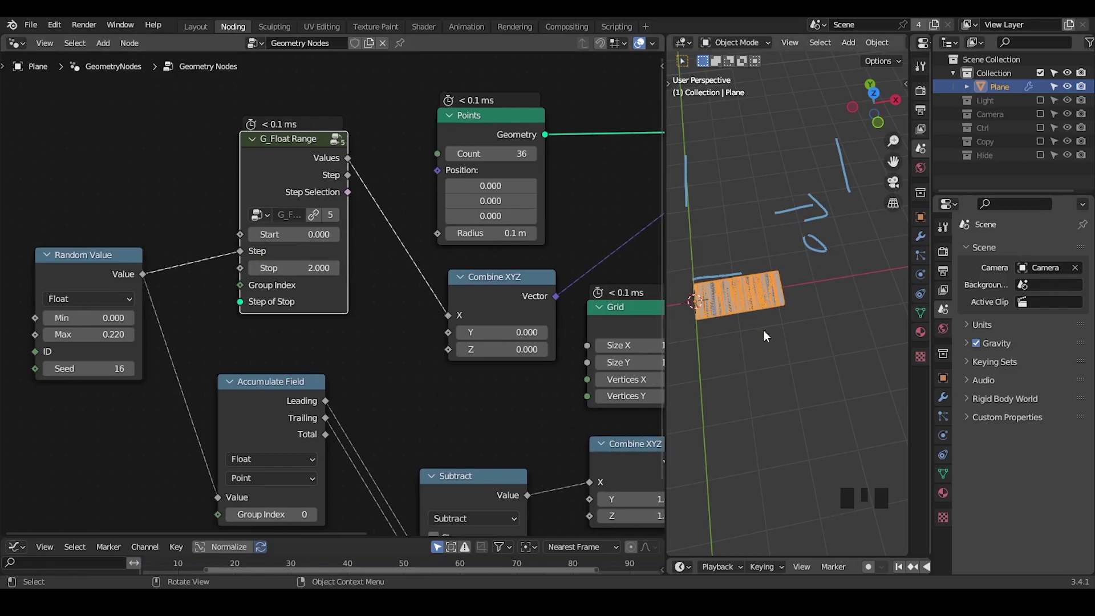
{"action": "left_click_drag", "start_coordinate": [578, 326], "coordinate": [276, 131]}
{"action": "left_click", "coordinate": [276, 130]}
{"action": "left_click", "coordinate": [421, 242]}
{"action": "left_click_drag", "start_coordinate": [404, 330], "coordinate": [447, 302]}
{"action": "left_click", "coordinate": [447, 302]}
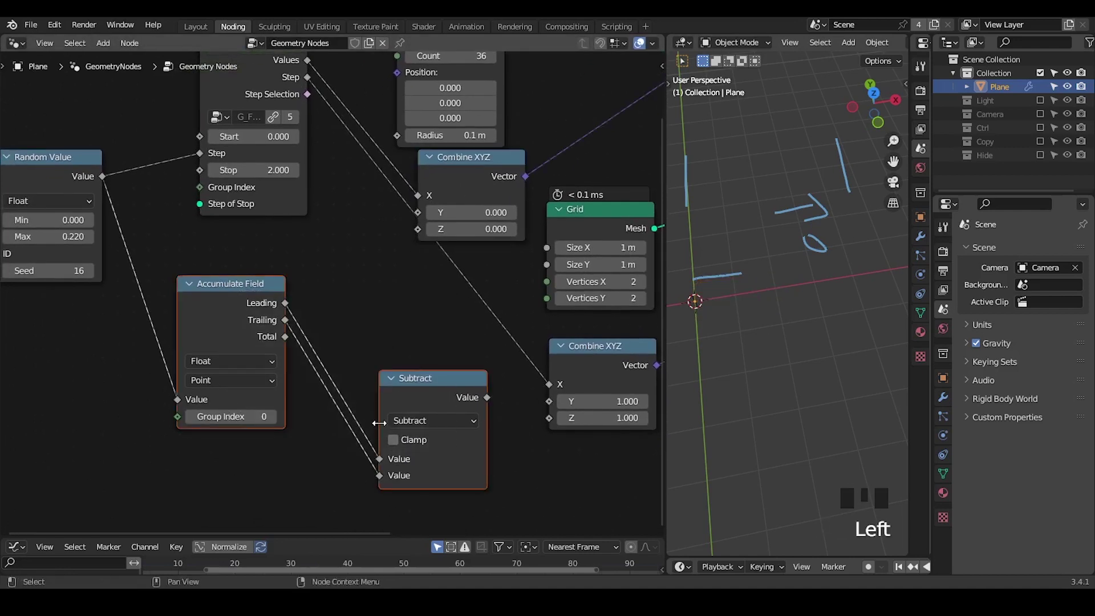
Delete the Accumulate Field and Subtract nodes and move G_Float Range into the gap.
{"action": "key", "text": "ctrl+x"}
{"action": "middle_click", "coordinate": [290, 306]}
{"action": "left_click", "coordinate": [253, 156]}
{"action": "left_click", "coordinate": [484, 260]}
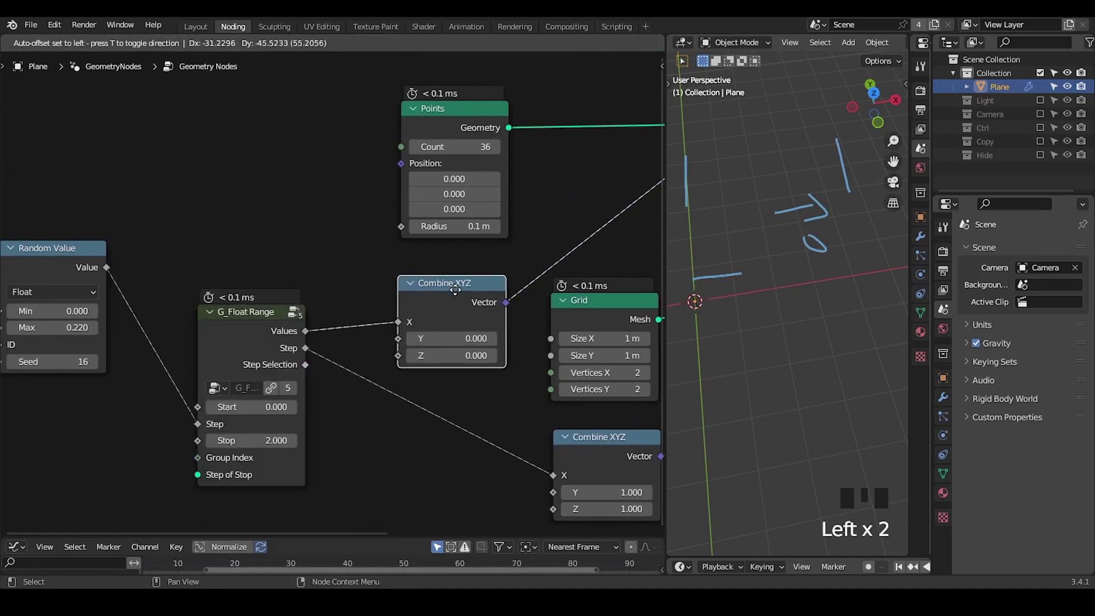
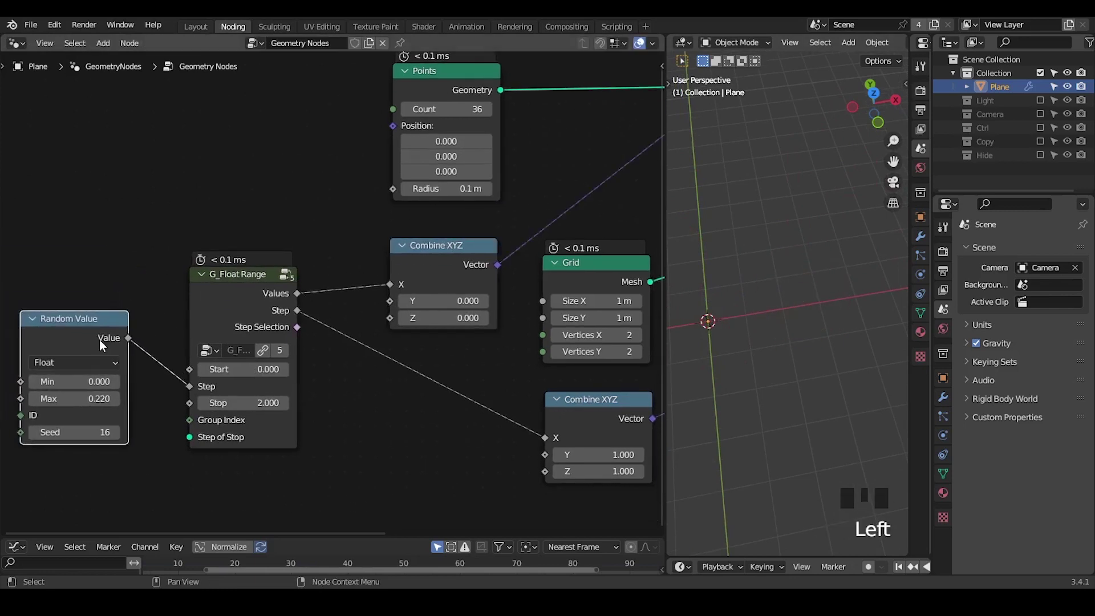
{"action": "left_click_drag", "start_coordinate": [733, 310], "coordinate": [266, 300]}
{"action": "left_click", "coordinate": [267, 300]}
{"action": "left_click", "coordinate": [457, 89]}
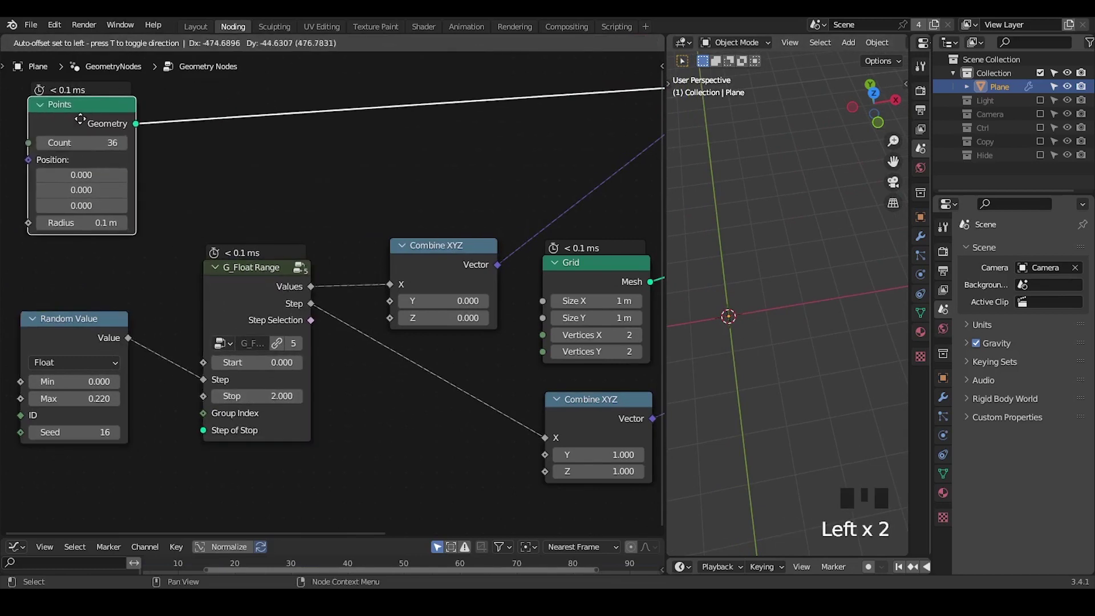
Move the Points node left and link it into the range's Step of Stop input.
{"action": "left_click_drag", "start_coordinate": [183, 190], "coordinate": [319, 304]}
{"action": "key", "text": "d"}
{"action": "left_click", "coordinate": [300, 297]}
{"action": "key", "text": "d"}
{"action": "key", "text": "d"}
{"action": "key", "text": "d"}
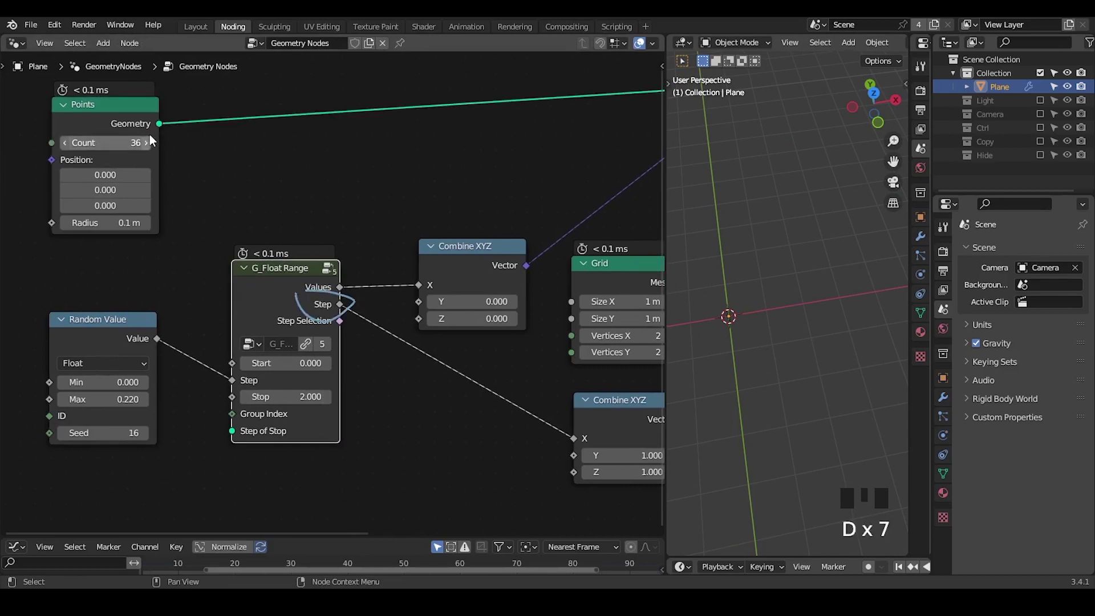
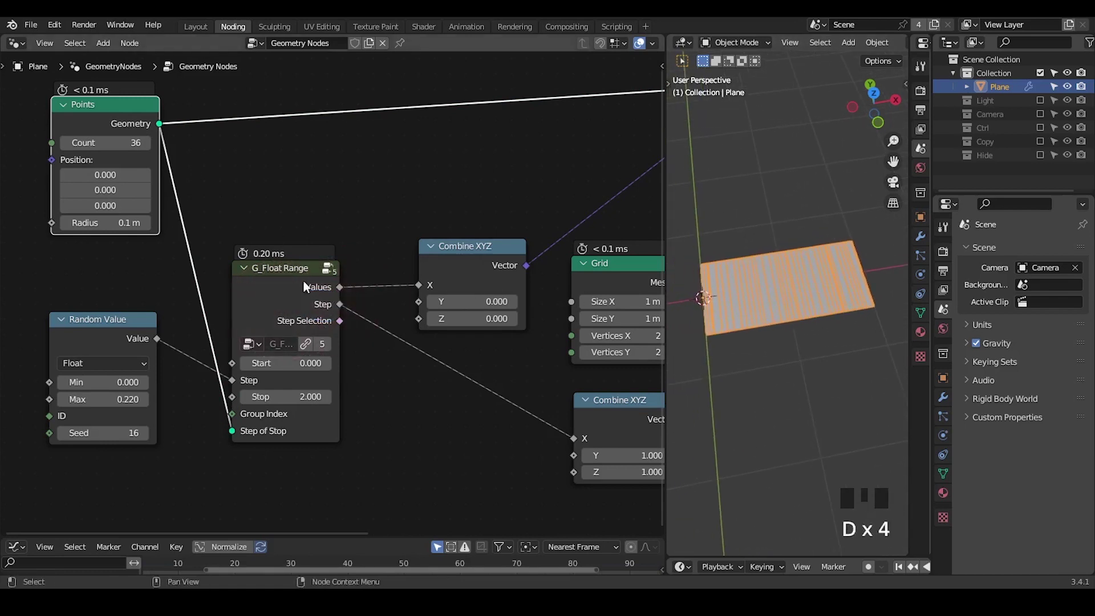
Drag the Points Count down to 13 strips and zoom out to show the whole node tree.
{"action": "key", "text": "d"}
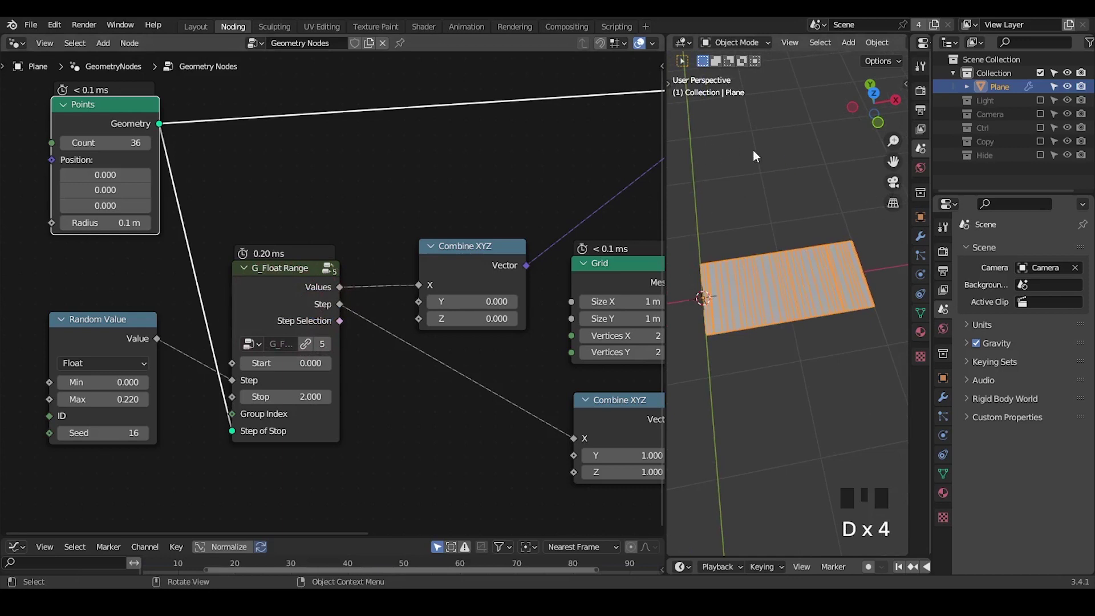
{"action": "key", "text": "d"}
{"action": "key", "text": "d"}
{"action": "left_click", "coordinate": [696, 154]}
{"action": "key", "text": "d"}
{"action": "key", "text": "d"}
{"action": "key", "text": "d"}
{"action": "left_click_drag", "start_coordinate": [824, 142], "coordinate": [848, 195]}
{"action": "key", "text": "d"}
{"action": "key", "text": "d"}
{"action": "left_click_drag", "start_coordinate": [702, 140], "coordinate": [738, 136]}
{"action": "key", "text": "d"}
{"action": "key", "text": "d"}
{"action": "key", "text": "d"}
{"action": "left_click_drag", "start_coordinate": [772, 131], "coordinate": [813, 130]}
{"action": "key", "text": "d"}
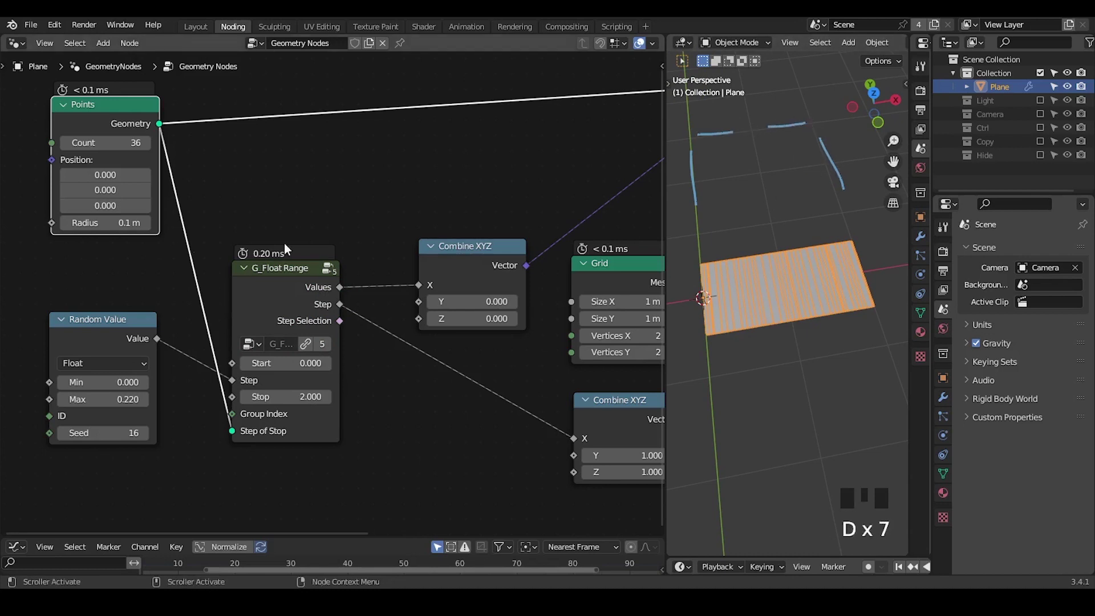
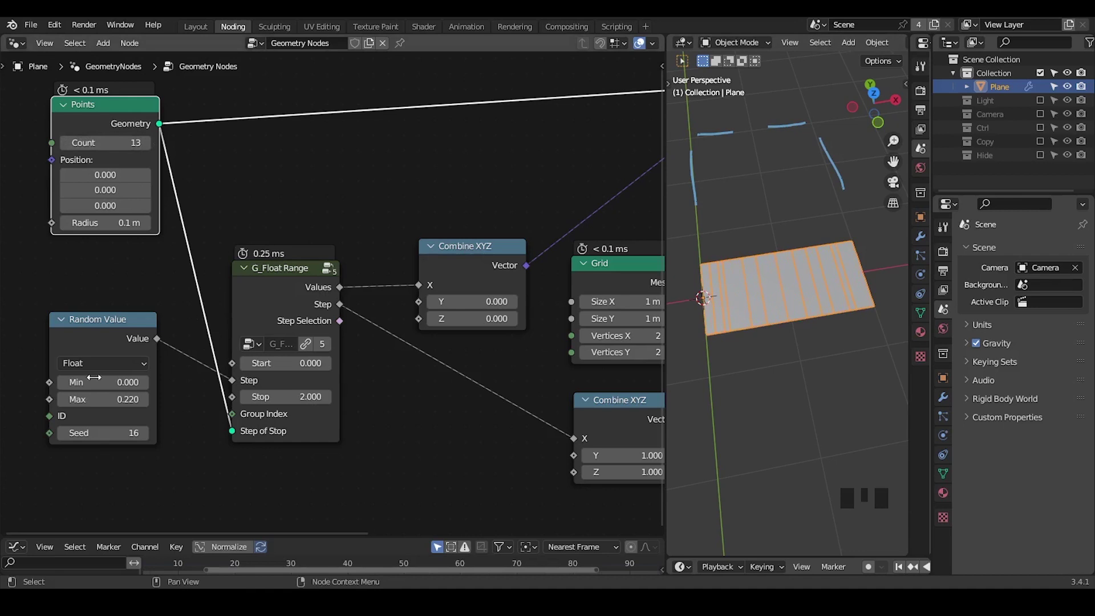
{"action": "left_click_drag", "start_coordinate": [475, 289], "coordinate": [522, 133]}
{"action": "left_click", "coordinate": [522, 132]}
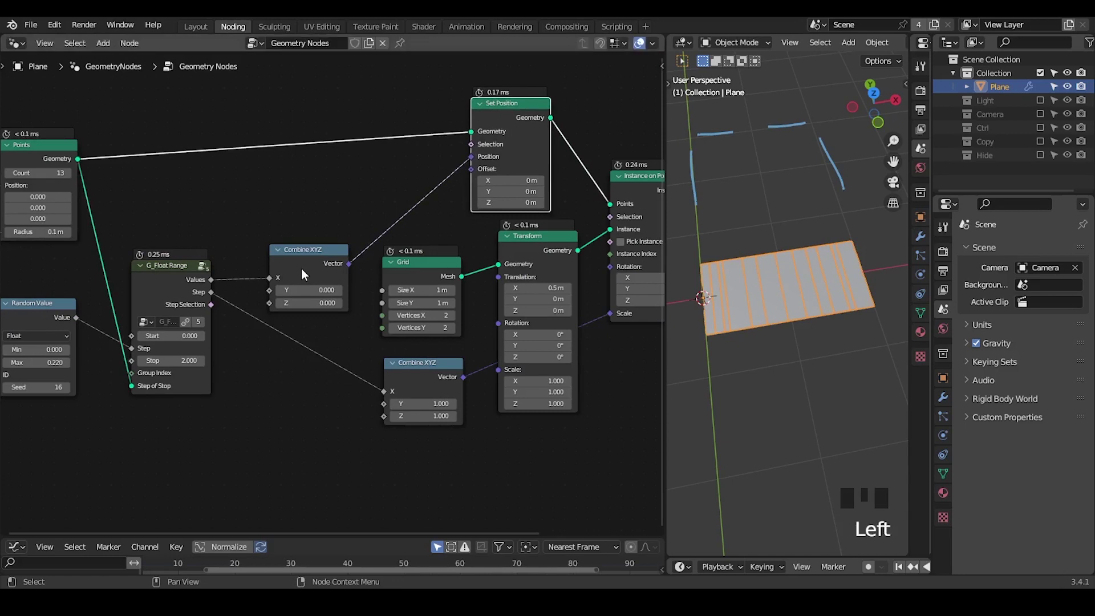
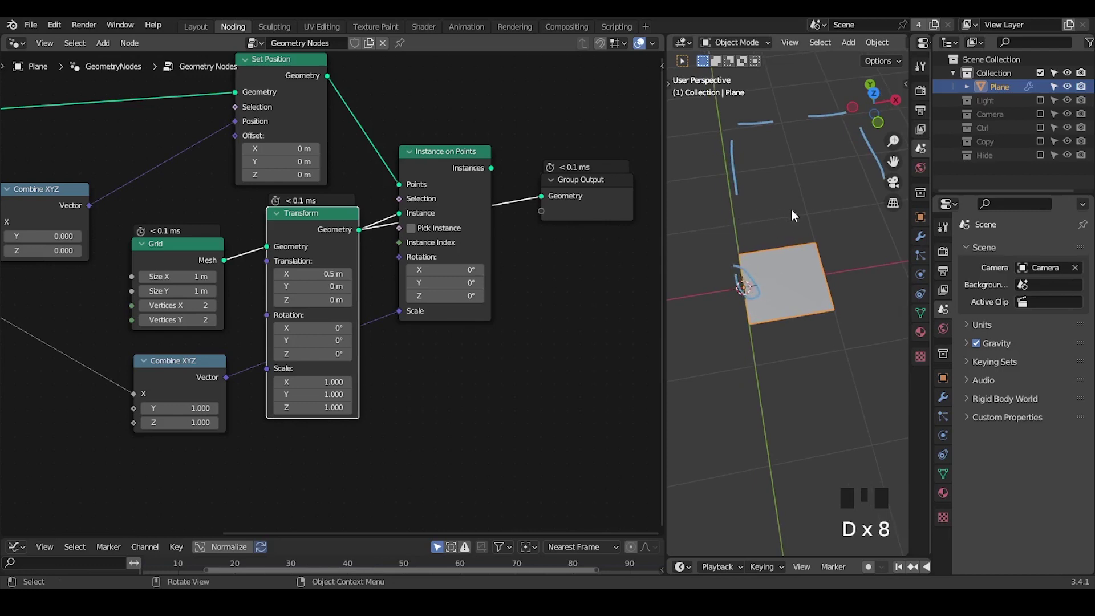
Mark up the striped plane in the viewport with annotation strokes.
{"action": "key", "text": "d"}
{"action": "left_click_drag", "start_coordinate": [794, 213], "coordinate": [763, 216]}
{"action": "key", "text": "d"}
{"action": "left_click_drag", "start_coordinate": [762, 208], "coordinate": [760, 249]}
{"action": "key", "text": "d"}
{"action": "key", "text": "d"}
{"action": "key", "text": "d"}
{"action": "key", "text": "d"}
{"action": "left_click_drag", "start_coordinate": [784, 284], "coordinate": [801, 284]}
{"action": "key", "text": "d"}
{"action": "key", "text": "d"}
{"action": "key", "text": "d"}
{"action": "left_click", "coordinate": [798, 275]}
{"action": "key", "text": "d"}
Place the G_Center Geometry group between Instance on Points and Group Output, linked on both sides.
{"action": "left_click_drag", "start_coordinate": [826, 208], "coordinate": [668, 240]}
{"action": "key", "text": "d"}
{"action": "left_click", "coordinate": [426, 166]}
{"action": "left_click_drag", "start_coordinate": [824, 260], "coordinate": [468, 207]}
{"action": "left_click", "coordinate": [468, 207]}
{"action": "key", "text": "ctrl+a"}
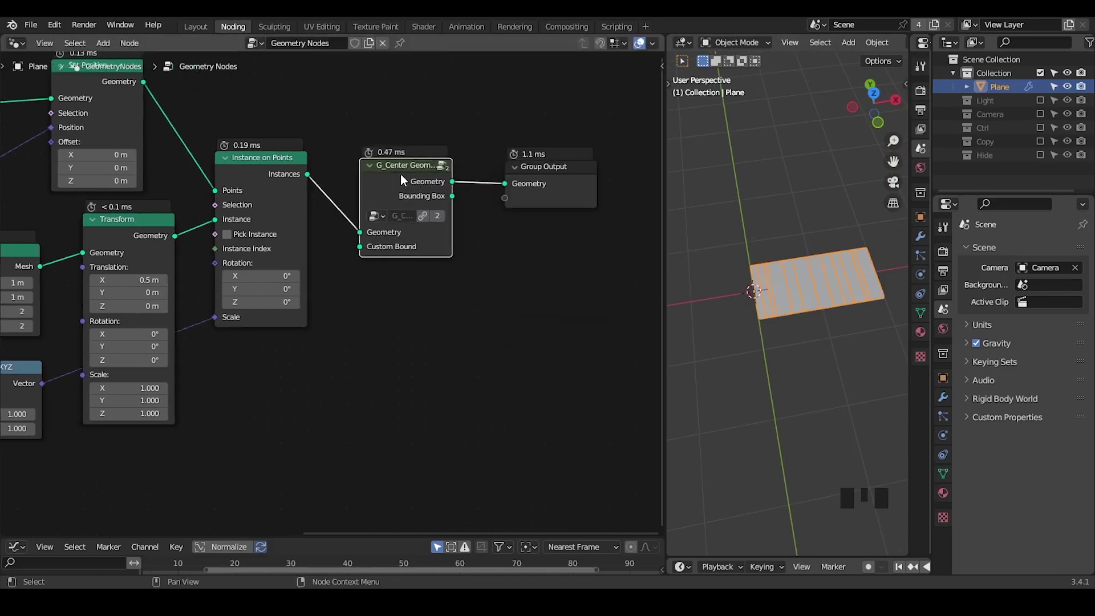
Drop a Realize Instances node onto the link between Instance on Points and G_Center Geometry.
{"action": "left_click_drag", "start_coordinate": [465, 291], "coordinate": [359, 168]}
{"action": "left_click", "coordinate": [360, 167]}
{"action": "left_click_drag", "start_coordinate": [467, 146], "coordinate": [433, 170]}
{"action": "key", "text": "g"}
{"action": "left_click", "coordinate": [367, 178]}
{"action": "left_click", "coordinate": [472, 179]}
{"action": "key", "text": "ctrl+a"}
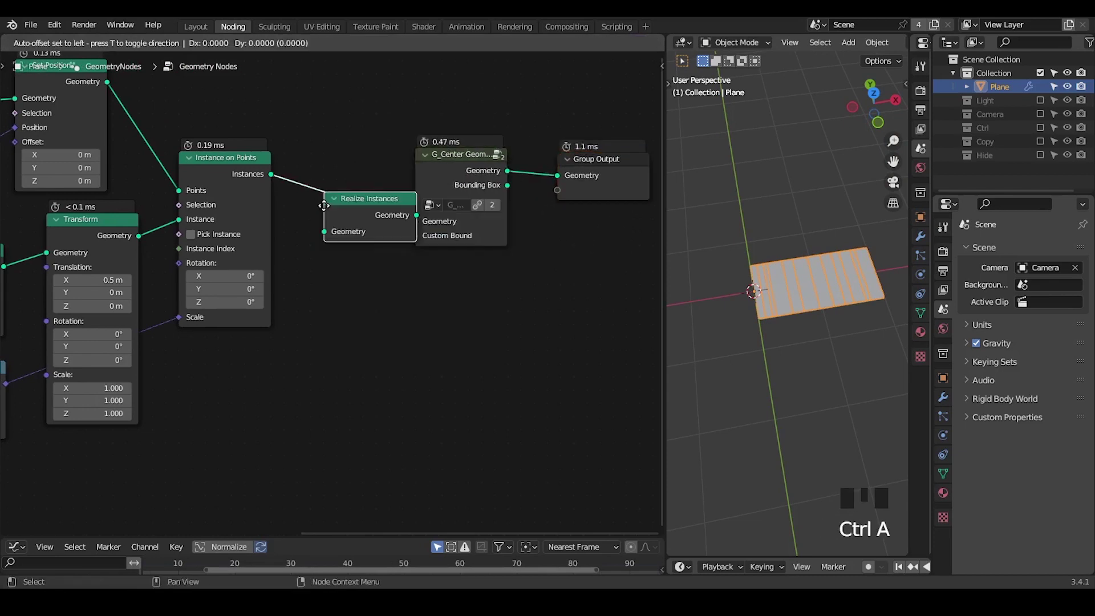
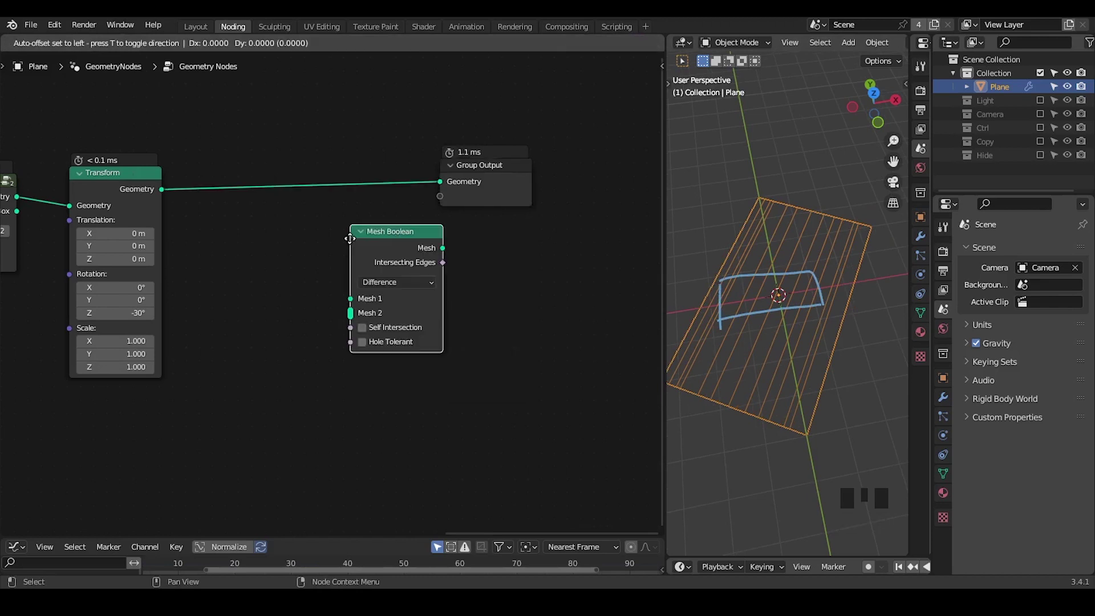
Rotate the strips -30° in Z and intersect them with a 3.63×1×1 Cube via a Mesh Boolean.
{"action": "left_click", "coordinate": [334, 195]}
{"action": "left_click_drag", "start_coordinate": [265, 293], "coordinate": [420, 334]}
{"action": "key", "text": "ctrl+a"}
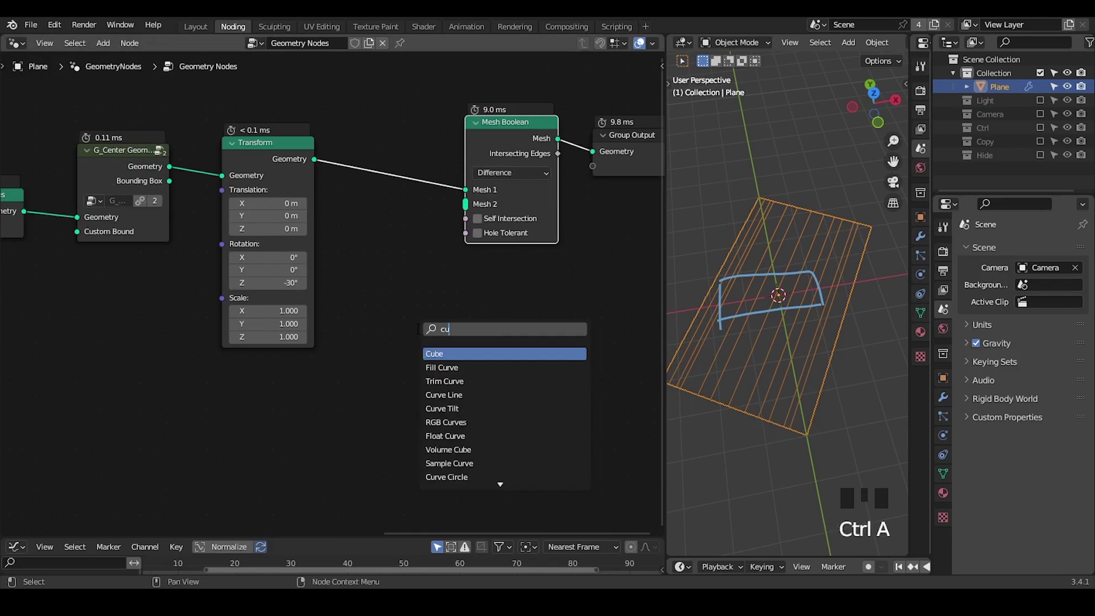
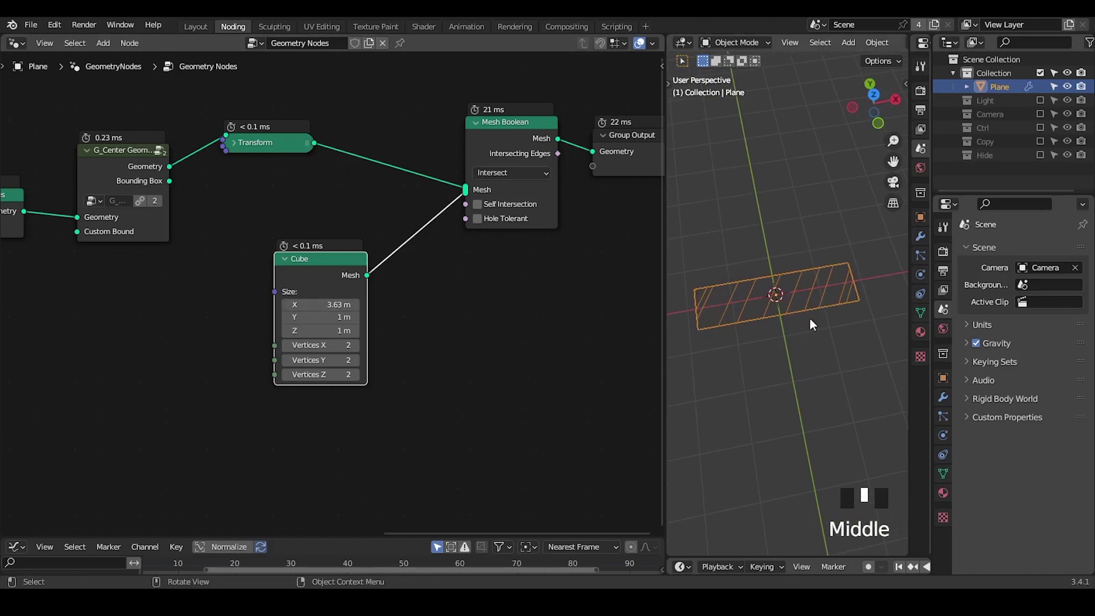
{"action": "key", "text": "n"}
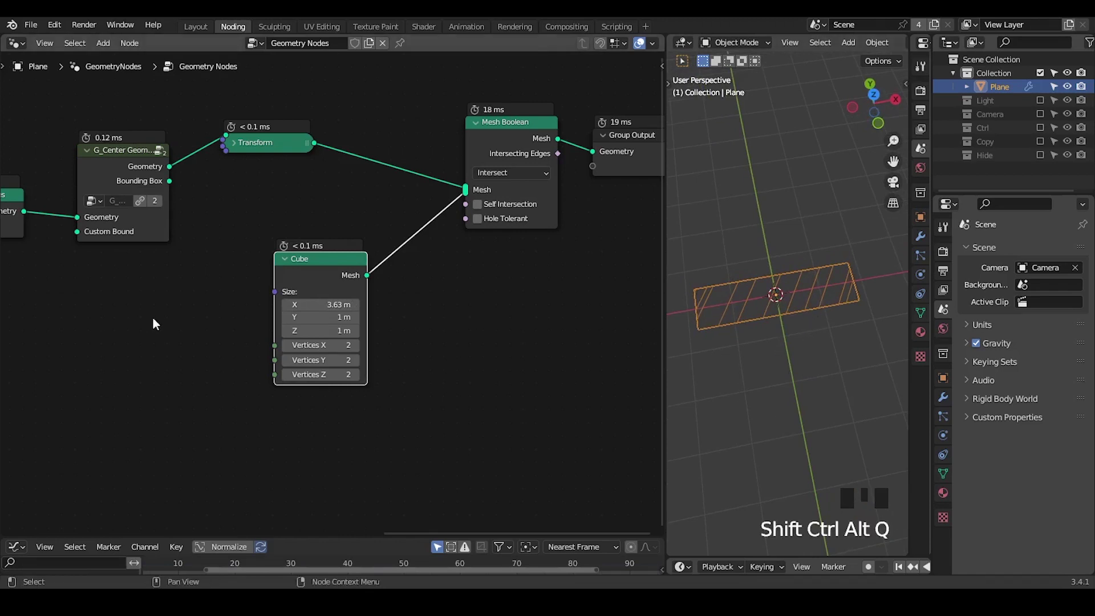
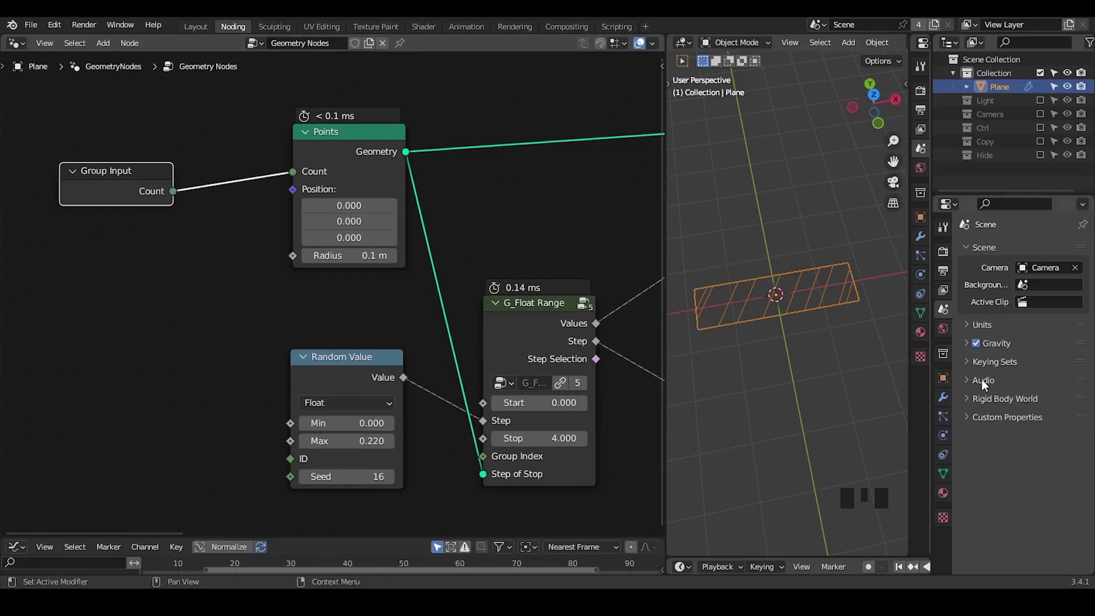
Expose Points Count through a Group Input and set it to 14 in the modifier panel.
{"action": "left_click", "coordinate": [951, 405]}
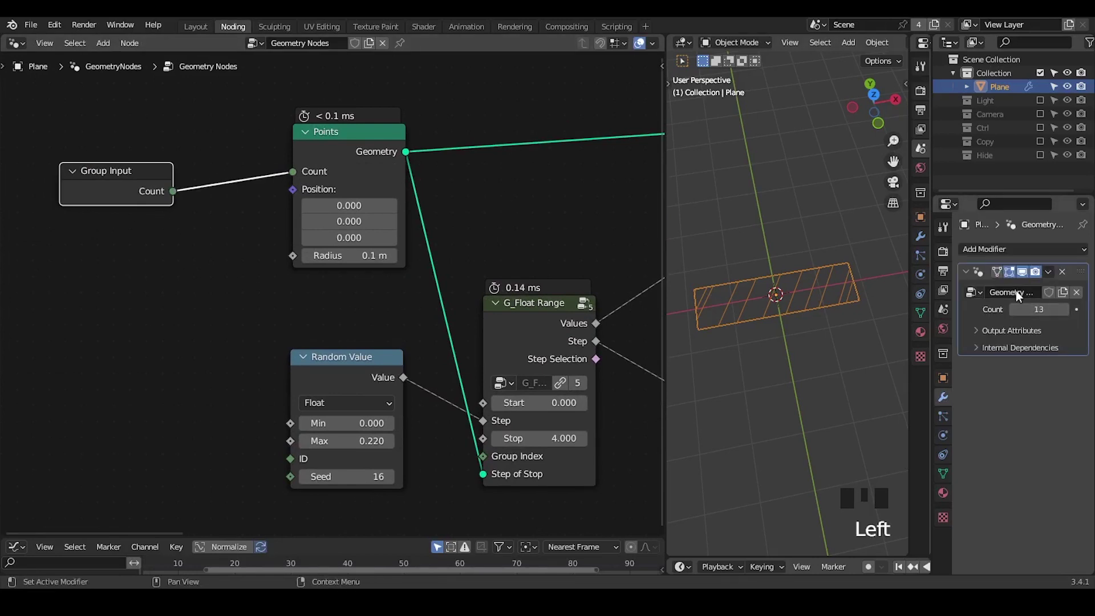
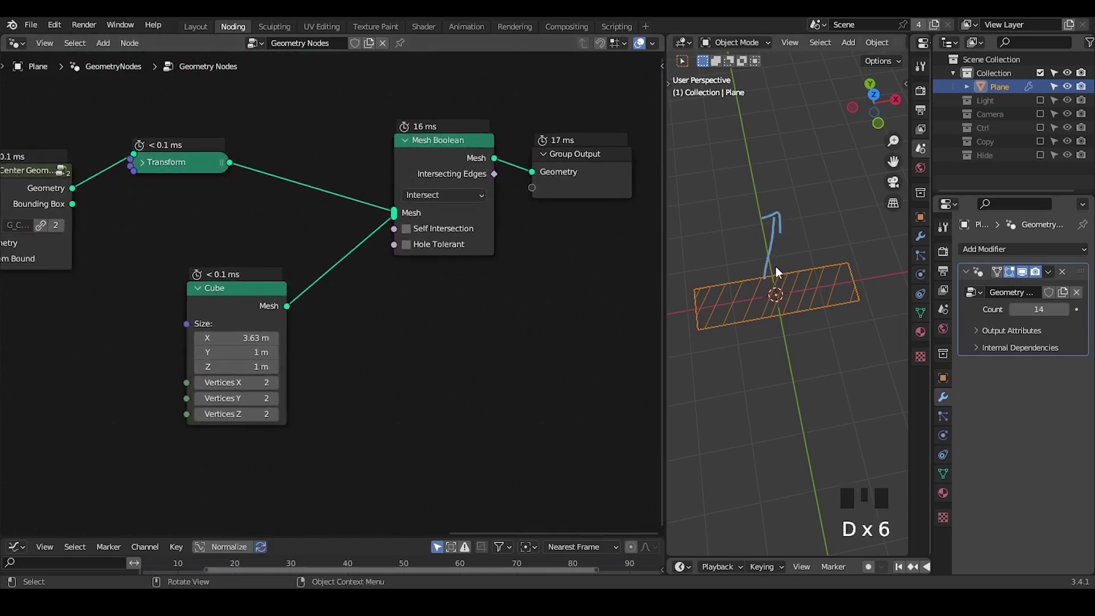
{"action": "key", "text": "d"}
{"action": "left_click", "coordinate": [225, 298]}
{"action": "left_click", "coordinate": [150, 171]}
{"action": "left_click", "coordinate": [164, 173]}
{"action": "left_click_drag", "start_coordinate": [276, 257], "coordinate": [291, 304]}
{"action": "left_click_drag", "start_coordinate": [291, 304], "coordinate": [303, 319]}
{"action": "left_click_drag", "start_coordinate": [279, 336], "coordinate": [570, 181]}
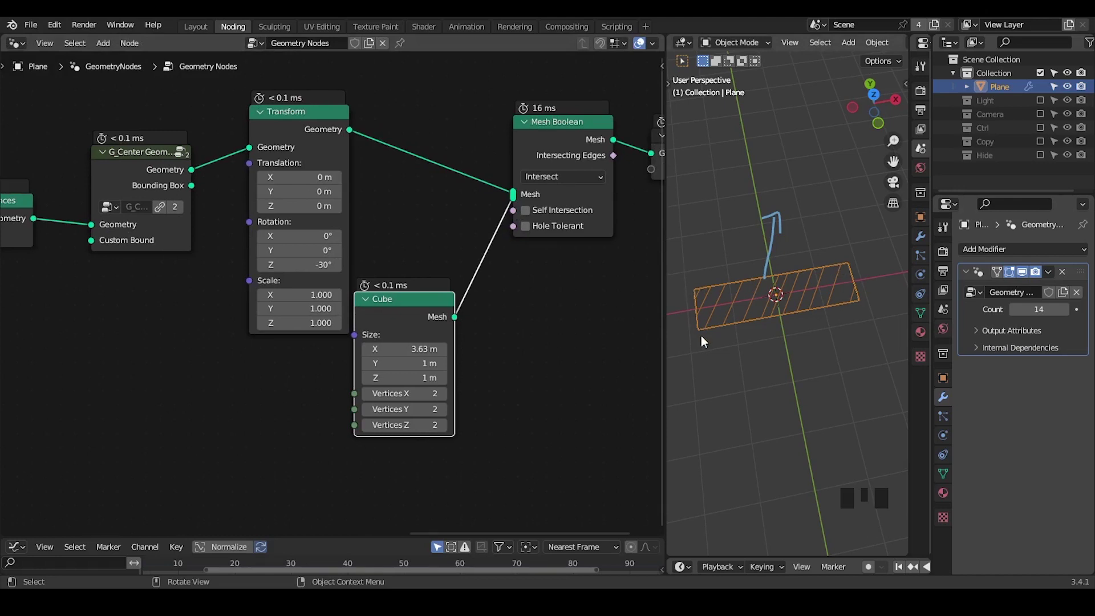
{"action": "left_click_drag", "start_coordinate": [230, 304], "coordinate": [196, 301]}
{"action": "key", "text": "ctrl+a"}
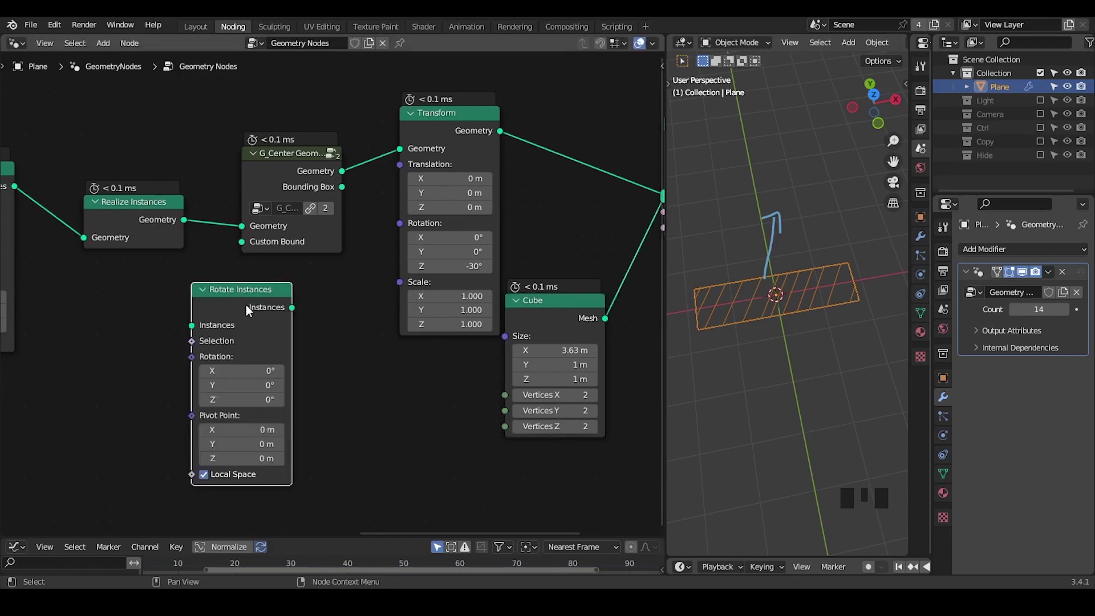
{"action": "left_click", "coordinate": [260, 309]}
{"action": "key", "text": "x"}
{"action": "left_click_drag", "start_coordinate": [483, 370], "coordinate": [451, 170]}
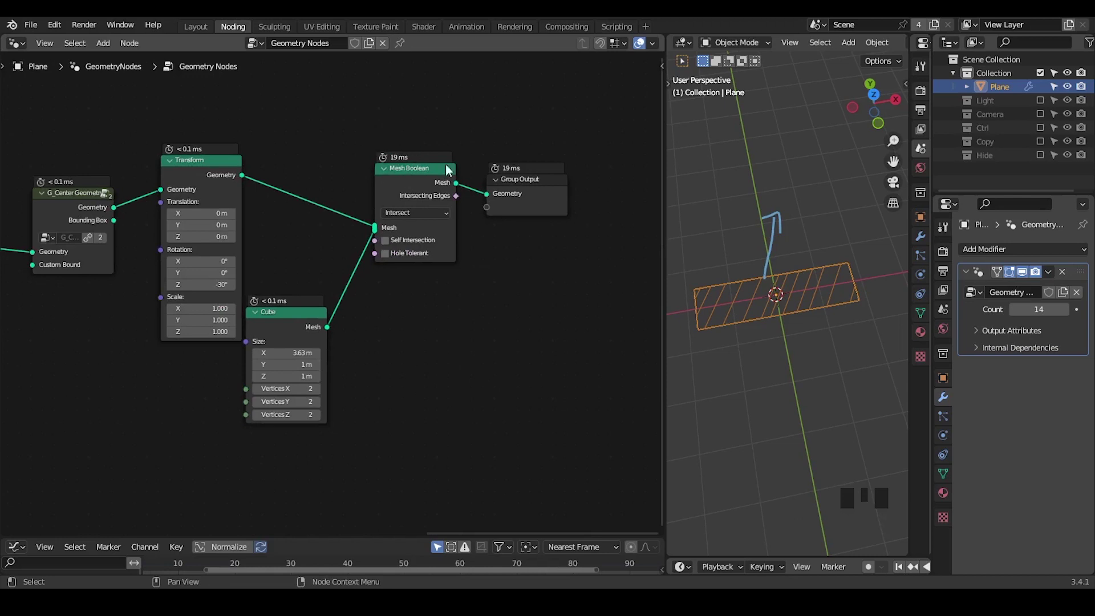
{"action": "key", "text": "ctrl+a"}
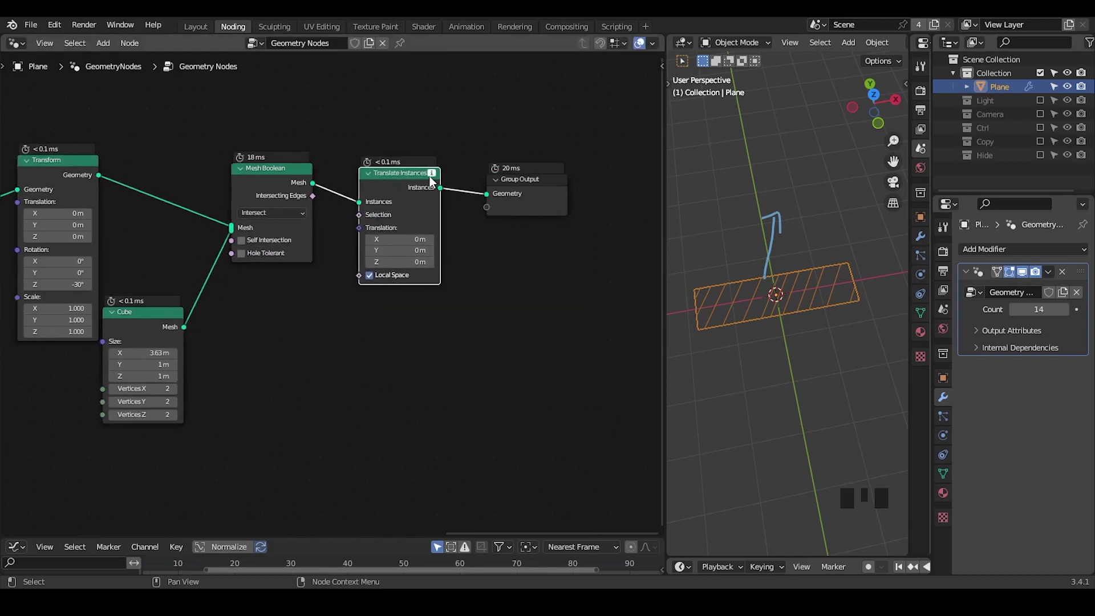
{"action": "left_click", "coordinate": [404, 188]}
{"action": "key", "text": "ctrl+x"}
{"action": "left_click_drag", "start_coordinate": [734, 365], "coordinate": [659, 304]}
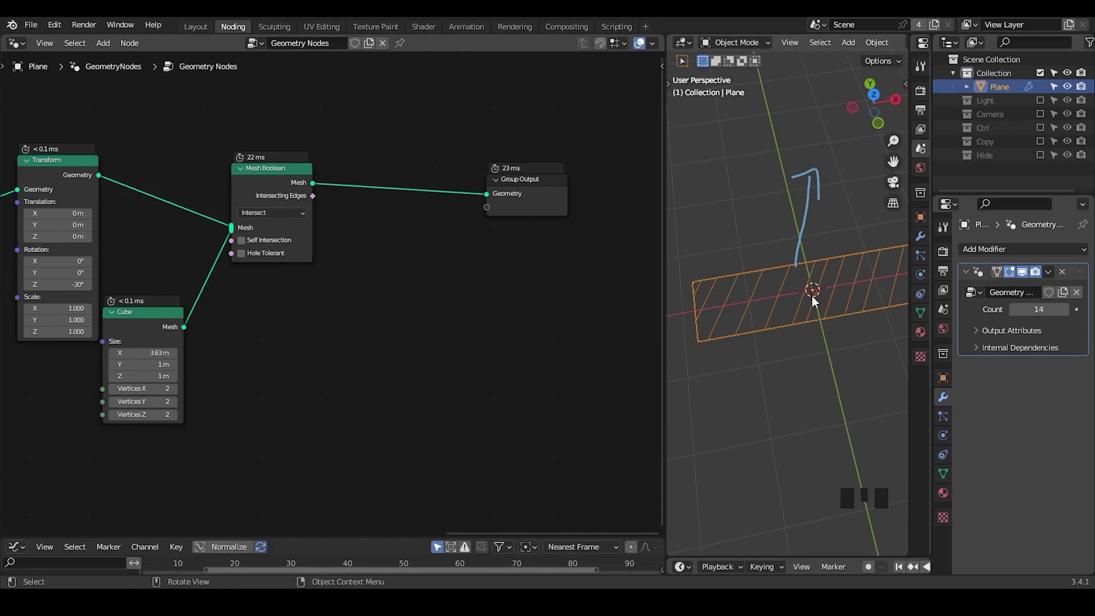
{"action": "key", "text": "ctrl+a"}
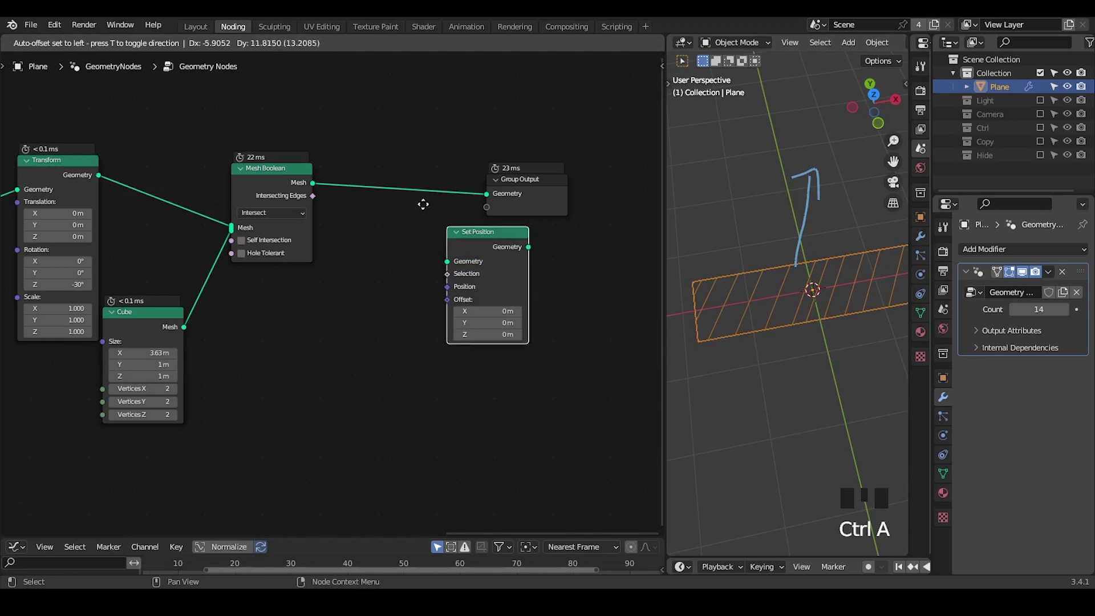
Insert Set Position before the output and add an Interpolate Domain node set to Faces.
{"action": "left_click_drag", "start_coordinate": [515, 131], "coordinate": [481, 157]}
{"action": "key", "text": "g"}
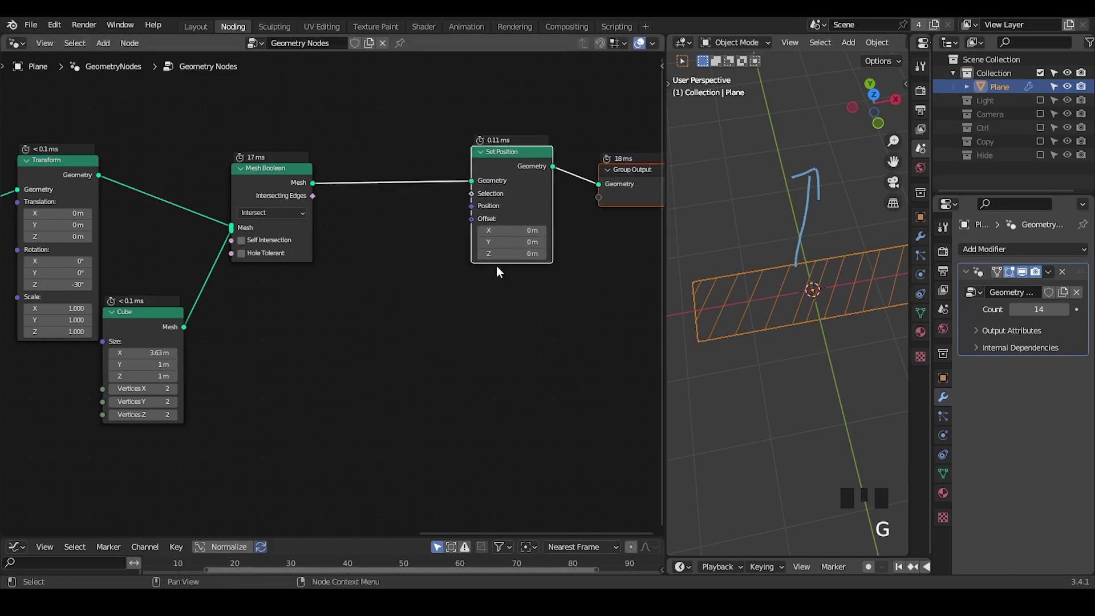
{"action": "key", "text": "ctrl+a"}
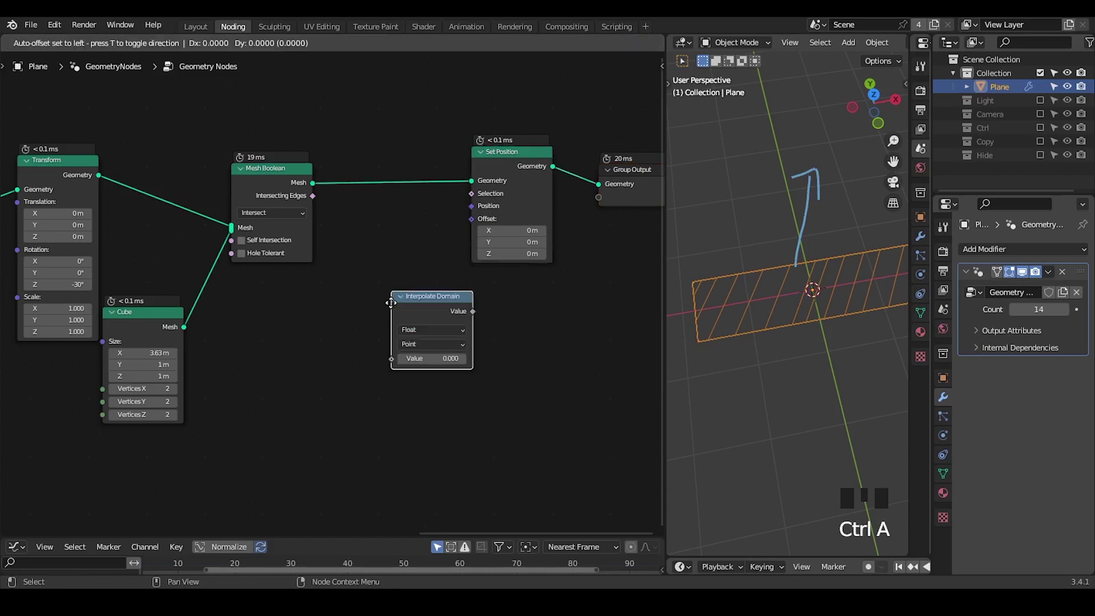
{"action": "left_click_drag", "start_coordinate": [424, 349], "coordinate": [417, 307]}
{"action": "left_click_drag", "start_coordinate": [457, 340], "coordinate": [532, 142]}
{"action": "left_click", "coordinate": [532, 143]}
{"action": "key", "text": "g"}
{"action": "left_click", "coordinate": [327, 295]}
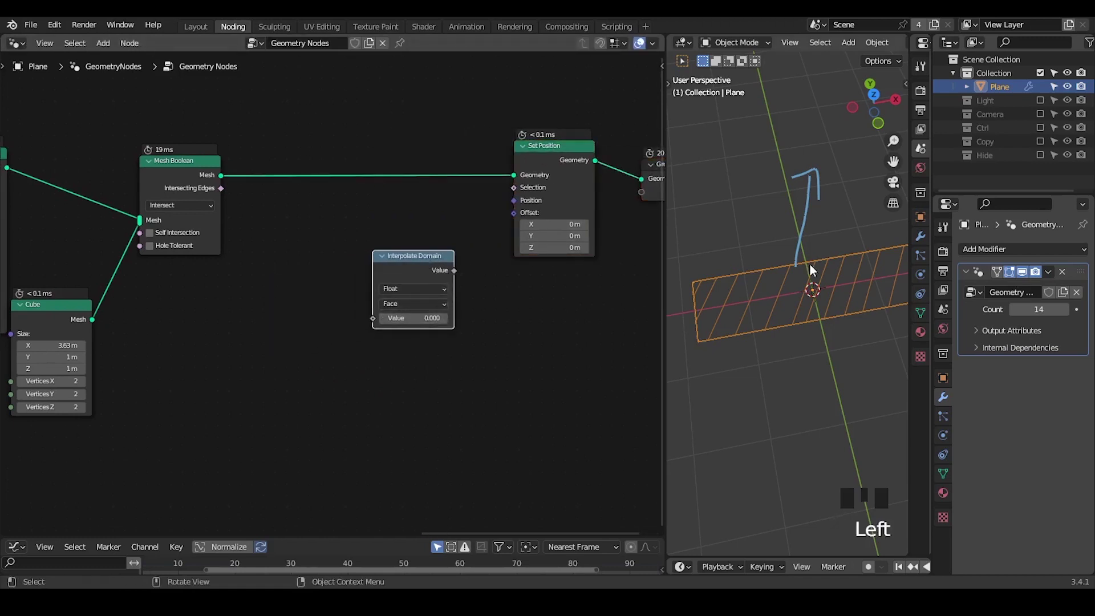
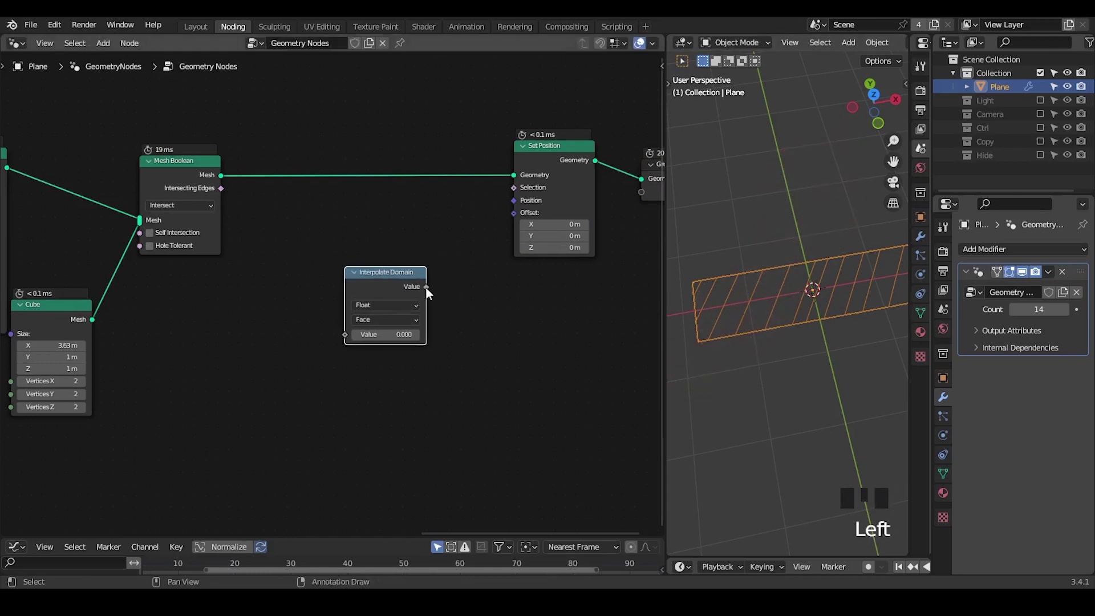
Drive the Set Position offset from a Random Value through Interpolate Domain and Combine XYZ.
{"action": "left_click_drag", "start_coordinate": [447, 291], "coordinate": [477, 291]}
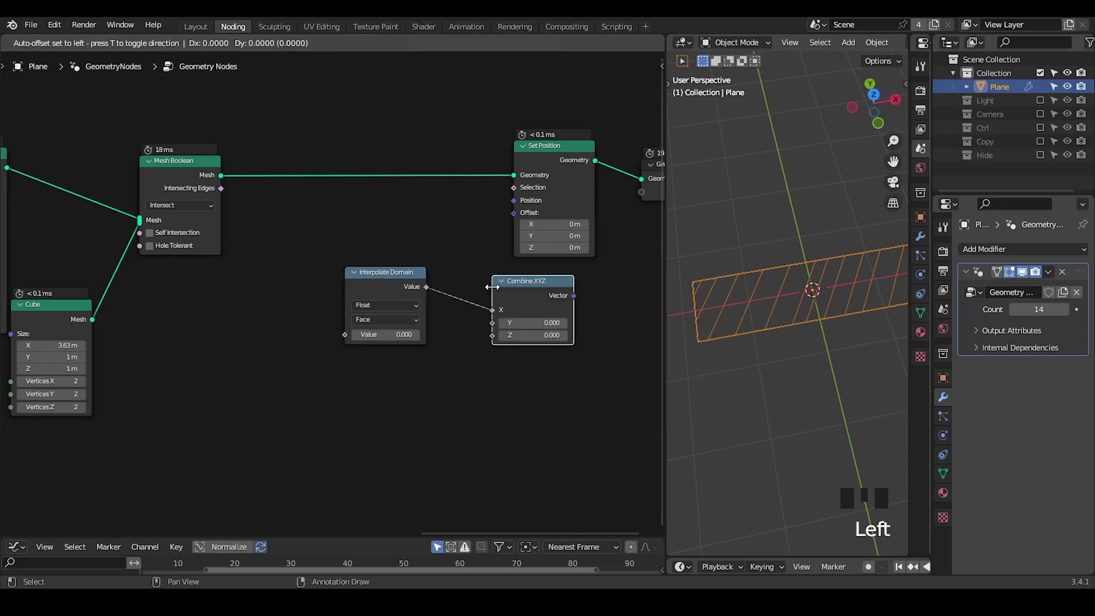
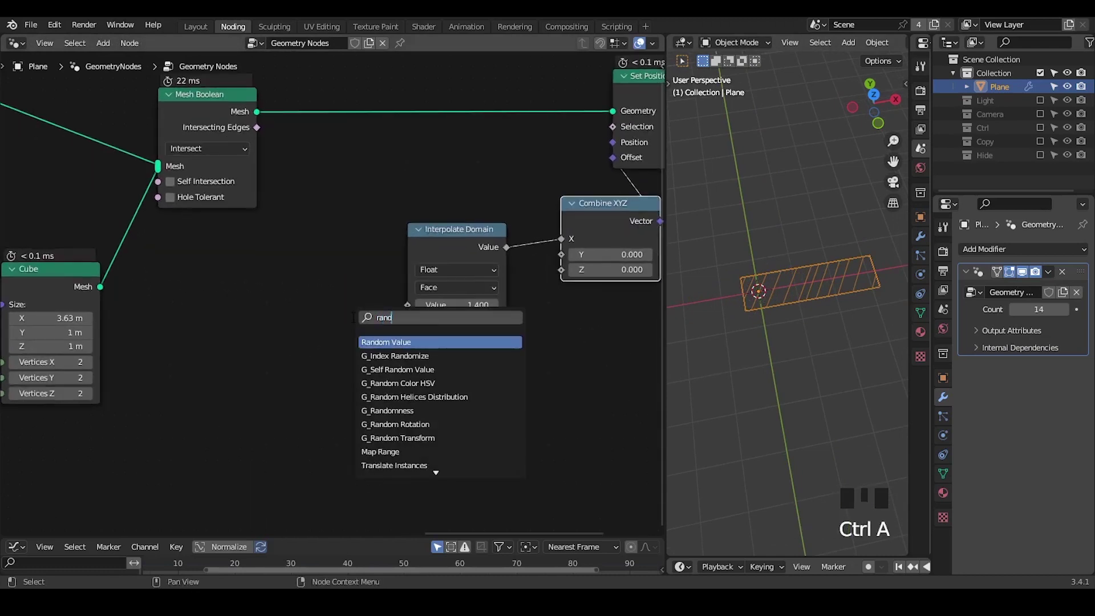
{"action": "left_click_drag", "start_coordinate": [332, 325], "coordinate": [296, 312]}
{"action": "left_click_drag", "start_coordinate": [338, 321], "coordinate": [367, 316]}
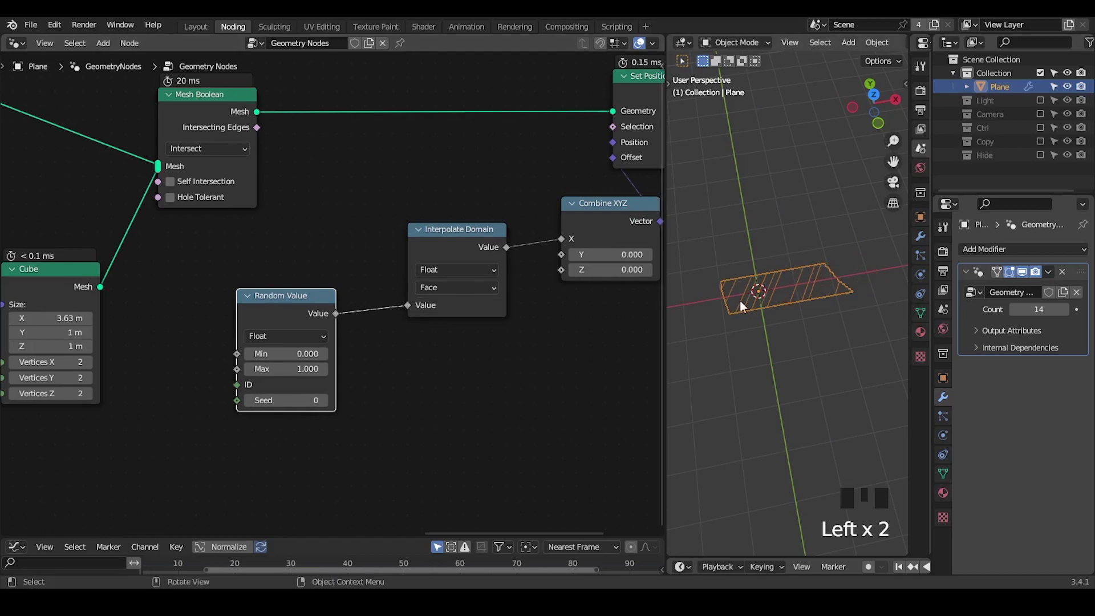
{"action": "left_click_drag", "start_coordinate": [779, 338], "coordinate": [577, 322]}
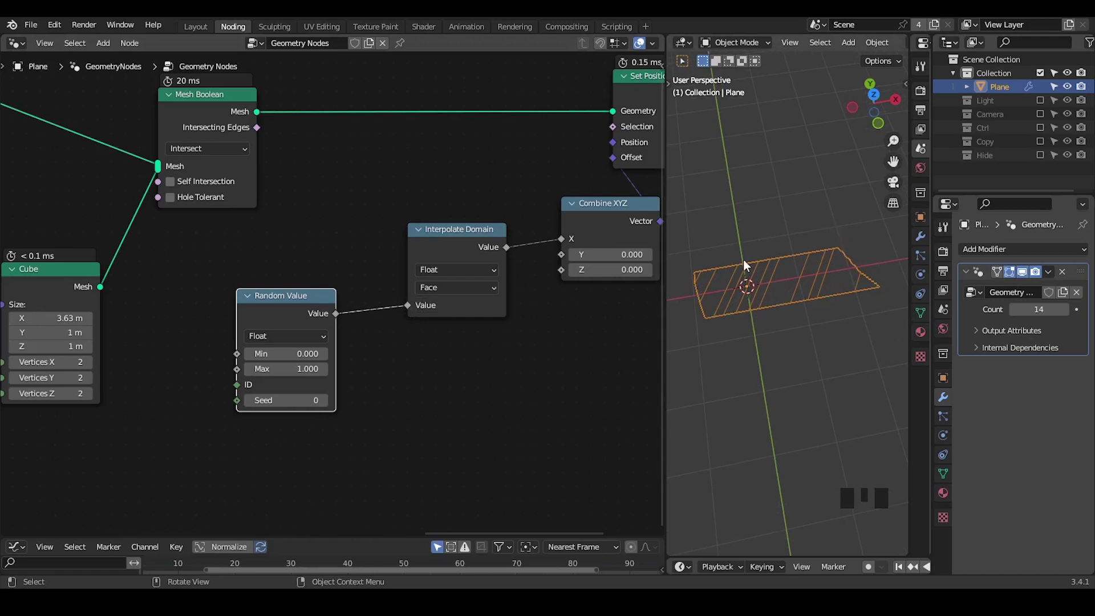
{"action": "left_click_drag", "start_coordinate": [288, 257], "coordinate": [328, 159]}
{"action": "left_click", "coordinate": [328, 160]}
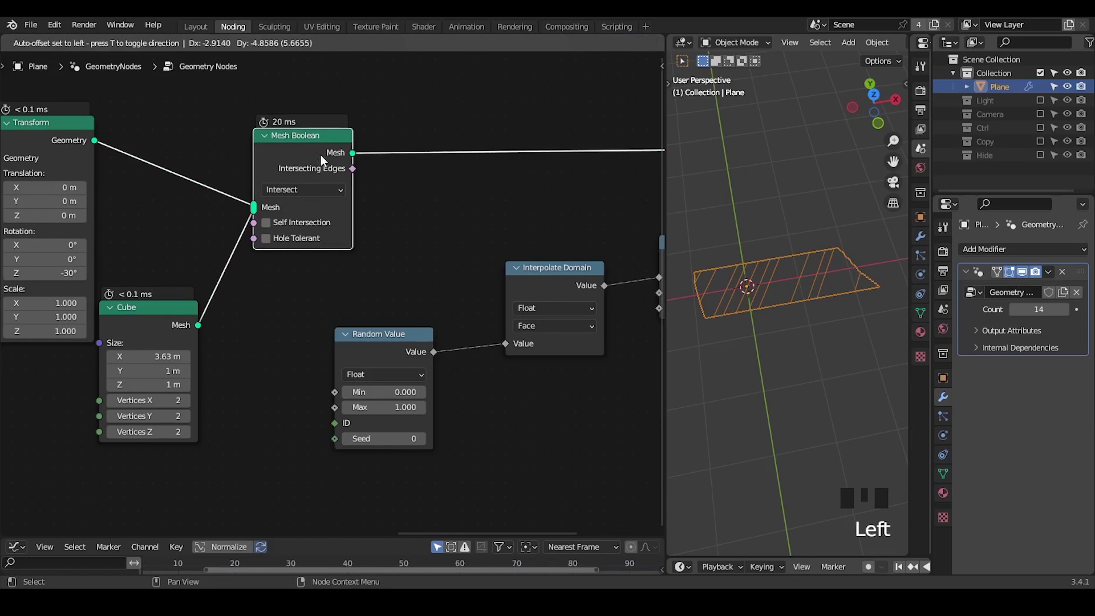
{"action": "left_click_drag", "start_coordinate": [748, 306], "coordinate": [392, 195]}
Drop a Split Edges node onto the link between Mesh Boolean and Set Position.
{"action": "key", "text": "ctrl+a"}
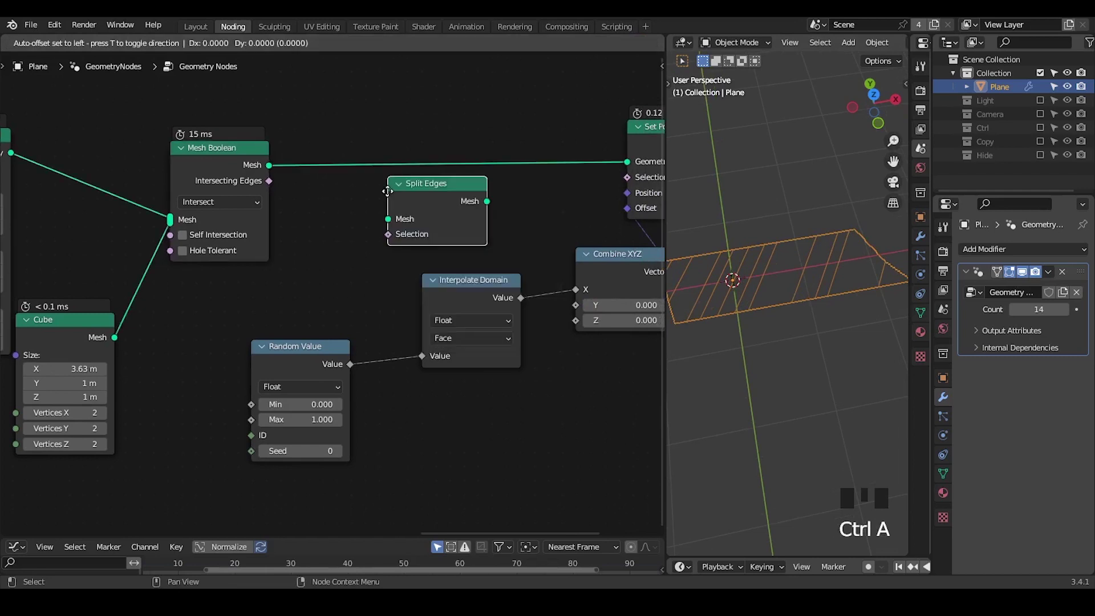
{"action": "left_click_drag", "start_coordinate": [787, 227], "coordinate": [796, 306]}
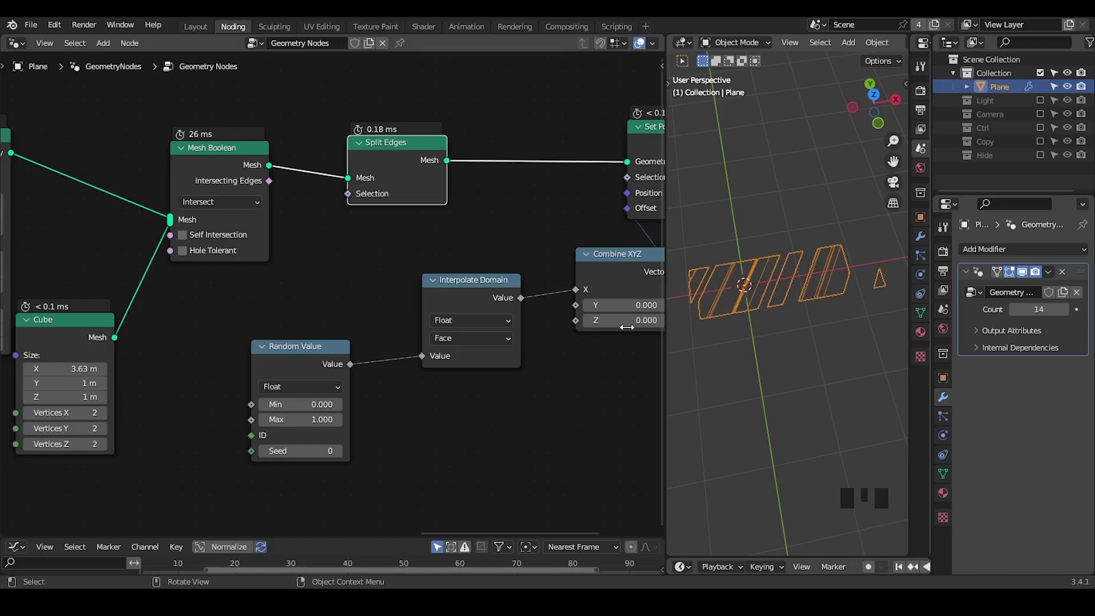
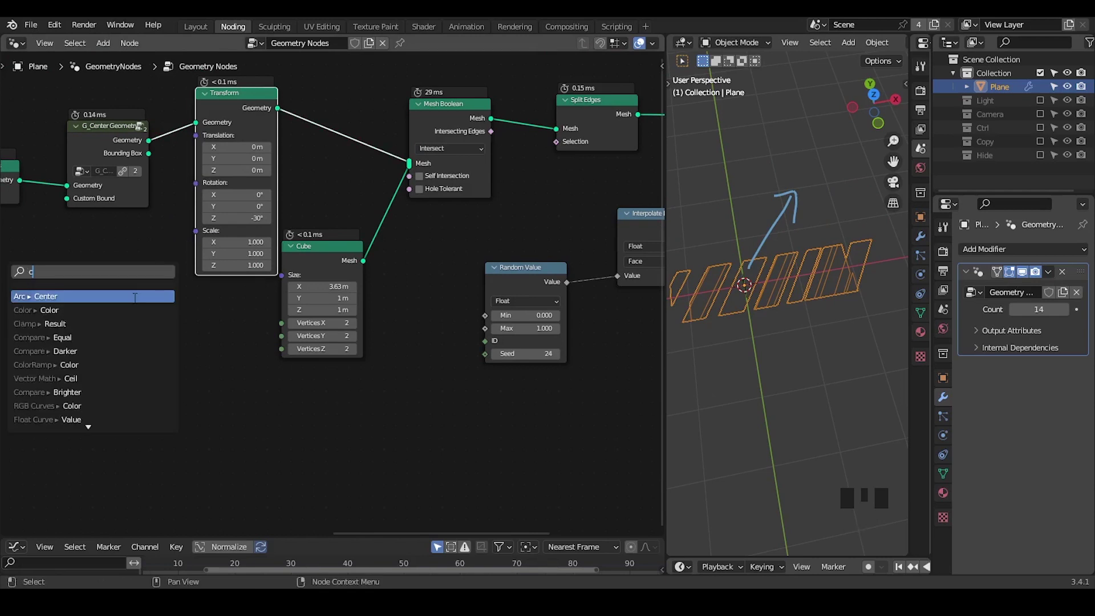
Add a G_Combine Euler node feeding Transform's Rotation, and drop a G_Rotation to Vector node from its output.
{"action": "middle_click", "coordinate": [159, 258]}
{"action": "key", "text": "ctrl+a"}
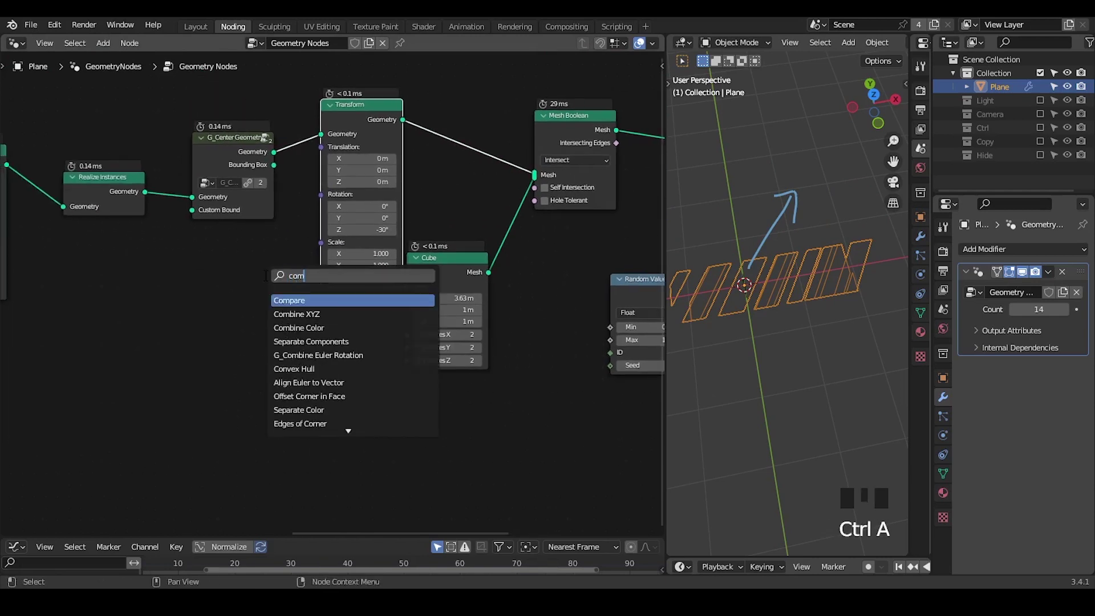
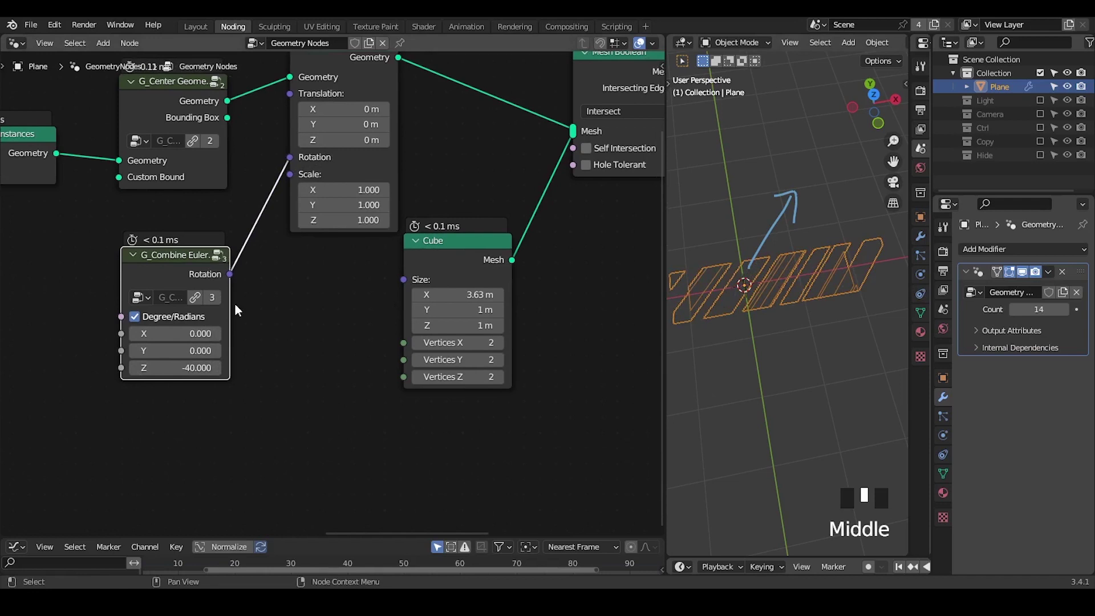
{"action": "left_click", "coordinate": [230, 280]}
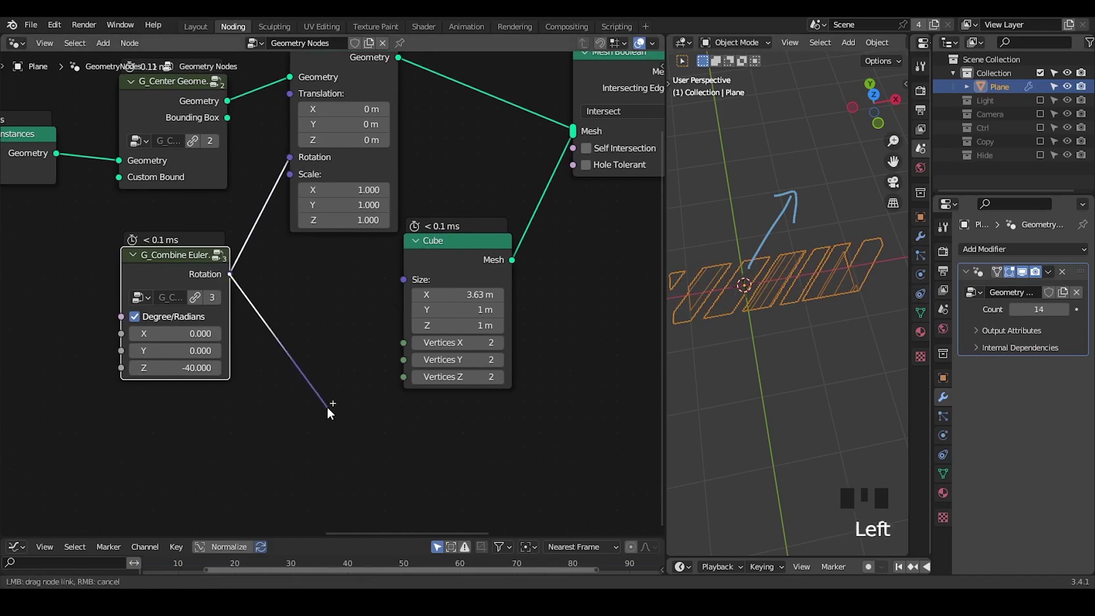
{"action": "key", "text": "ctrl+a"}
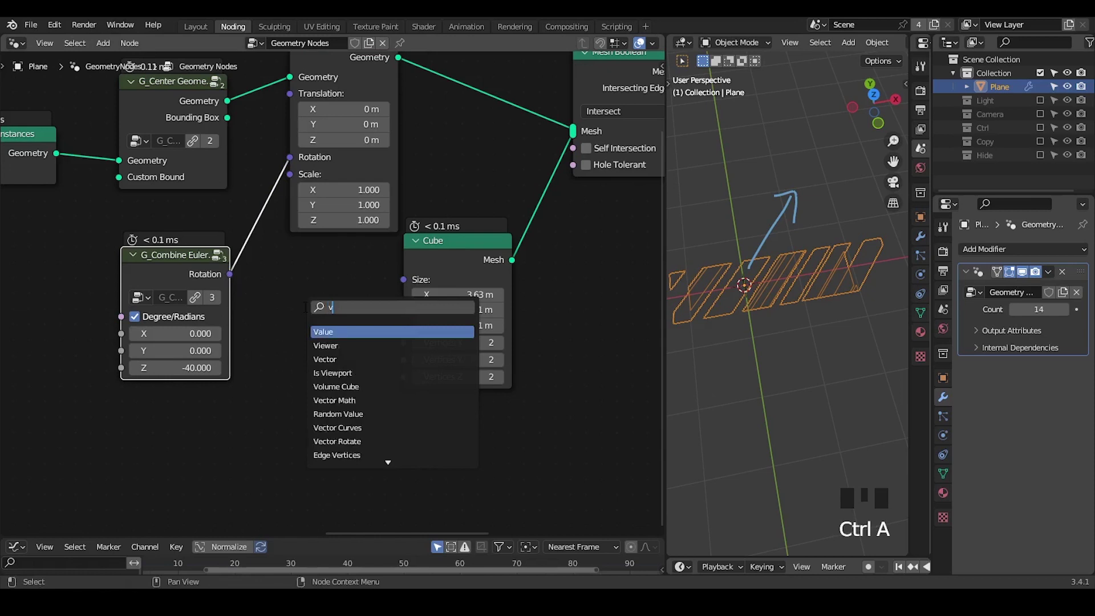
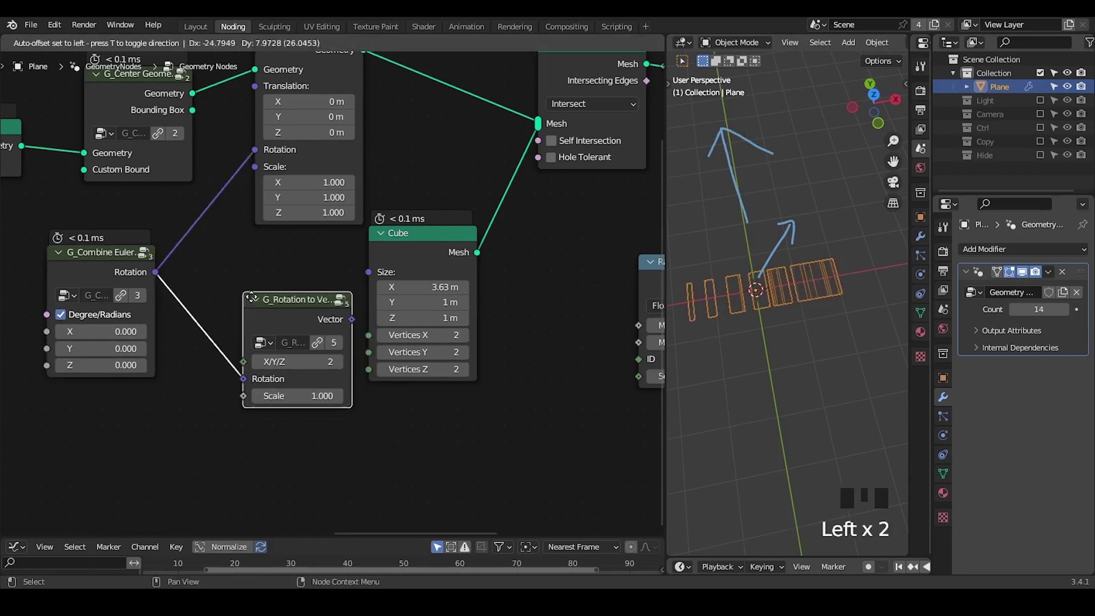
Place the Rotation to Vector node beside Cube and start setting its axis fields to 1.
{"action": "left_click_drag", "start_coordinate": [238, 334], "coordinate": [222, 411]}
{"action": "key", "text": "d"}
{"action": "left_click_drag", "start_coordinate": [222, 409], "coordinate": [226, 404]}
{"action": "key", "text": "d"}
{"action": "left_click_drag", "start_coordinate": [301, 427], "coordinate": [201, 434]}
{"action": "key", "text": "d"}
{"action": "left_click", "coordinate": [201, 434]}
{"action": "key", "text": "d"}
{"action": "key", "text": "d"}
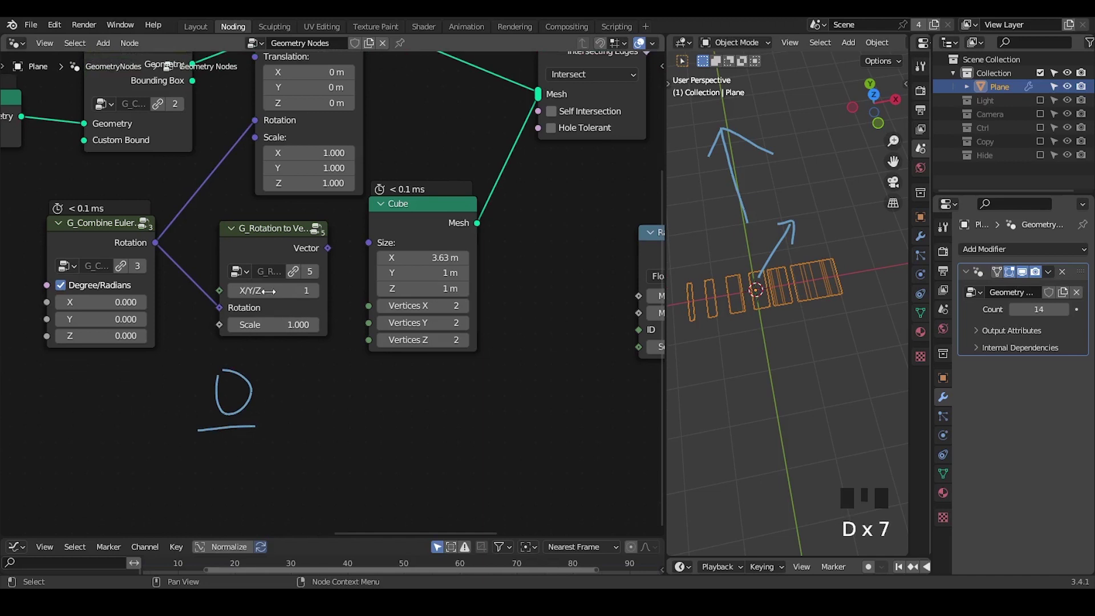
{"action": "key", "text": "d"}
{"action": "key", "text": "d"}
{"action": "left_click", "coordinate": [270, 372]}
{"action": "key", "text": "d"}
{"action": "key", "text": "d"}
{"action": "key", "text": "d"}
{"action": "left_click", "coordinate": [306, 377]}
Finish setting the Rotation to Vector X, Y and Z values to 1.
{"action": "key", "text": "d"}
{"action": "left_click", "coordinate": [239, 451]}
{"action": "key", "text": "d"}
{"action": "left_click", "coordinate": [286, 429]}
{"action": "key", "text": "d"}
{"action": "left_click", "coordinate": [323, 440]}
{"action": "key", "text": "d"}
{"action": "left_click_drag", "start_coordinate": [310, 455], "coordinate": [307, 486]}
{"action": "key", "text": "d"}
{"action": "key", "text": "d"}
{"action": "key", "text": "d"}
Reposition the Rotation to Vector node lower left in the tree.
{"action": "right_click", "coordinate": [338, 402]}
{"action": "key", "text": "d"}
{"action": "left_click_drag", "start_coordinate": [418, 401], "coordinate": [206, 233]}
{"action": "left_click_drag", "start_coordinate": [206, 233], "coordinate": [216, 257]}
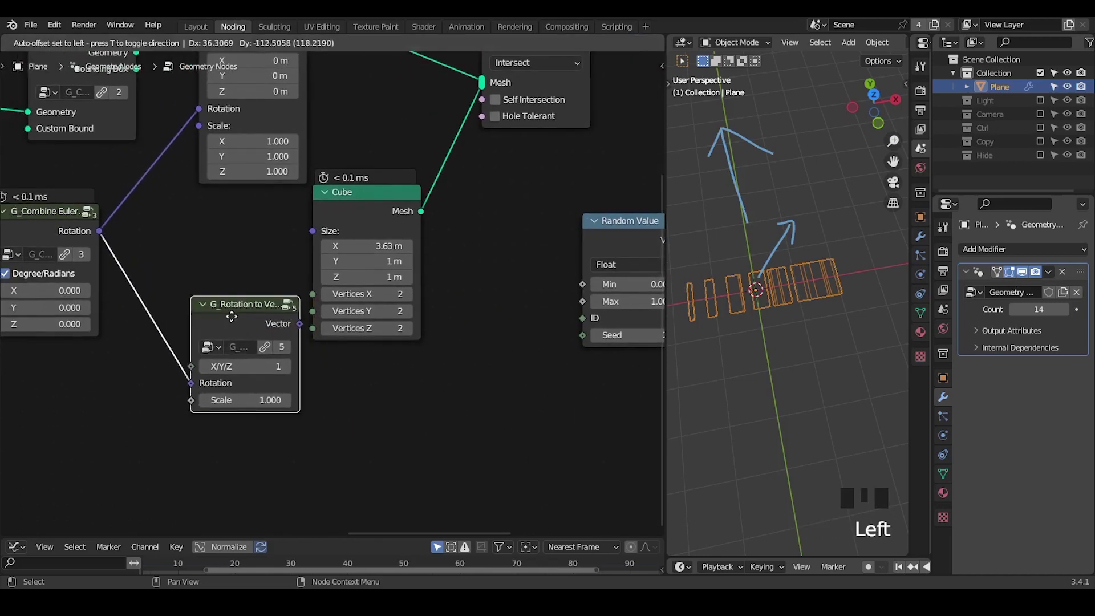
{"action": "left_click_drag", "start_coordinate": [334, 357], "coordinate": [360, 349]}
{"action": "key", "text": "ctrl+a"}
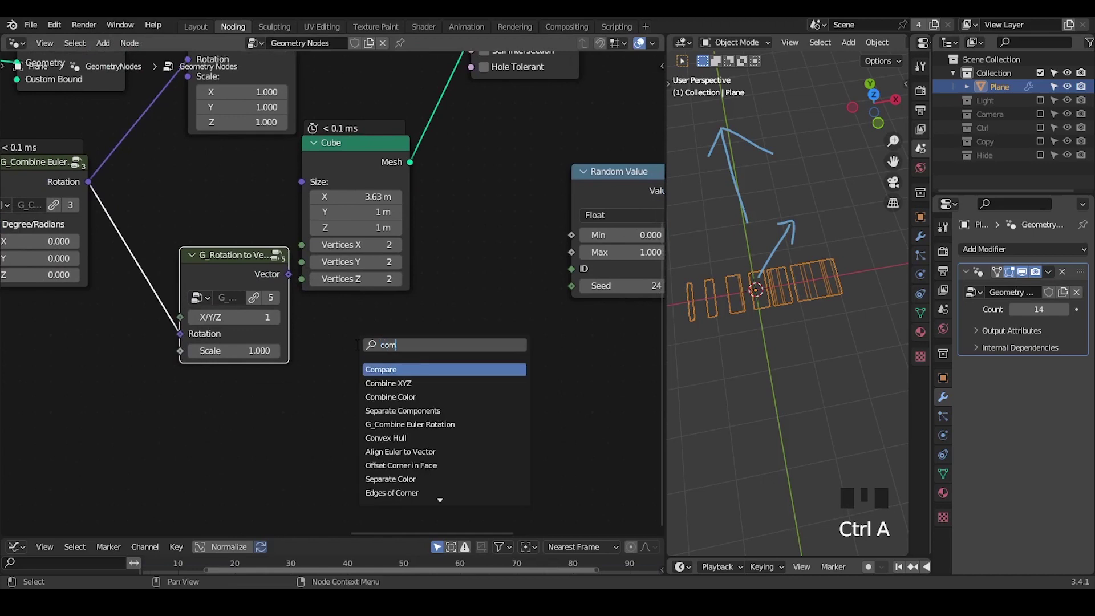
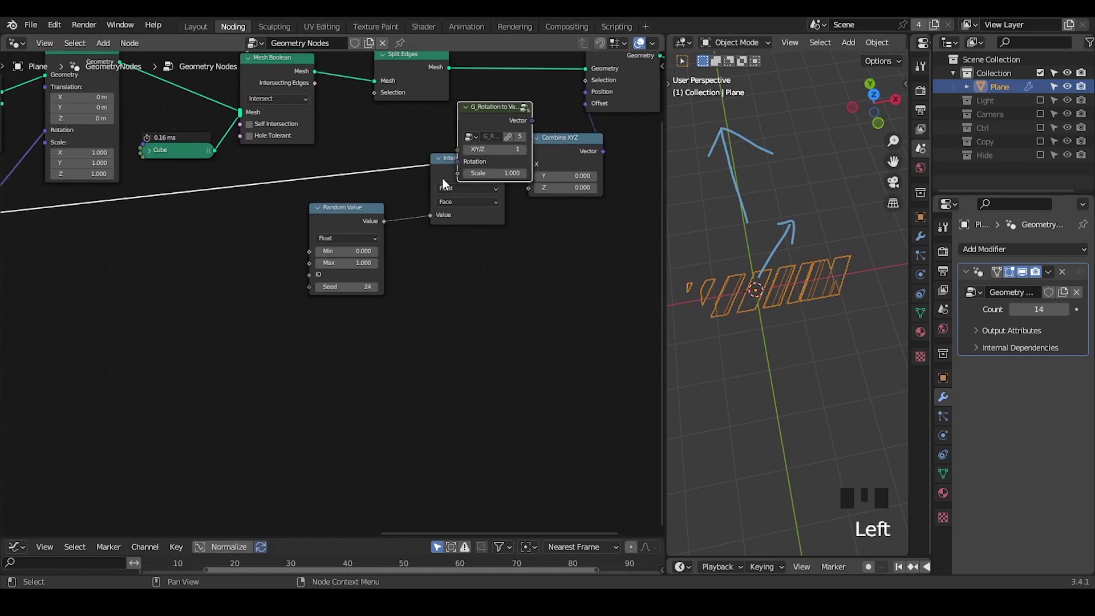
Insert a Math Add of 1.7 between Random Value (max 4) and Interpolate Domain, with Rotation to Vector above Combine XYZ.
{"action": "left_click", "coordinate": [447, 147]}
{"action": "key", "text": "g"}
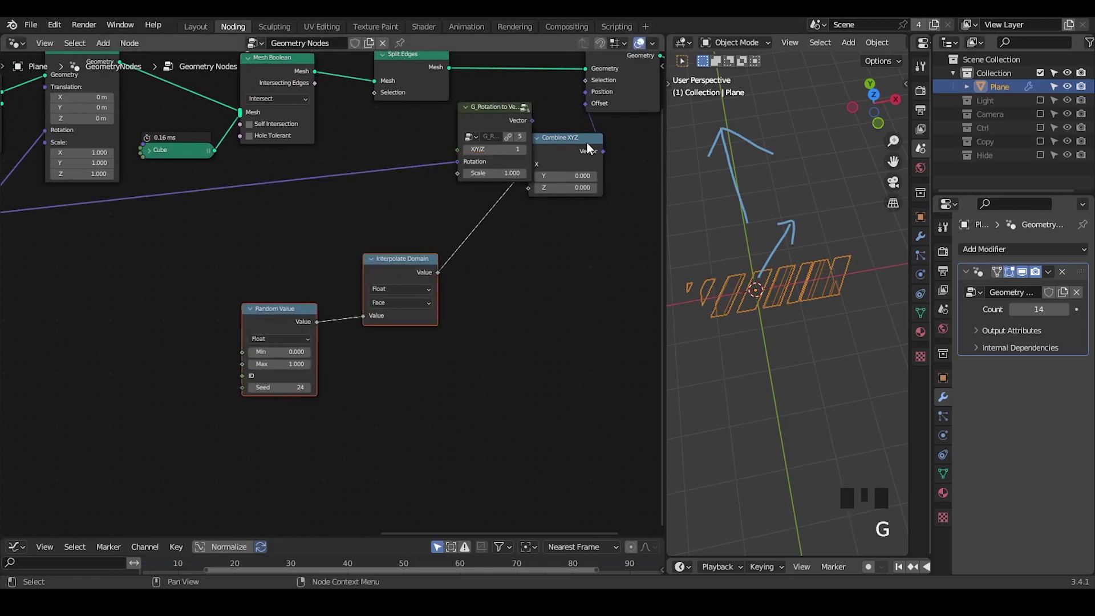
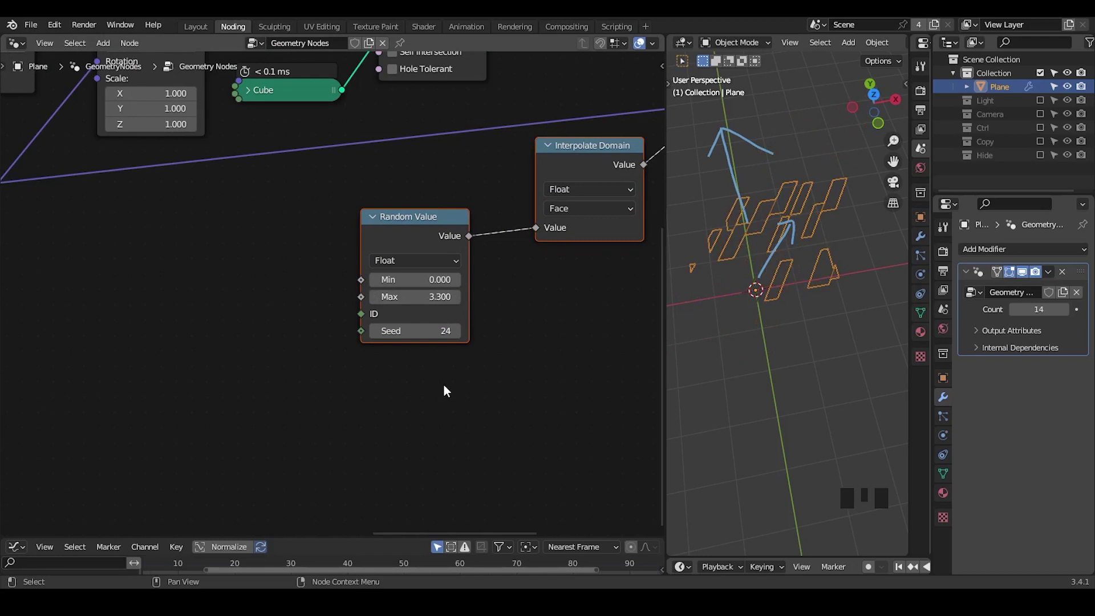
{"action": "key", "text": "ctrl+shift+alt+w"}
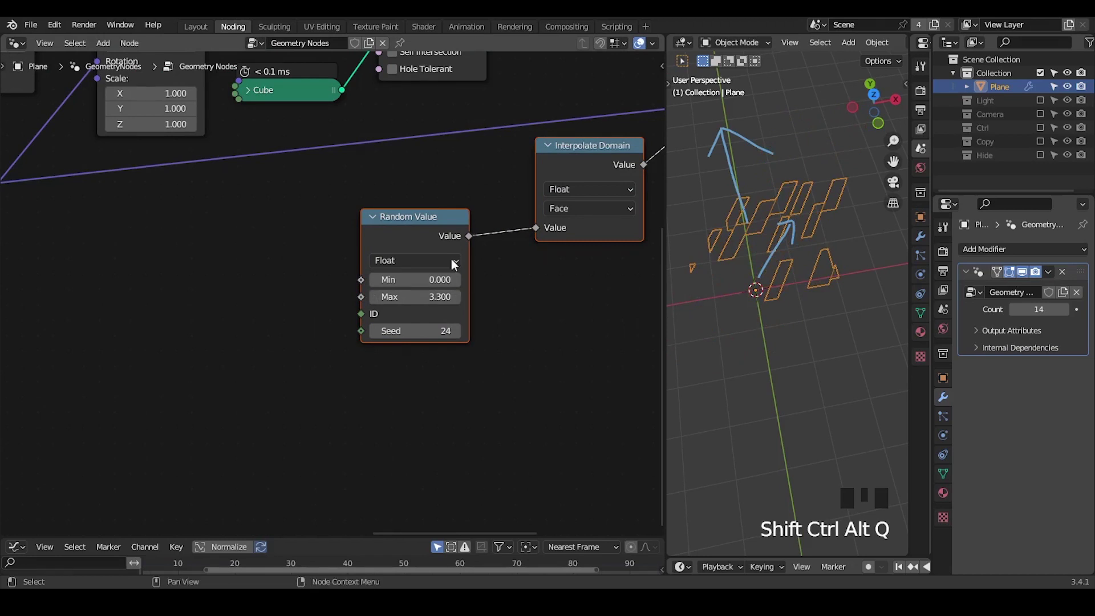
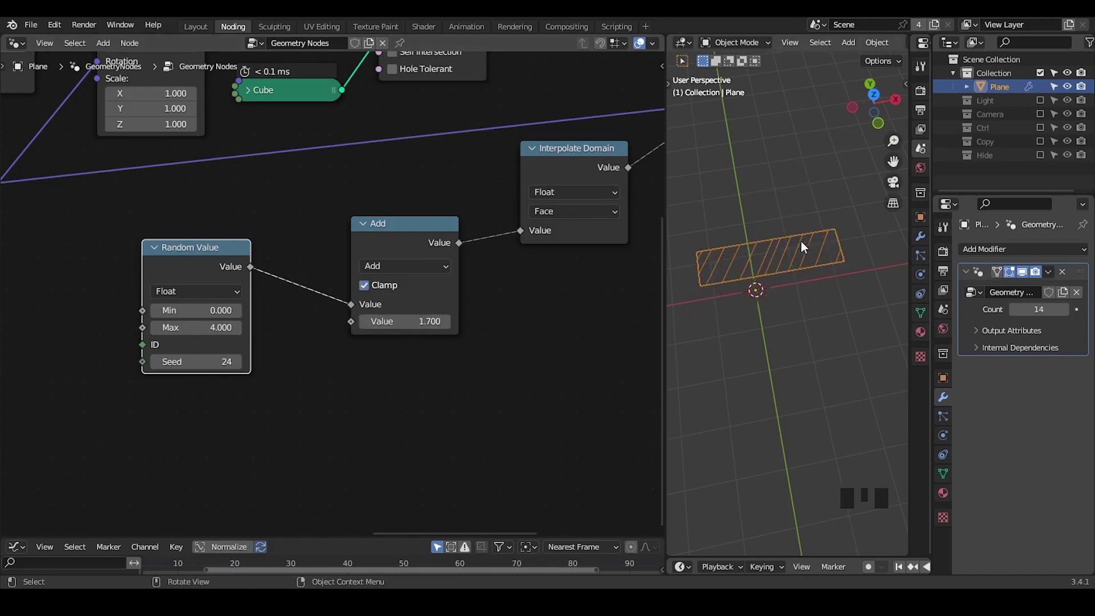
Unclamp the Add node and insert a Map Range to 0–4.7 before Interpolate Domain.
{"action": "left_click", "coordinate": [396, 252]}
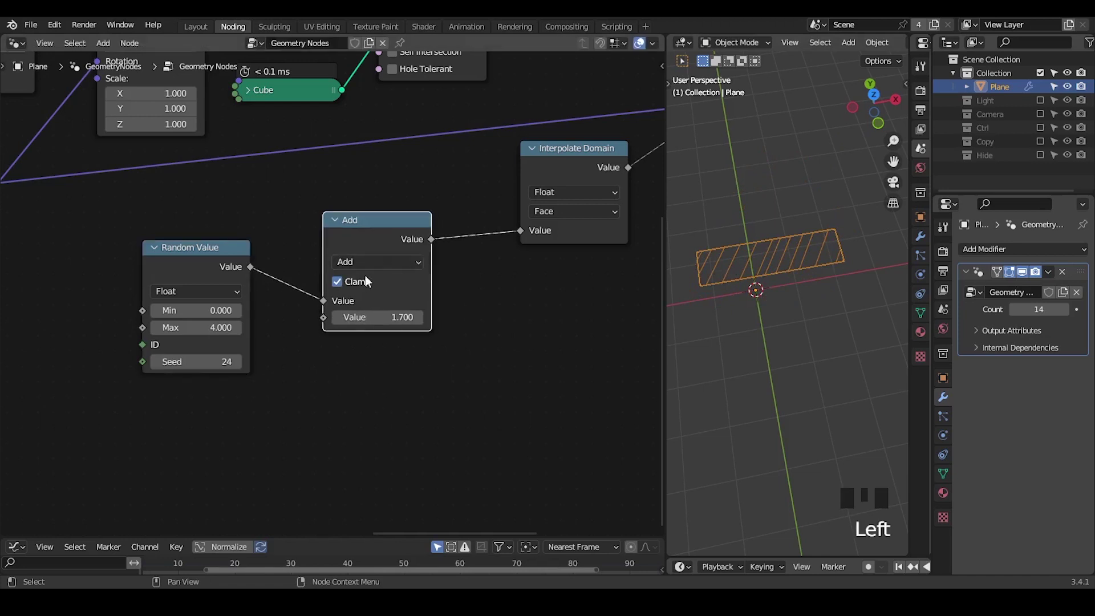
{"action": "left_click", "coordinate": [355, 287]}
{"action": "key", "text": "ctrl+a"}
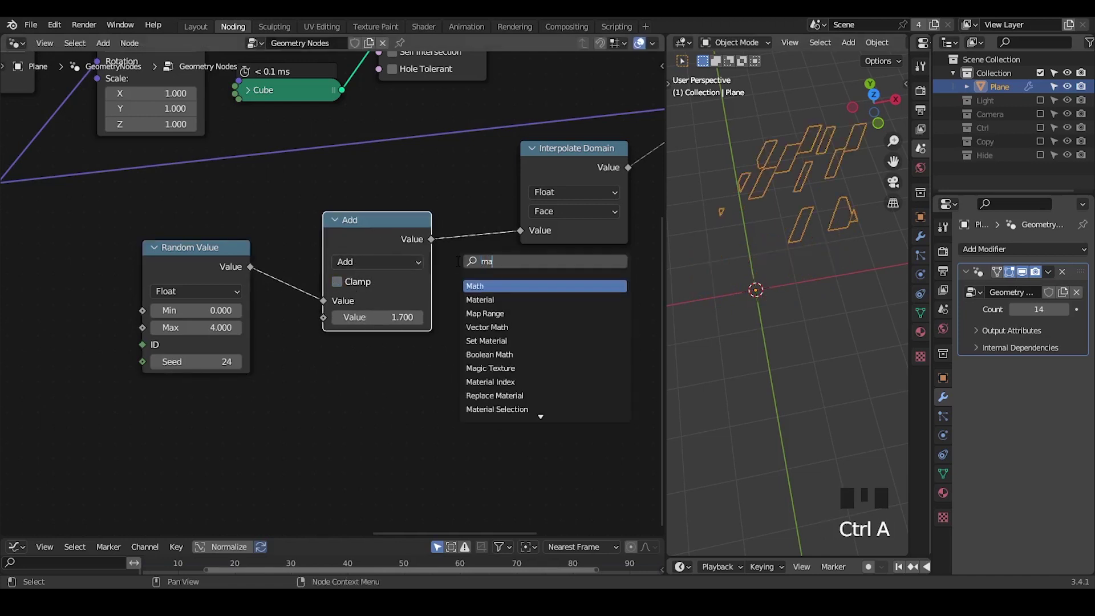
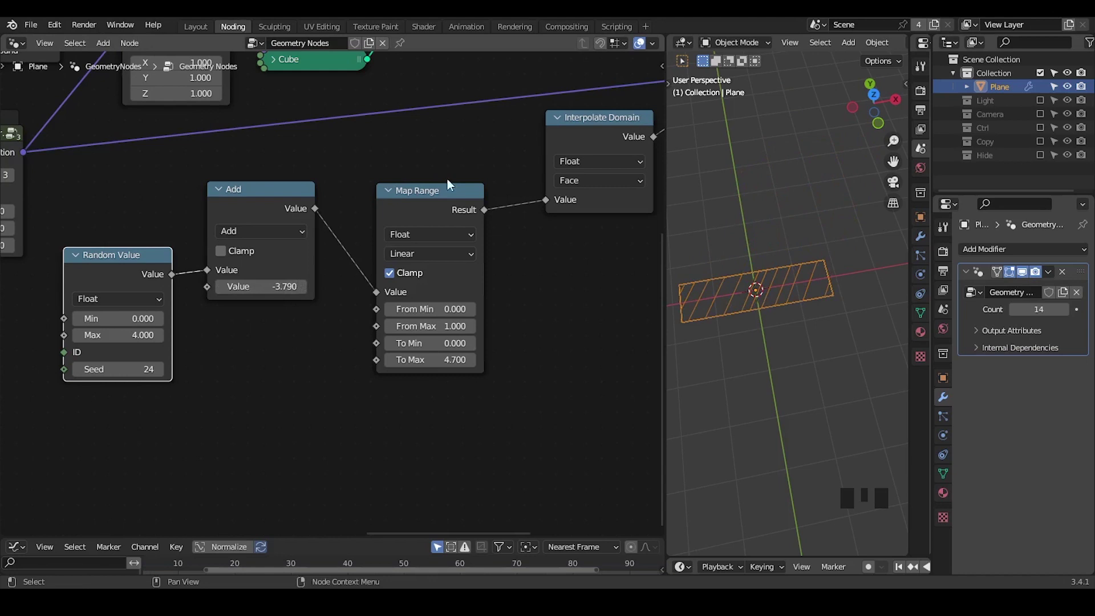
{"action": "left_click", "coordinate": [250, 213]}
{"action": "left_click", "coordinate": [421, 211]}
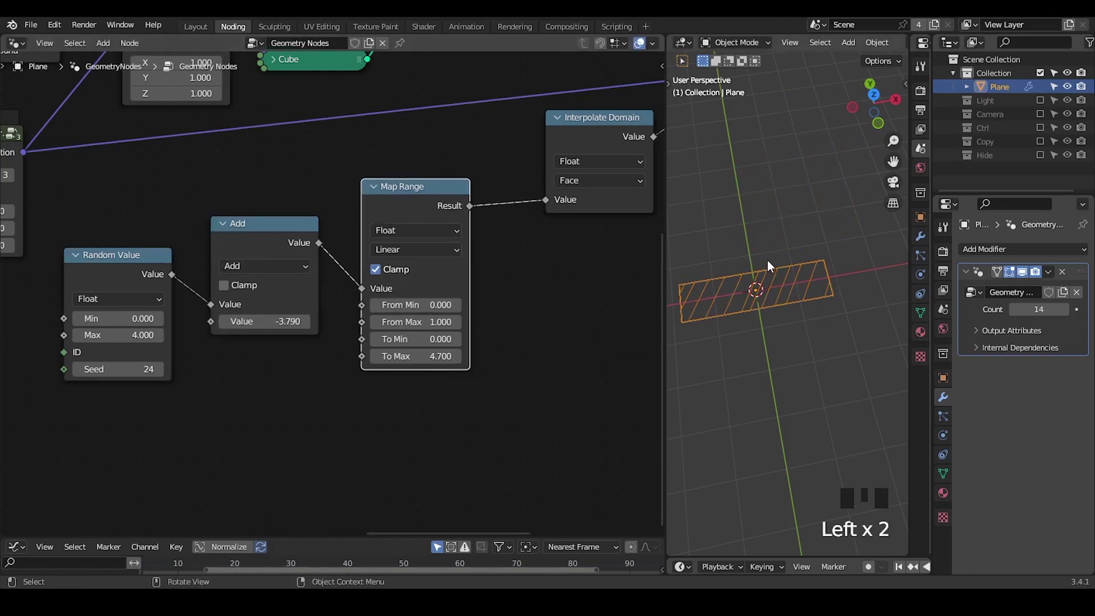
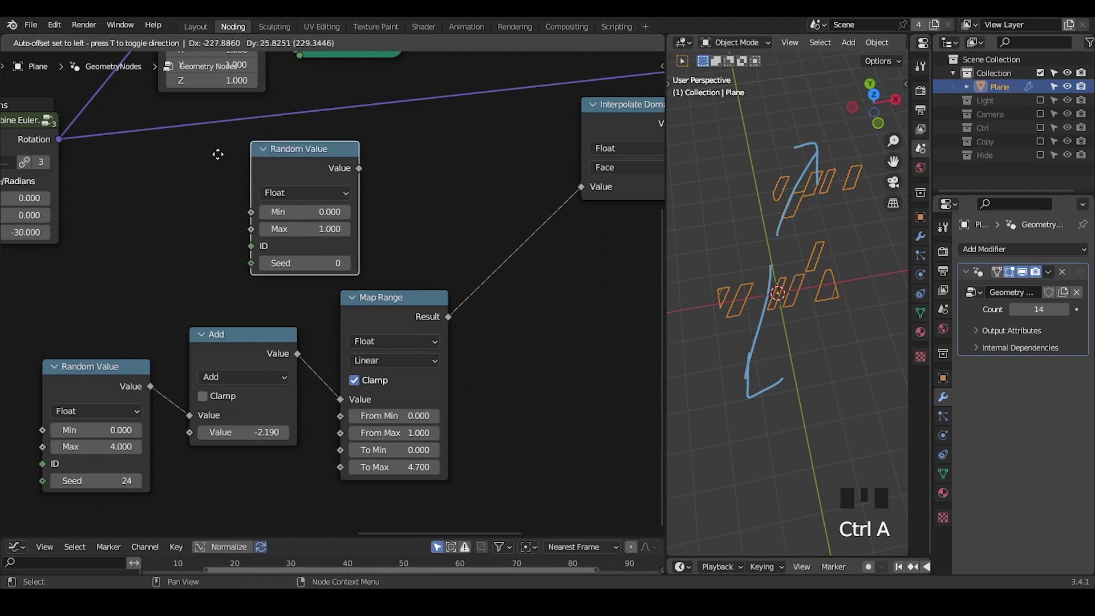
Position the boolean Random Value node and set the Switch node to Float.
{"action": "left_click_drag", "start_coordinate": [276, 194], "coordinate": [327, 166]}
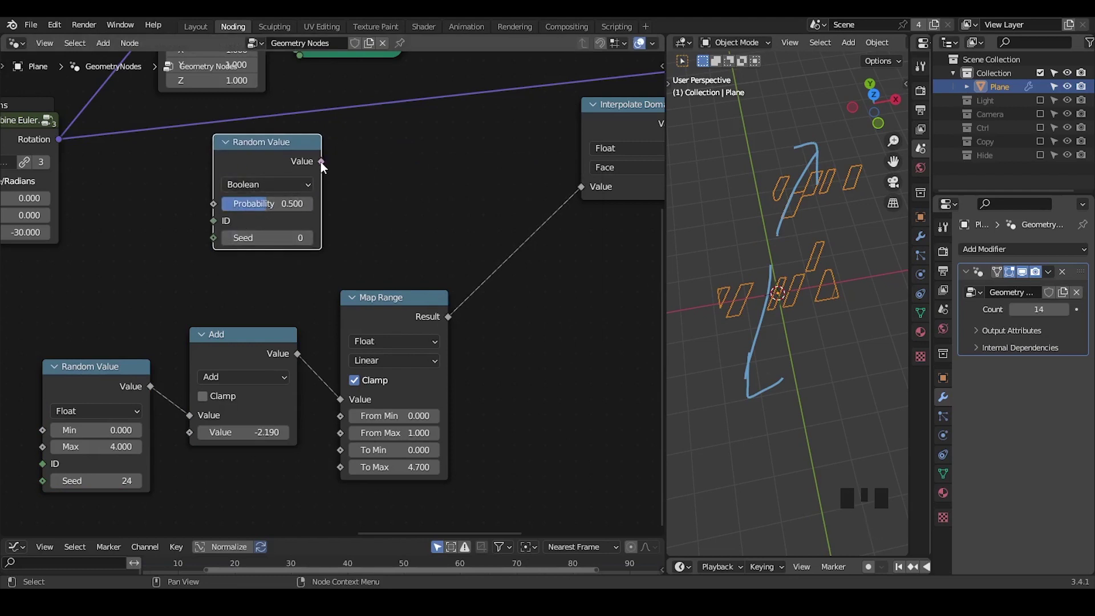
{"action": "left_click", "coordinate": [325, 166]}
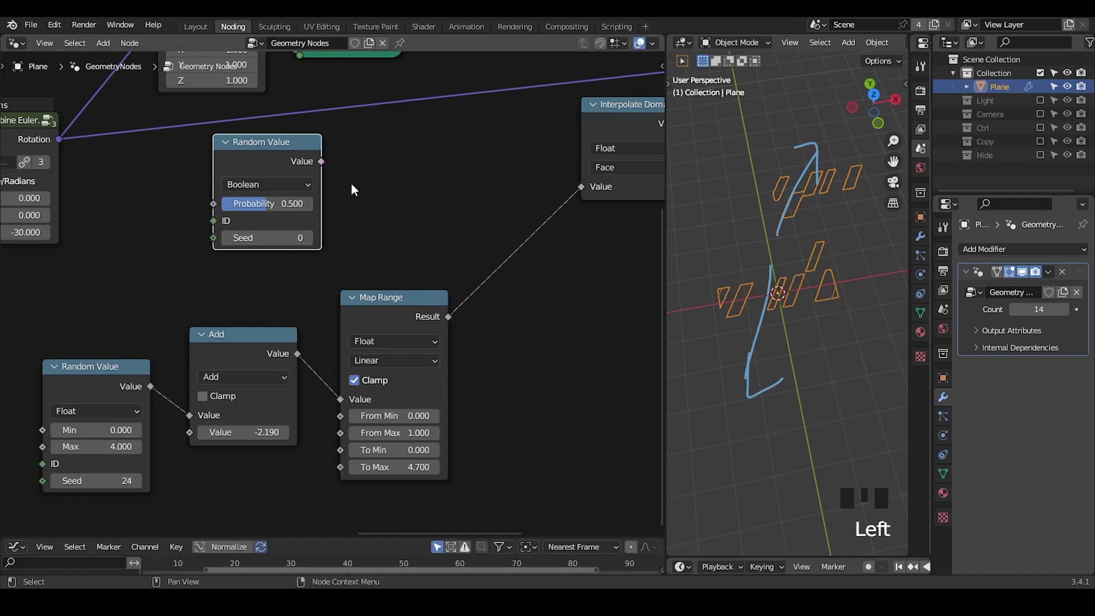
{"action": "left_click", "coordinate": [323, 166]}
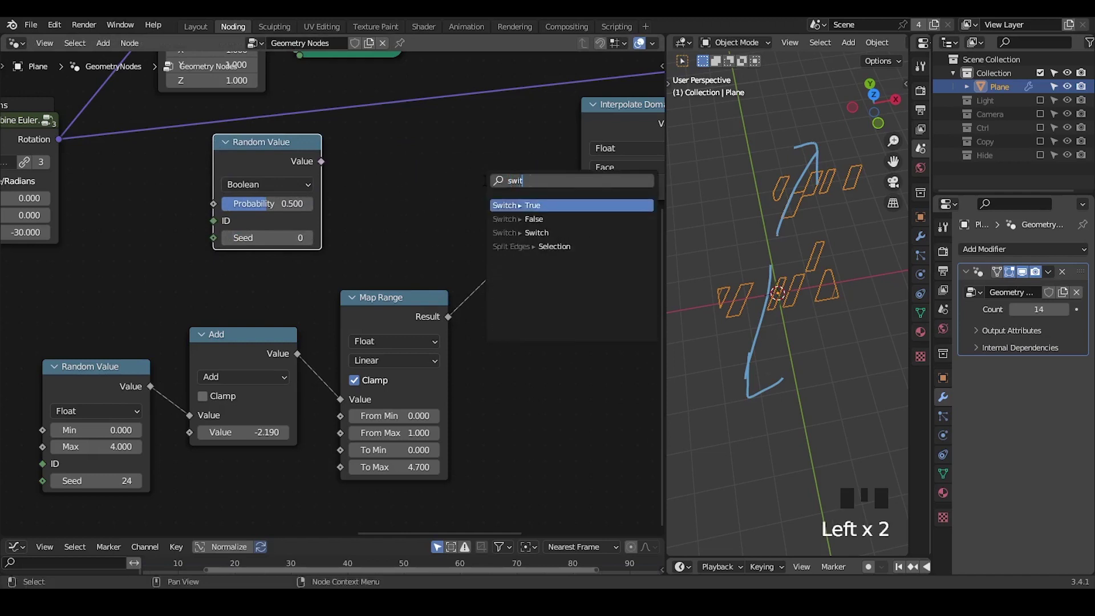
{"action": "left_click_drag", "start_coordinate": [447, 247], "coordinate": [445, 210]}
{"action": "left_click_drag", "start_coordinate": [479, 194], "coordinate": [507, 232]}
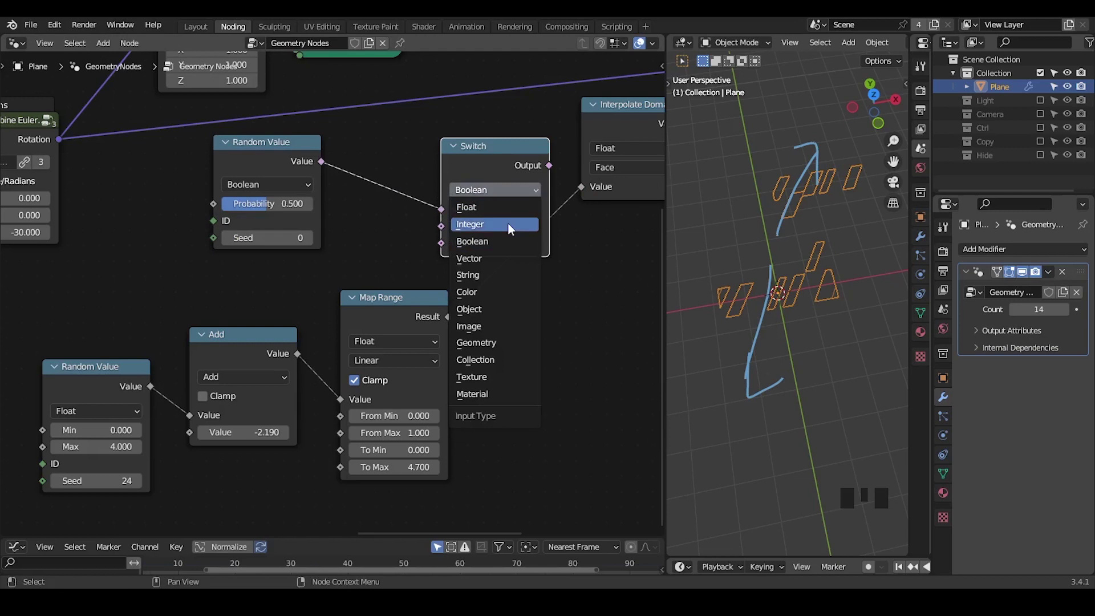
{"action": "left_click", "coordinate": [495, 170]}
Add a G_Negati node below the Switch, wiring Original to False and Negative to True.
{"action": "middle_click", "coordinate": [475, 305]}
{"action": "left_click", "coordinate": [400, 327]}
{"action": "key", "text": "g"}
{"action": "left_click_drag", "start_coordinate": [345, 257], "coordinate": [355, 271]}
{"action": "left_click_drag", "start_coordinate": [360, 300], "coordinate": [407, 287]}
{"action": "key", "text": "ctrl+a"}
{"action": "left_click_drag", "start_coordinate": [362, 296], "coordinate": [383, 306]}
{"action": "left_click", "coordinate": [467, 314]}
Feed Map Range into G_Negati and the Switch output into Interpolate Domain.
{"action": "left_click_drag", "start_coordinate": [480, 278], "coordinate": [420, 281]}
{"action": "left_click_drag", "start_coordinate": [420, 281], "coordinate": [443, 266]}
{"action": "left_click_drag", "start_coordinate": [417, 294], "coordinate": [457, 274]}
{"action": "middle_click", "coordinate": [486, 260]}
{"action": "left_click", "coordinate": [526, 264]}
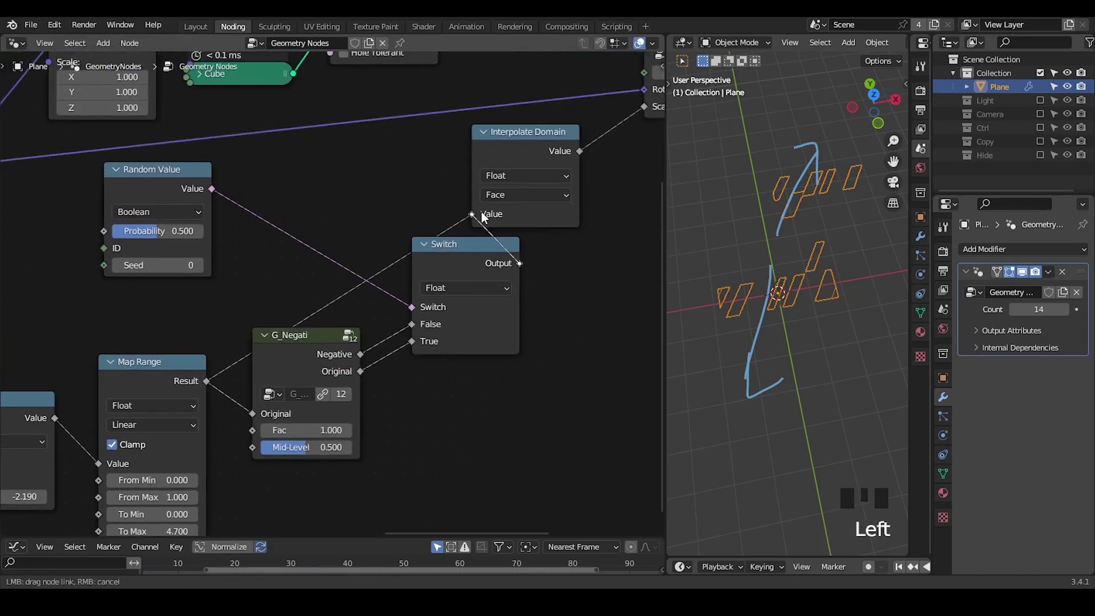
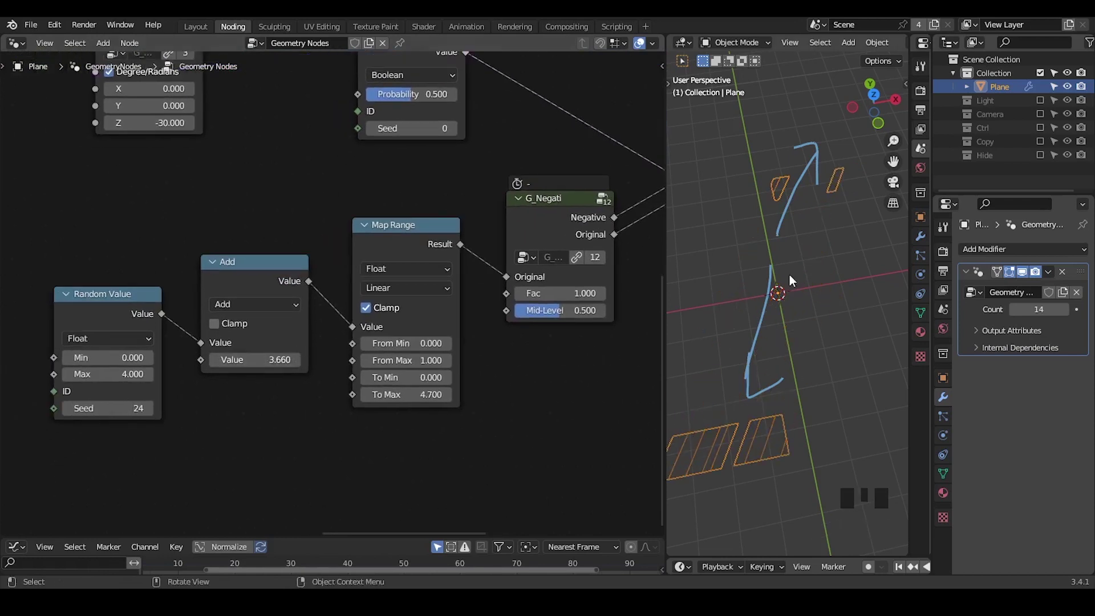
Set the modifier Count to 35 and the boolean Random Value seed to 35, moving the Add node aside.
{"action": "left_click_drag", "start_coordinate": [770, 335], "coordinate": [404, 165]}
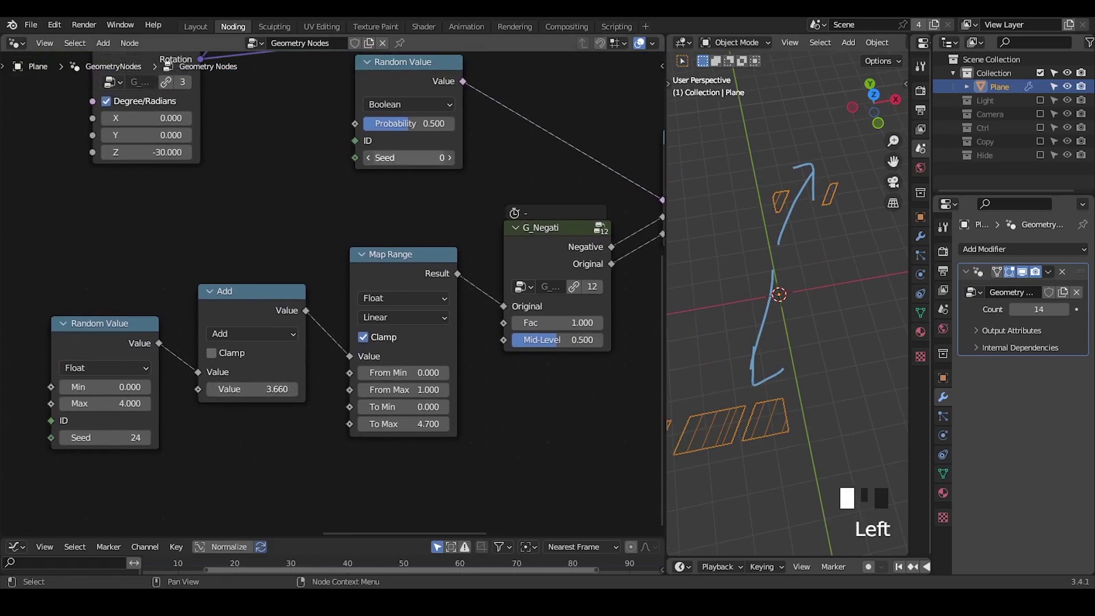
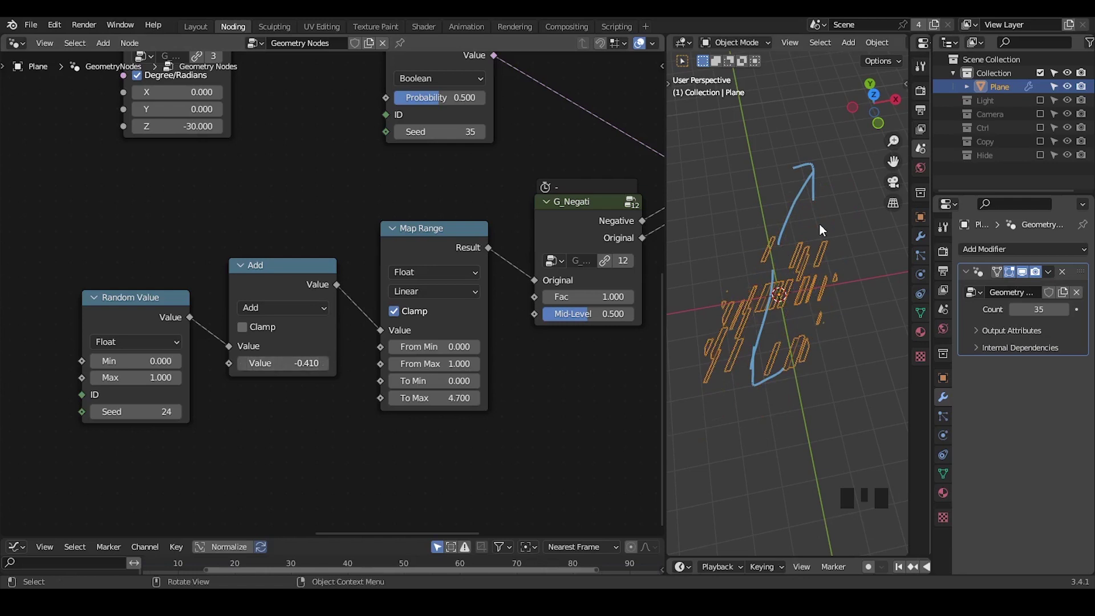
{"action": "key", "text": "d"}
{"action": "right_click", "coordinate": [817, 162]}
{"action": "key", "text": "d"}
{"action": "left_click_drag", "start_coordinate": [583, 280], "coordinate": [433, 191]}
{"action": "left_click", "coordinate": [433, 191]}
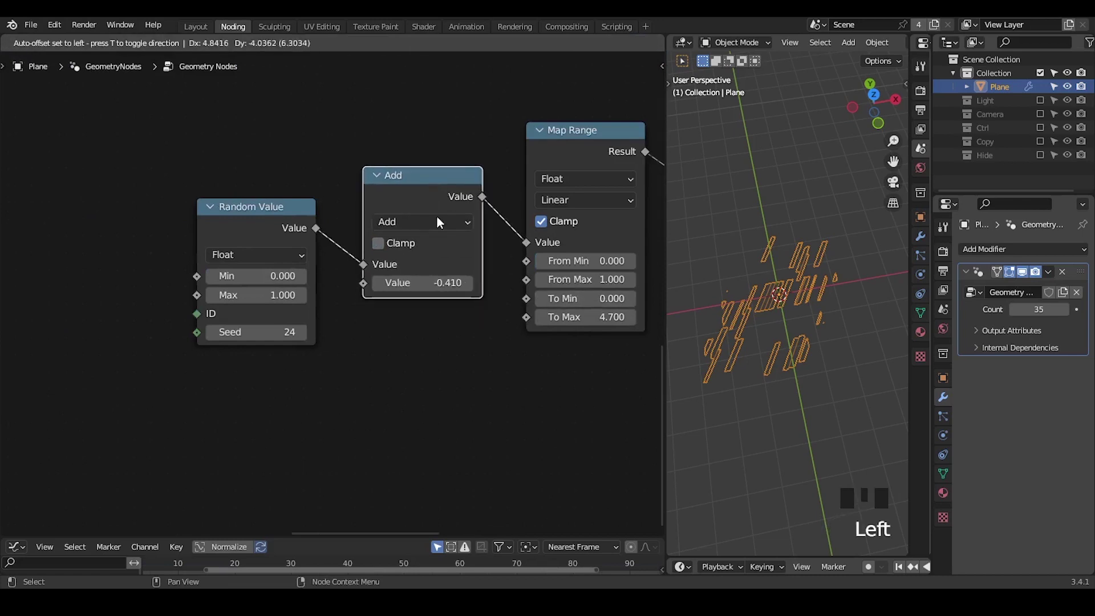
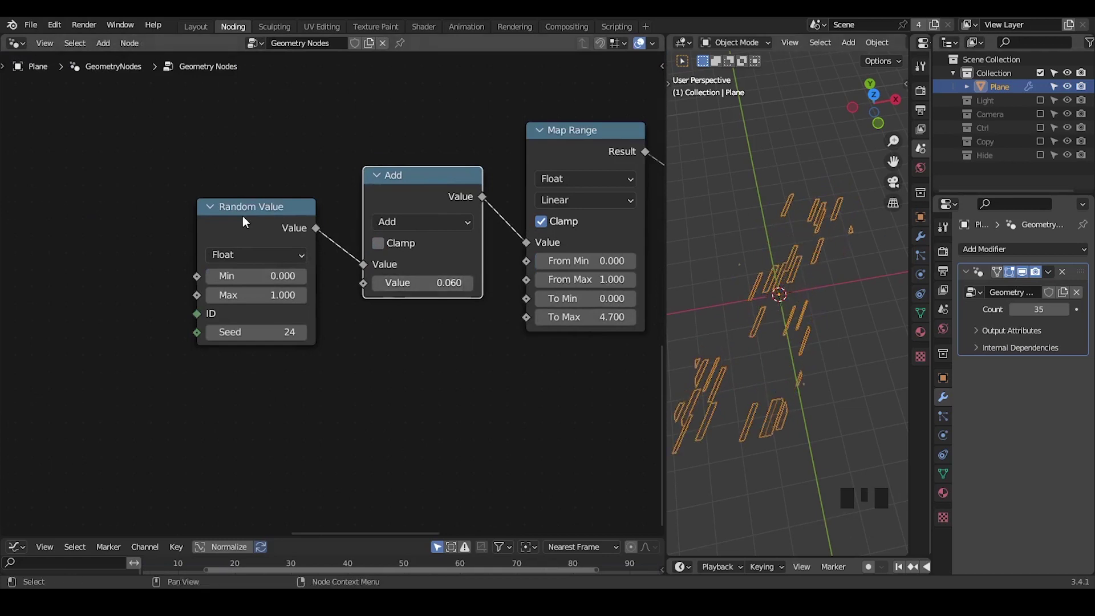
Set float Random Value Max to 1, Add to 0.06, and duplicate the Random Value node below.
{"action": "left_click", "coordinate": [287, 227]}
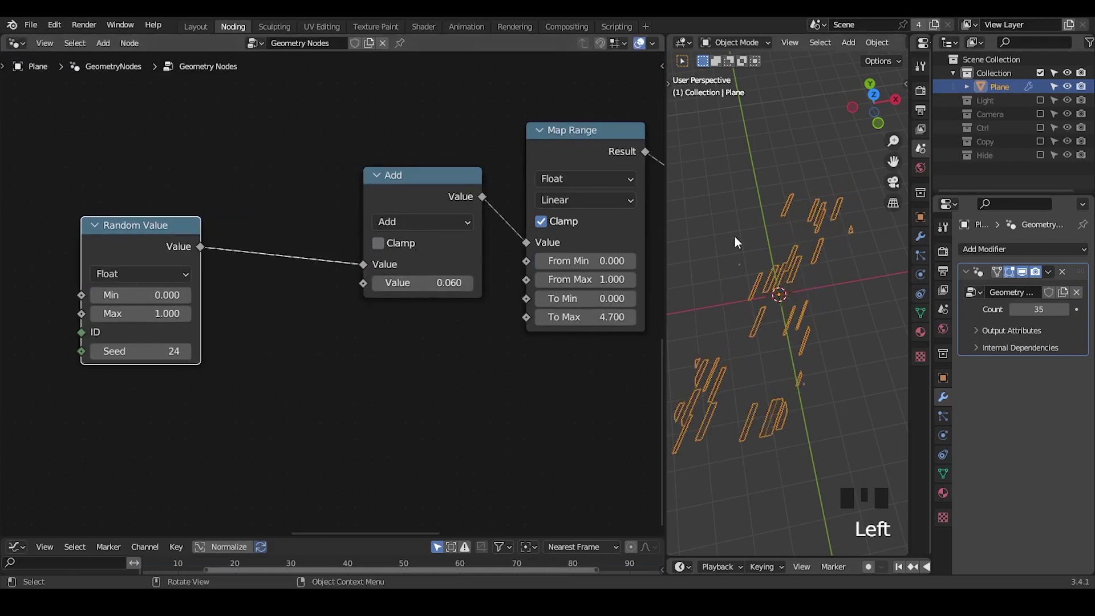
{"action": "left_click_drag", "start_coordinate": [336, 317], "coordinate": [191, 181]}
{"action": "left_click", "coordinate": [192, 182]}
{"action": "key", "text": "shift+d"}
{"action": "left_click_drag", "start_coordinate": [264, 408], "coordinate": [300, 376]}
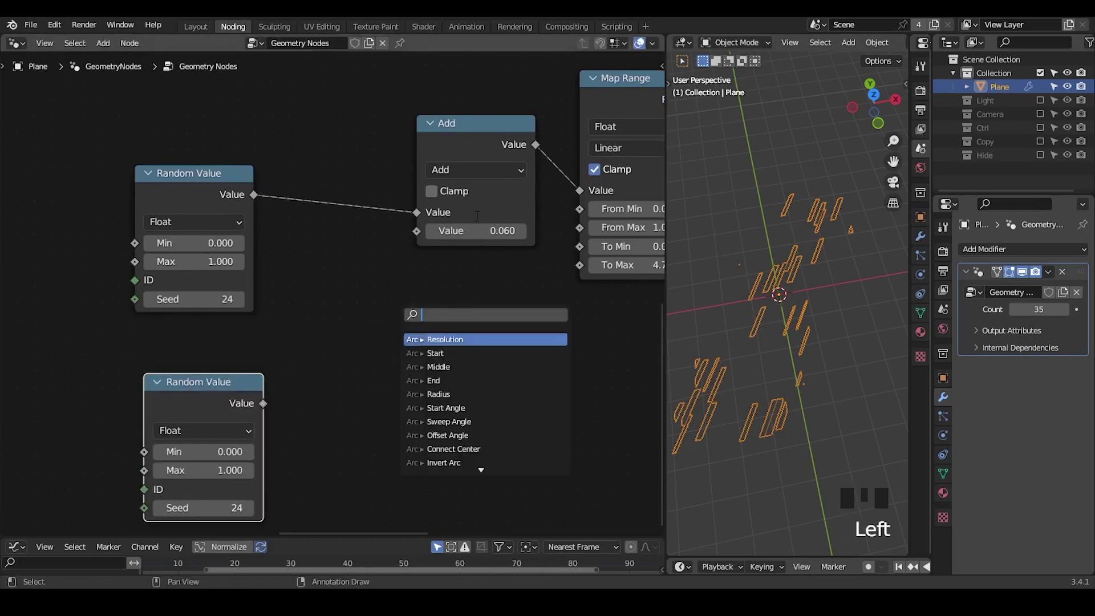
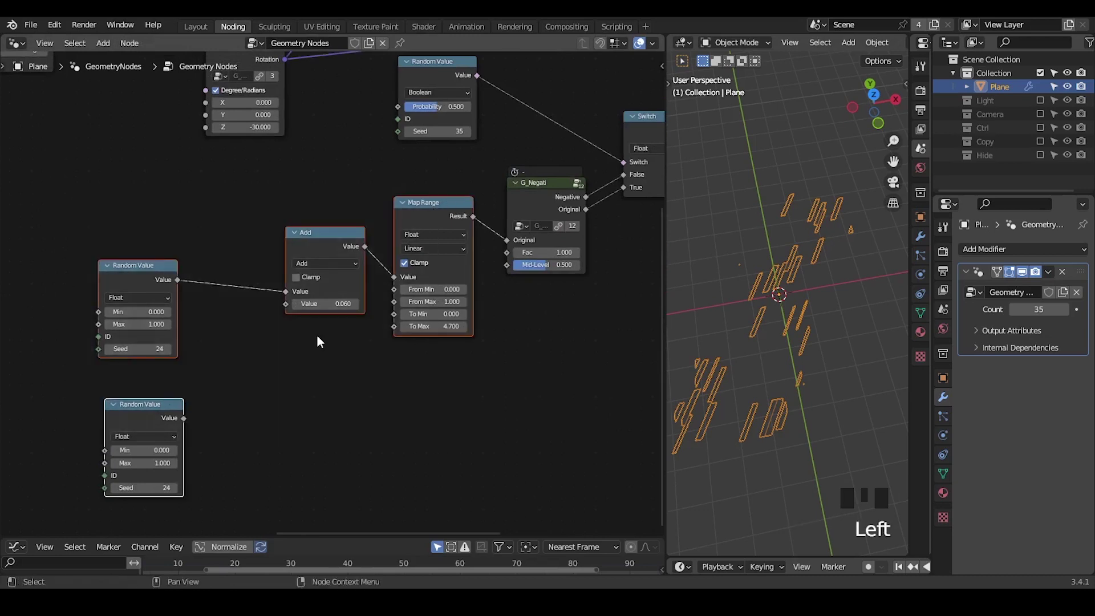
Delete Add and Random Value and feed a G_Motion Variance (Parameter 0.27, Speed Var 0.4) into Map Range.
{"action": "left_click", "coordinate": [311, 347]}
{"action": "key", "text": "ctrl+x"}
{"action": "key", "text": "ctrl+a"}
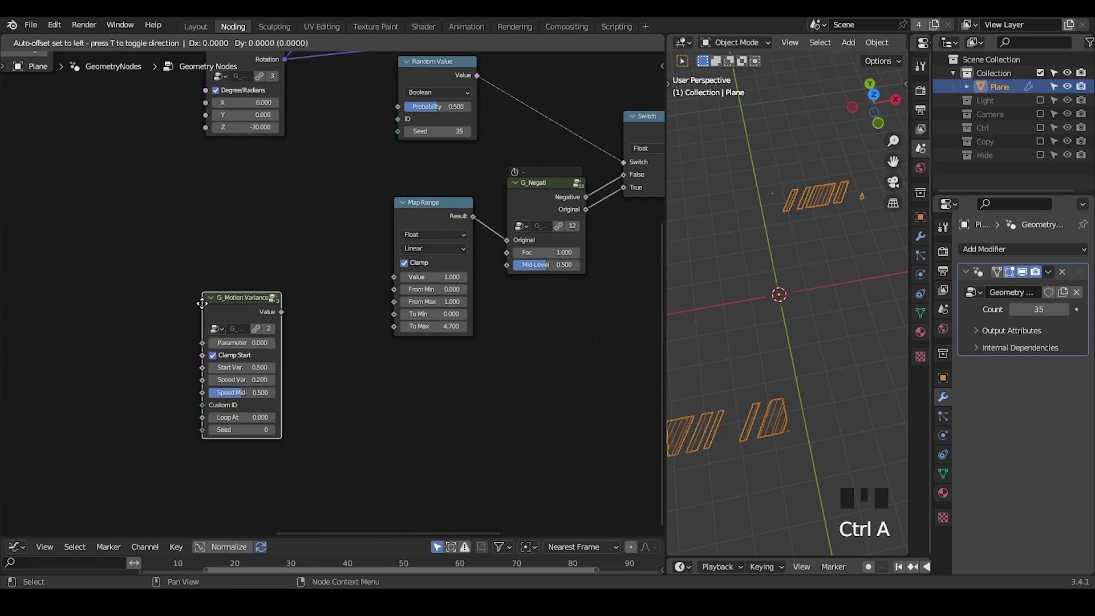
{"action": "left_click_drag", "start_coordinate": [325, 268], "coordinate": [347, 270]}
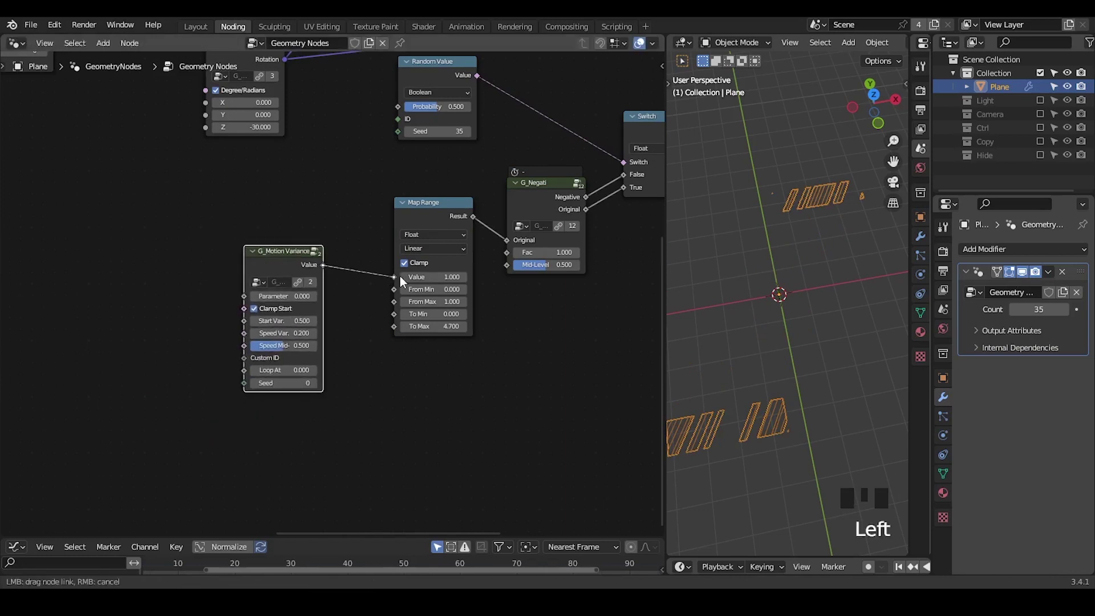
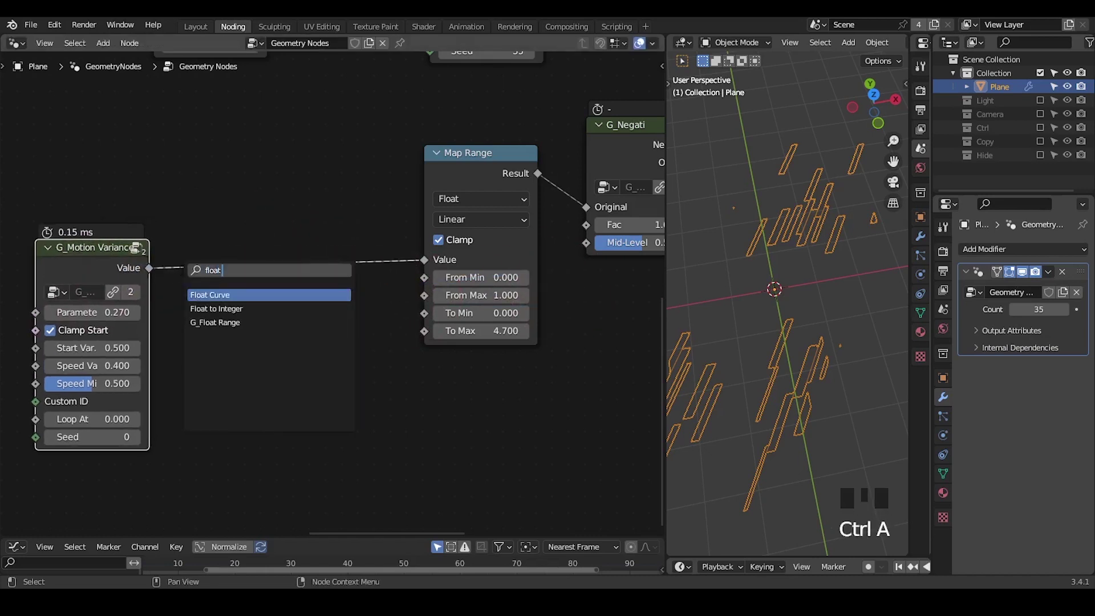
Drop a Float Curve onto the Motion Variance→Map Range link and shape it as a smooth S.
{"action": "left_click_drag", "start_coordinate": [220, 253], "coordinate": [260, 174]}
{"action": "left_click_drag", "start_coordinate": [260, 173], "coordinate": [268, 152]}
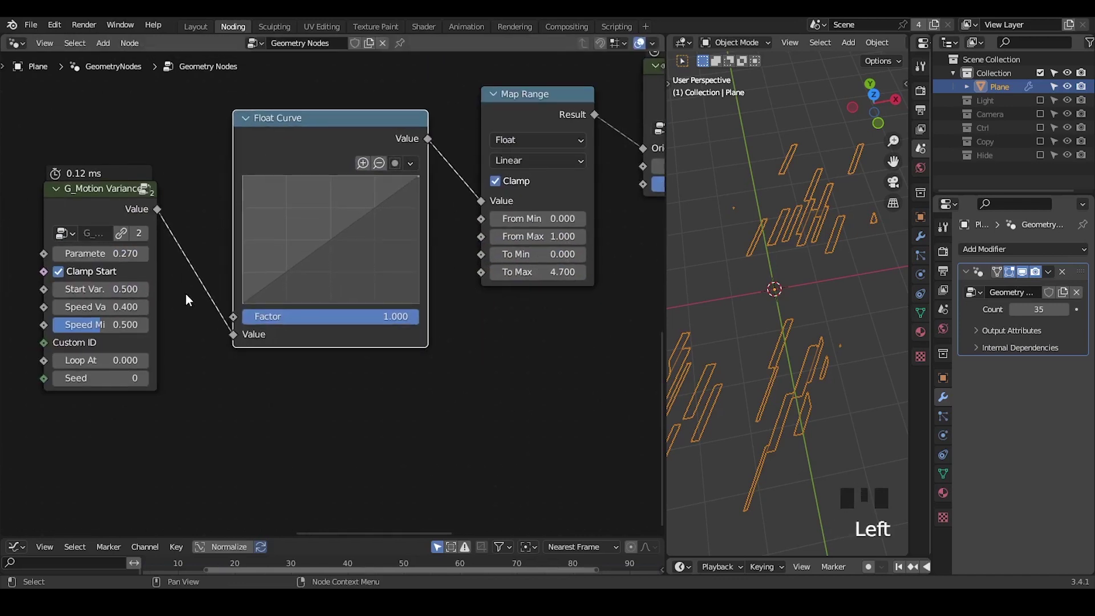
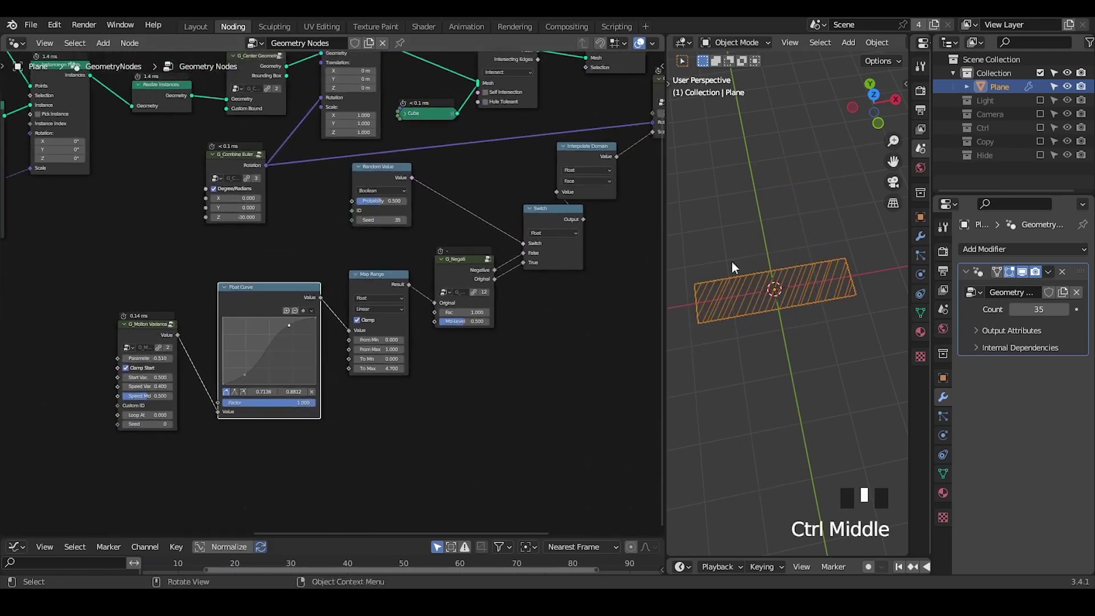
Raise the Motion Variance parameter to 0.510 and give the Geometry Nodes group a fake user.
{"action": "key", "text": "d"}
{"action": "left_click", "coordinate": [709, 300]}
{"action": "key", "text": "d"}
{"action": "key", "text": "d"}
{"action": "key", "text": "d"}
{"action": "left_click_drag", "start_coordinate": [708, 304], "coordinate": [864, 331]}
{"action": "key", "text": "d"}
{"action": "key", "text": "d"}
{"action": "key", "text": "d"}
{"action": "left_click_drag", "start_coordinate": [702, 348], "coordinate": [883, 325]}
{"action": "key", "text": "d"}
{"action": "key", "text": "d"}
Sketch a blue annotation outline around the single strip in the viewport.
{"action": "left_click_drag", "start_coordinate": [481, 239], "coordinate": [481, 231]}
{"action": "left_click_drag", "start_coordinate": [491, 238], "coordinate": [353, 48]}
{"action": "left_click", "coordinate": [353, 48]}
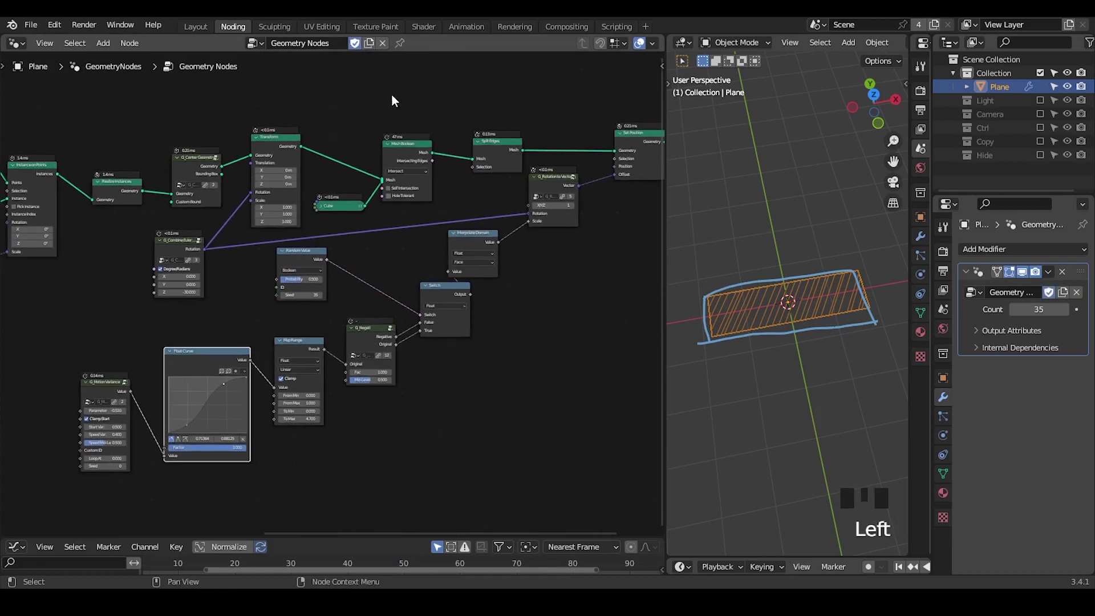
Duplicate the strip object, naming the pair Rectangle and TEXT, and move the Rotation to Vector node.
{"action": "key", "text": "shift+d"}
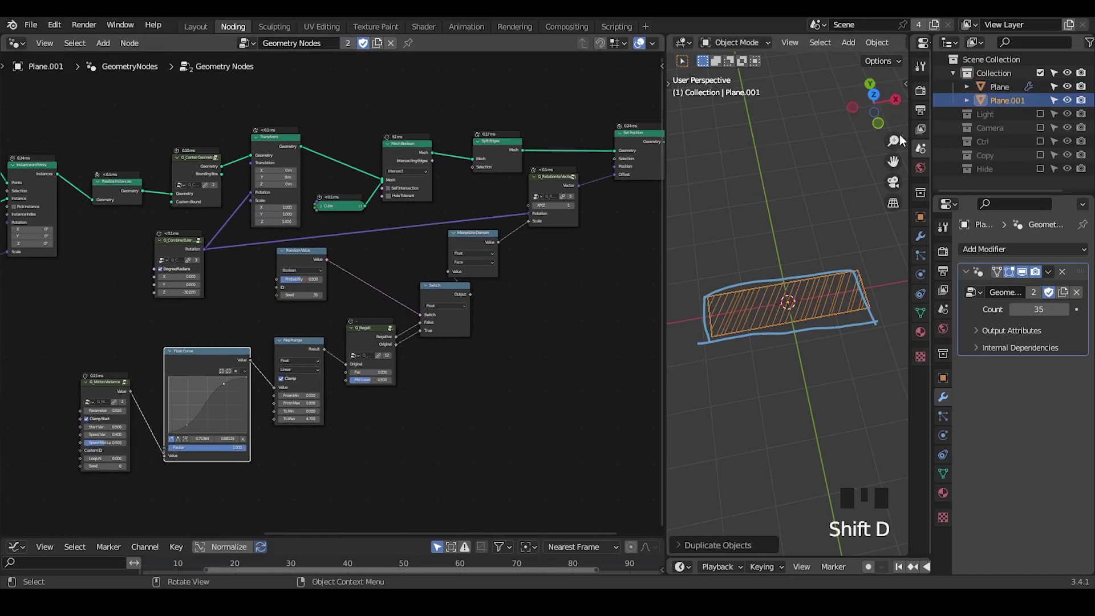
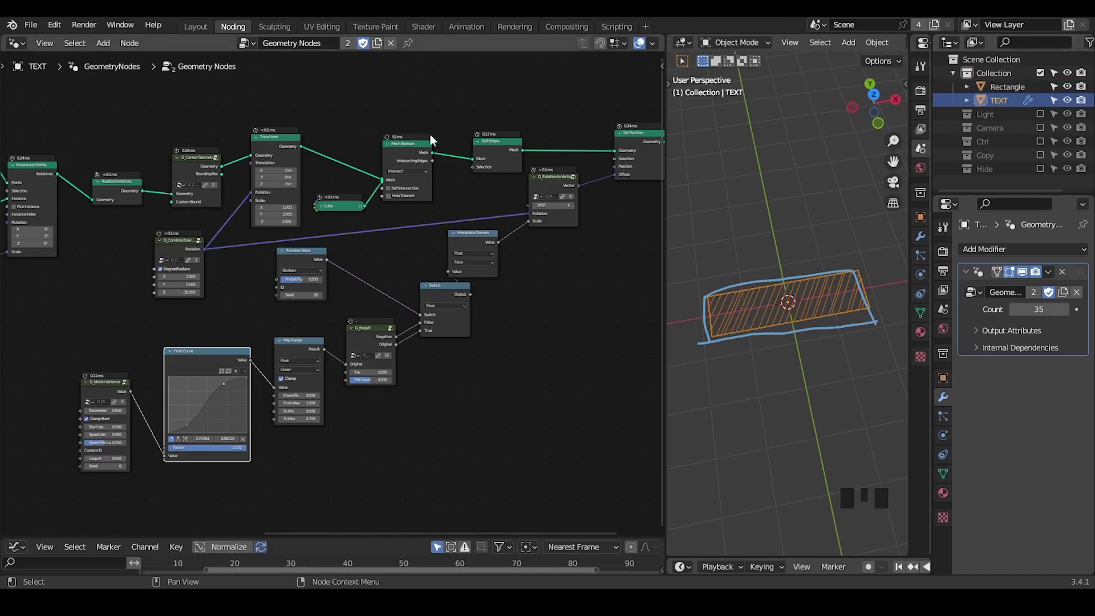
{"action": "left_click", "coordinate": [547, 187]}
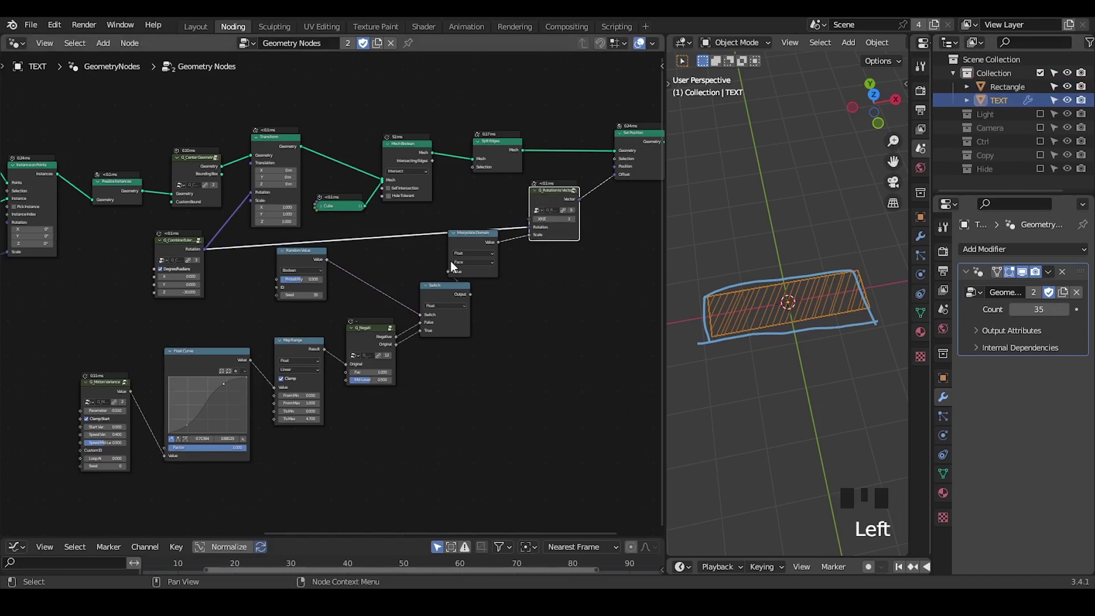
{"action": "left_click_drag", "start_coordinate": [382, 240], "coordinate": [721, 286]}
{"action": "key", "text": "d"}
Clear the viewport sketch and place a second float Switch node below the first.
{"action": "left_click_drag", "start_coordinate": [767, 274], "coordinate": [834, 344]}
{"action": "key", "text": "d"}
{"action": "key", "text": "d"}
{"action": "key", "text": "d"}
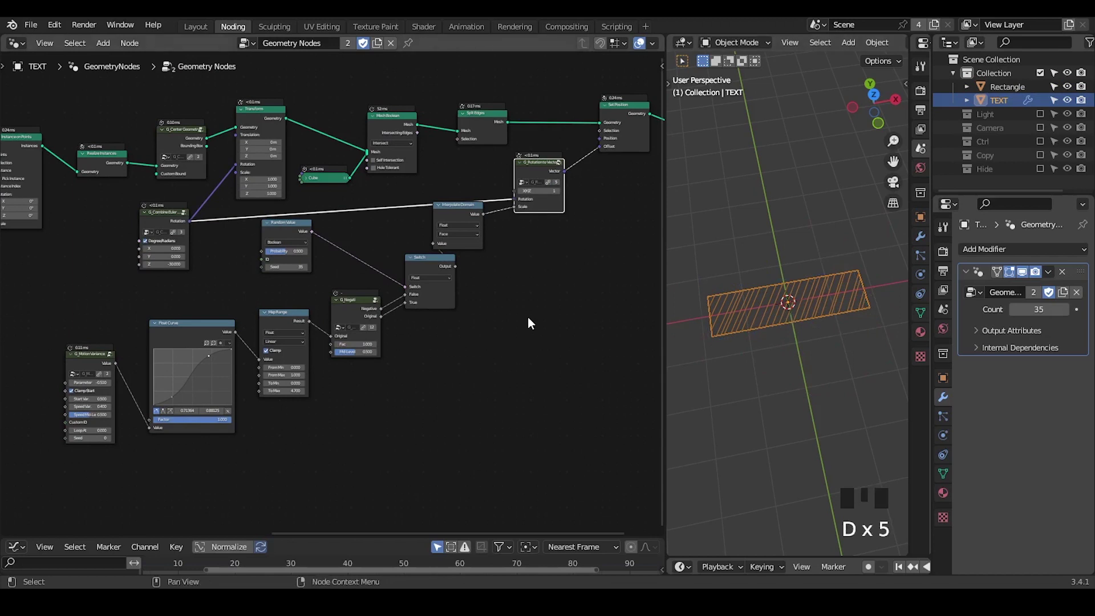
{"action": "key", "text": "ctrl+shift+alt+w"}
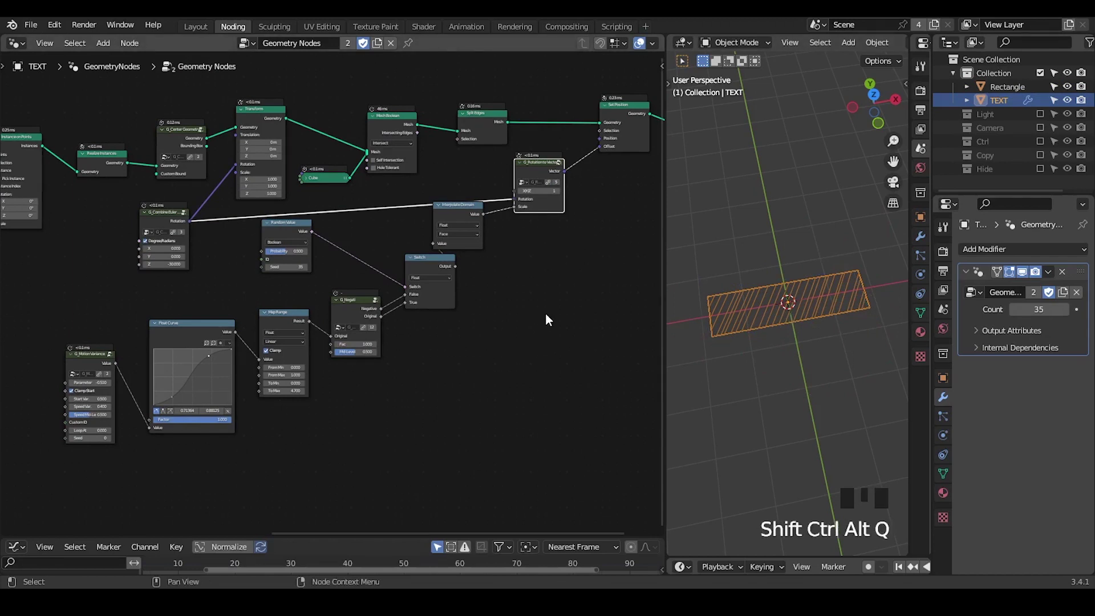
{"action": "left_click_drag", "start_coordinate": [520, 344], "coordinate": [450, 259]}
Add a Group Input and link it to the Motion Variance Parameter socket.
{"action": "left_click", "coordinate": [451, 260]}
{"action": "key", "text": "shift+d"}
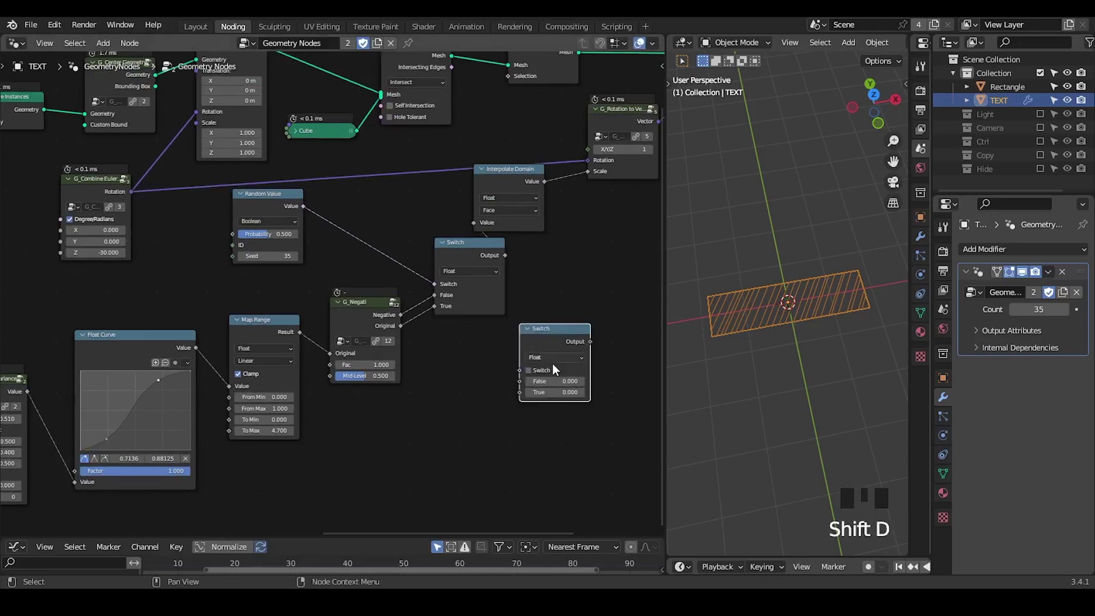
{"action": "left_click_drag", "start_coordinate": [550, 362], "coordinate": [504, 360]}
{"action": "left_click_drag", "start_coordinate": [504, 360], "coordinate": [580, 324]}
{"action": "left_click_drag", "start_coordinate": [581, 325], "coordinate": [542, 332]}
{"action": "key", "text": "x"}
{"action": "left_click_drag", "start_coordinate": [248, 303], "coordinate": [360, 285]}
{"action": "left_click_drag", "start_coordinate": [360, 284], "coordinate": [294, 277]}
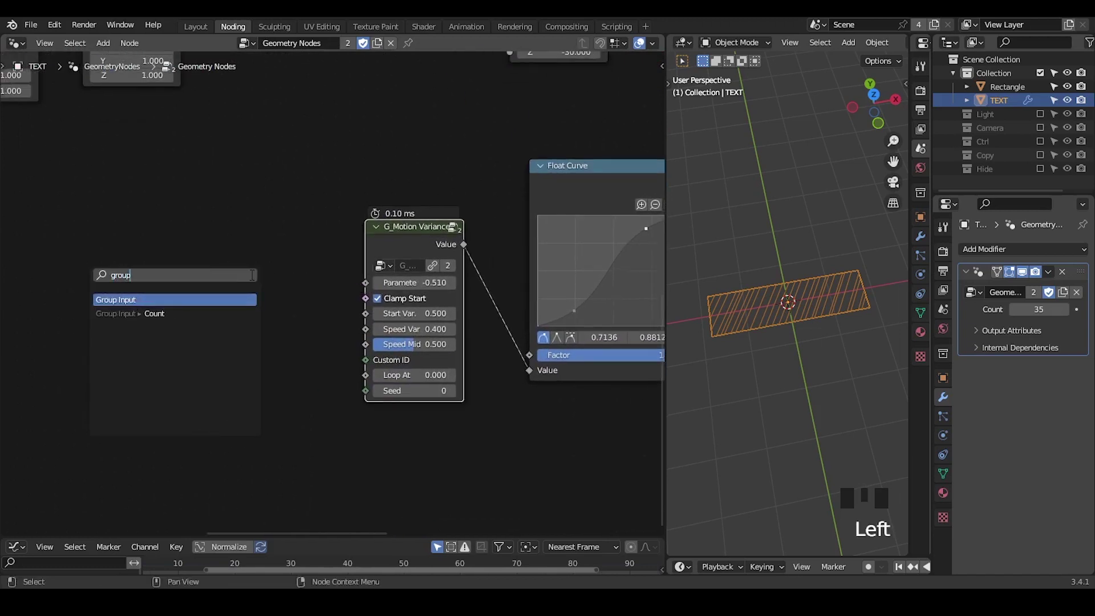
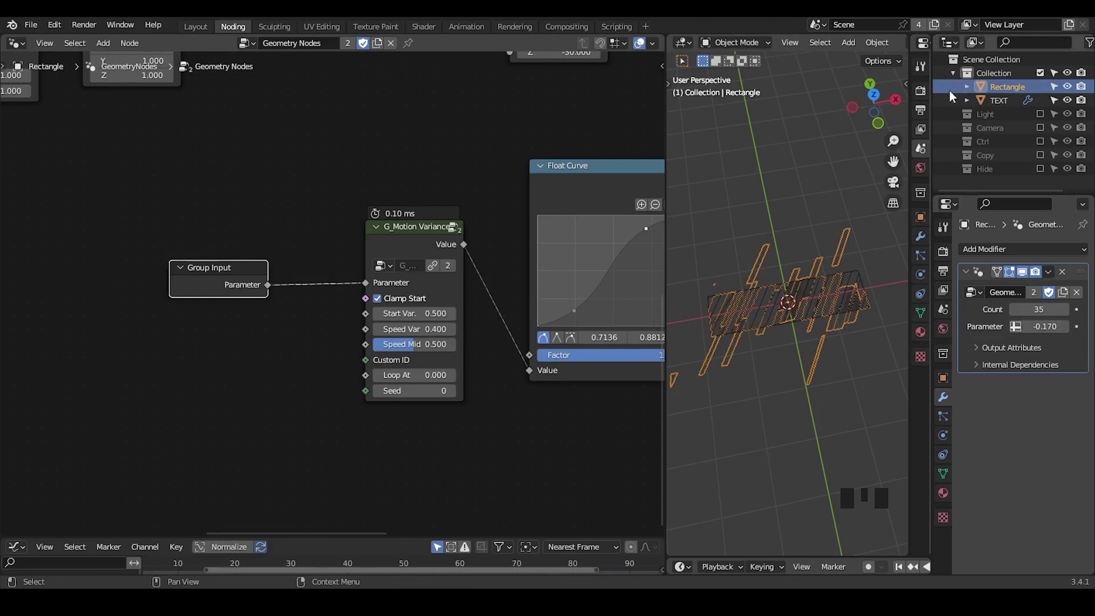
Name the node groups Rectangle and TEXT, assign Rectangle to the TEXT object, and hide the Rectangle object.
{"action": "left_click_drag", "start_coordinate": [310, 45], "coordinate": [381, 45]}
{"action": "left_click_drag", "start_coordinate": [383, 45], "coordinate": [328, 50]}
{"action": "left_click", "coordinate": [354, 44]}
{"action": "left_click_drag", "start_coordinate": [497, 130], "coordinate": [1075, 97]}
{"action": "left_click", "coordinate": [1075, 97]}
{"action": "left_click", "coordinate": [1006, 106]}
{"action": "left_click_drag", "start_coordinate": [452, 142], "coordinate": [402, 274]}
{"action": "left_click", "coordinate": [403, 274]}
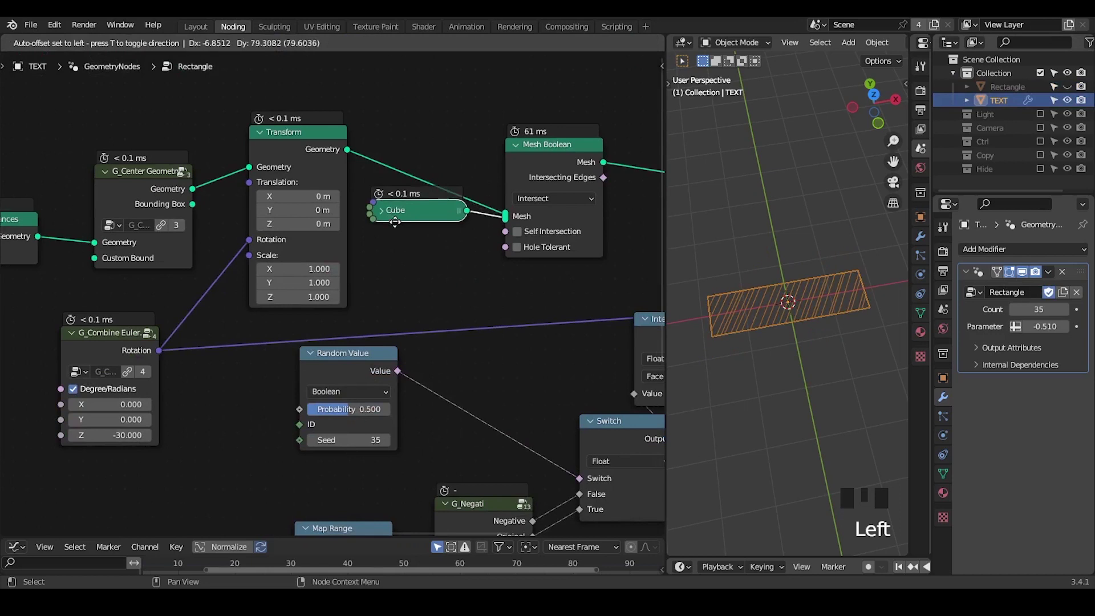
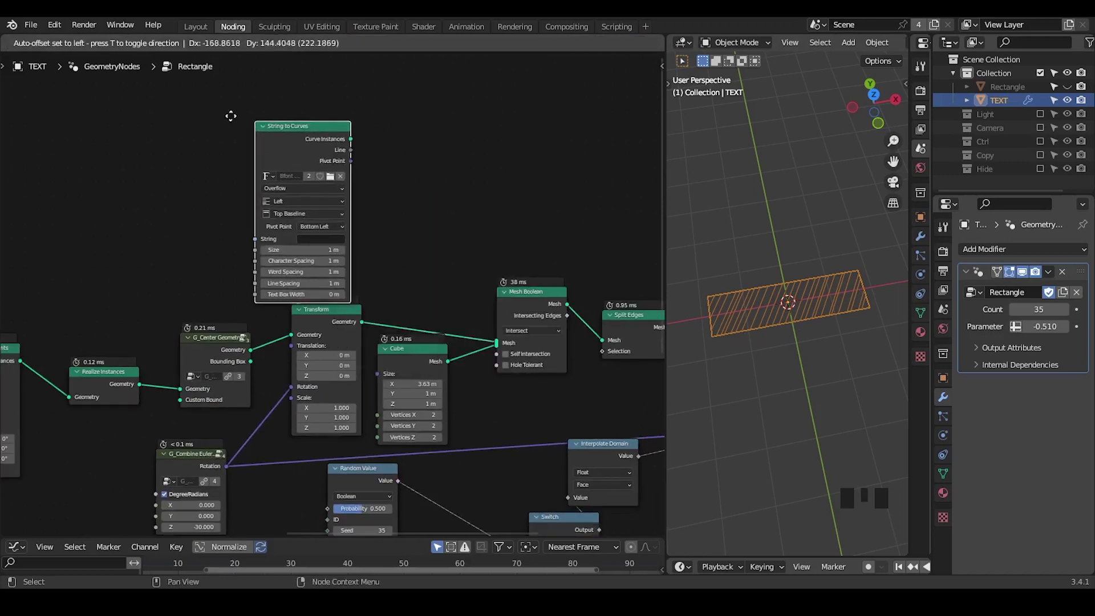
Set String to Curves to the letter B, centred and middle-aligned, and arrange its links.
{"action": "left_click", "coordinate": [265, 121]}
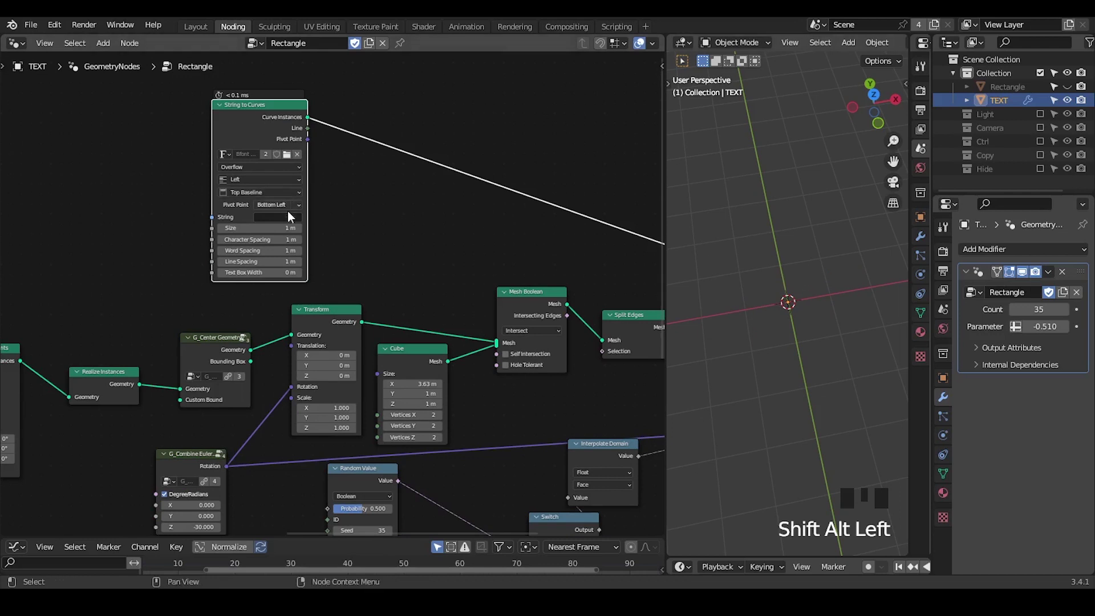
{"action": "left_click_drag", "start_coordinate": [293, 222], "coordinate": [318, 217]}
{"action": "left_click_drag", "start_coordinate": [317, 217], "coordinate": [293, 167]}
{"action": "left_click_drag", "start_coordinate": [293, 166], "coordinate": [324, 194]}
{"action": "left_click_drag", "start_coordinate": [324, 194], "coordinate": [307, 195]}
Add a Fill Curve node so the B curves become filled geometry feeding the boolean.
{"action": "key", "text": "ctrl+a"}
{"action": "key", "text": "l"}
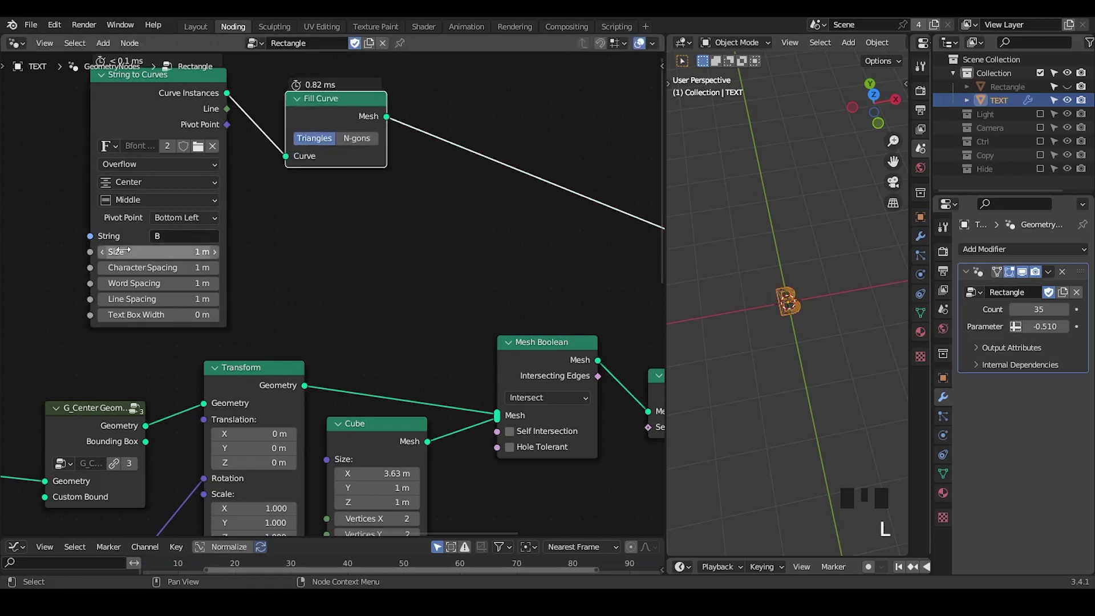
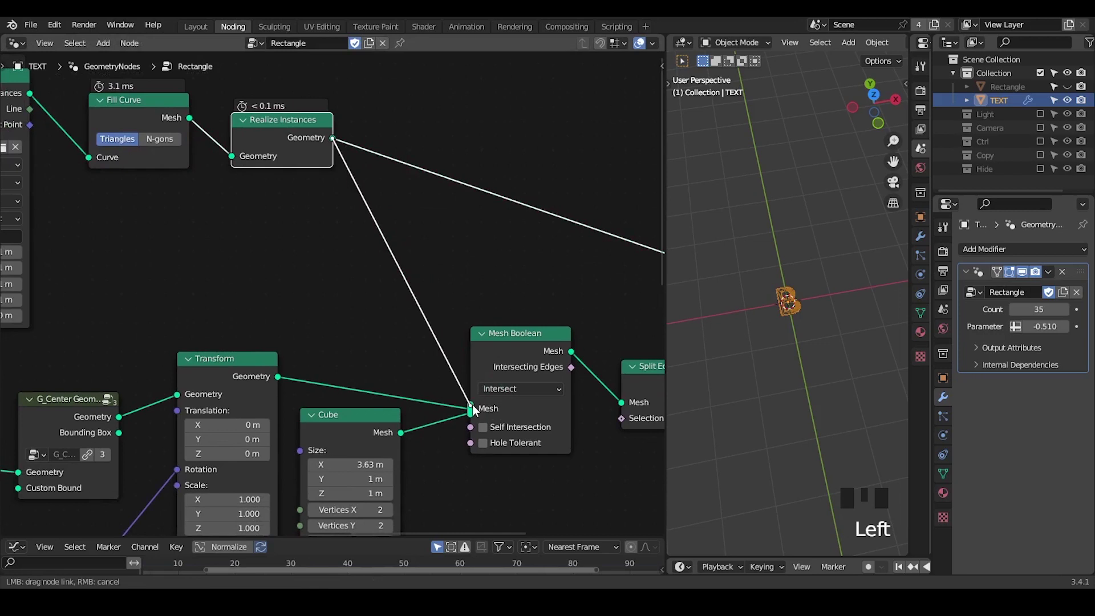
Connect the realized letter B into the Mesh Boolean's mesh input and tidy the node layout.
{"action": "right_click", "coordinate": [425, 420]}
{"action": "left_click_drag", "start_coordinate": [773, 338], "coordinate": [490, 328]}
{"action": "left_click", "coordinate": [490, 328]}
{"action": "left_click_drag", "start_coordinate": [732, 321], "coordinate": [260, 141]}
{"action": "left_click", "coordinate": [260, 142]}
{"action": "middle_click", "coordinate": [405, 247]}
Add the G_Solidify group and set Fill Curve to fill the letter as N-gons.
{"action": "key", "text": "ctrl+a"}
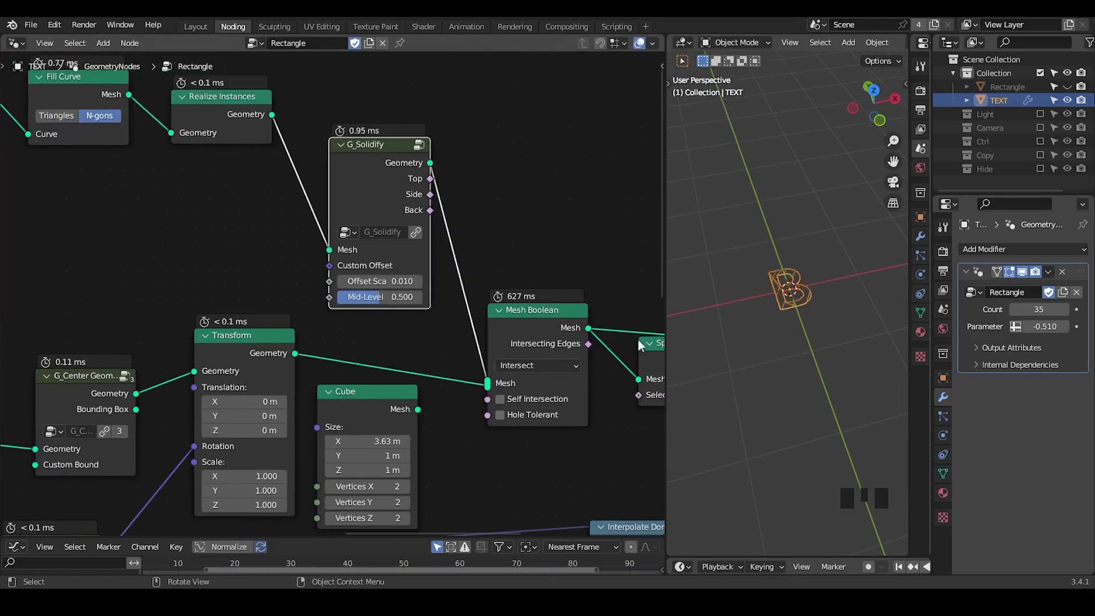
{"action": "left_click_drag", "start_coordinate": [414, 407], "coordinate": [170, 176]}
{"action": "left_click", "coordinate": [170, 176]}
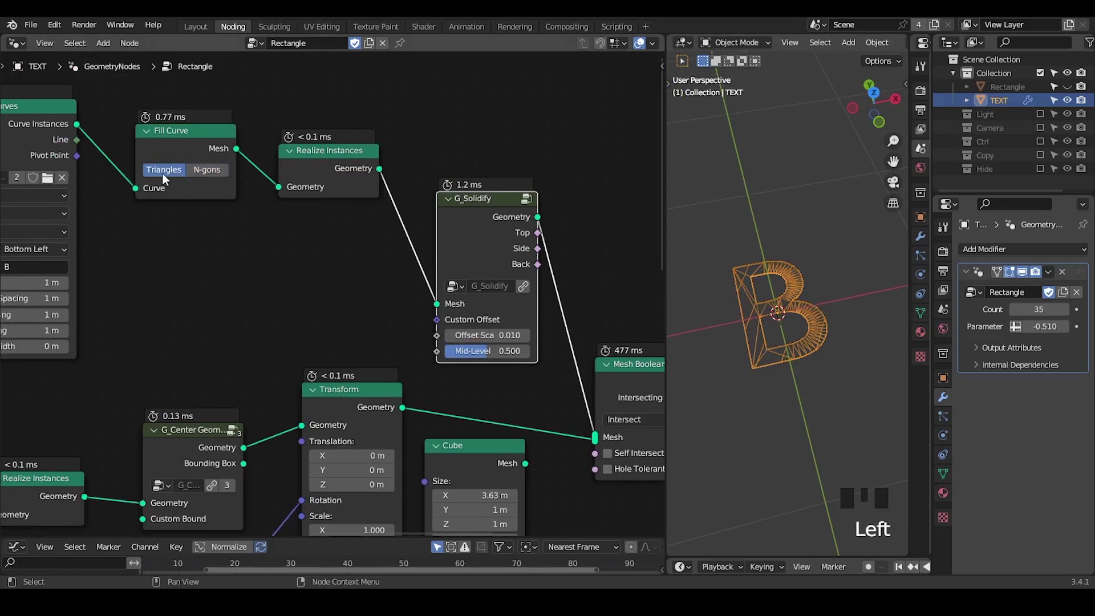
{"action": "left_click", "coordinate": [403, 123]}
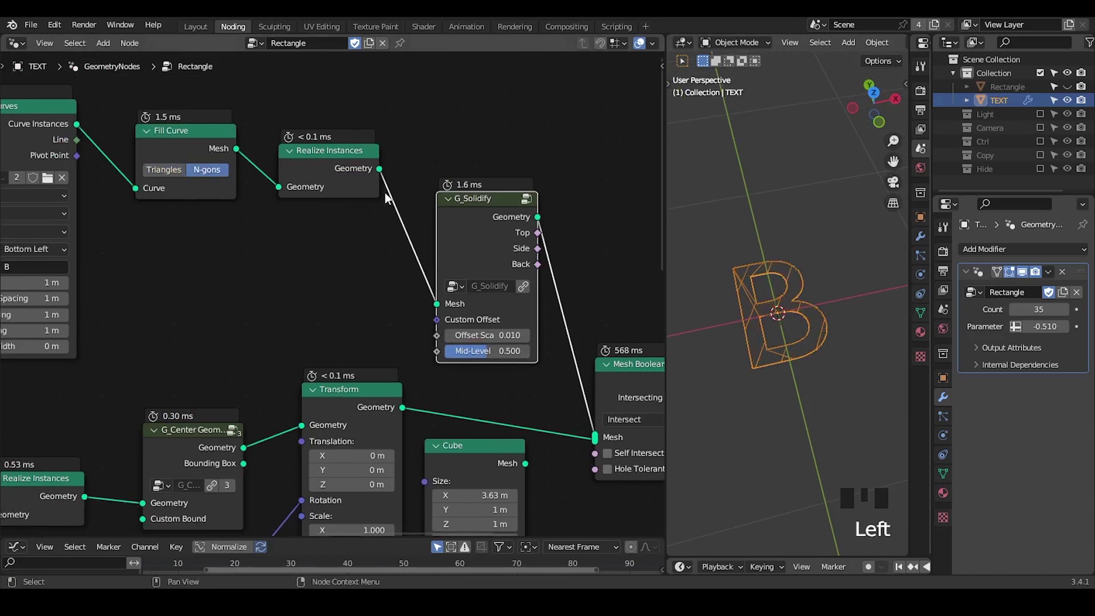
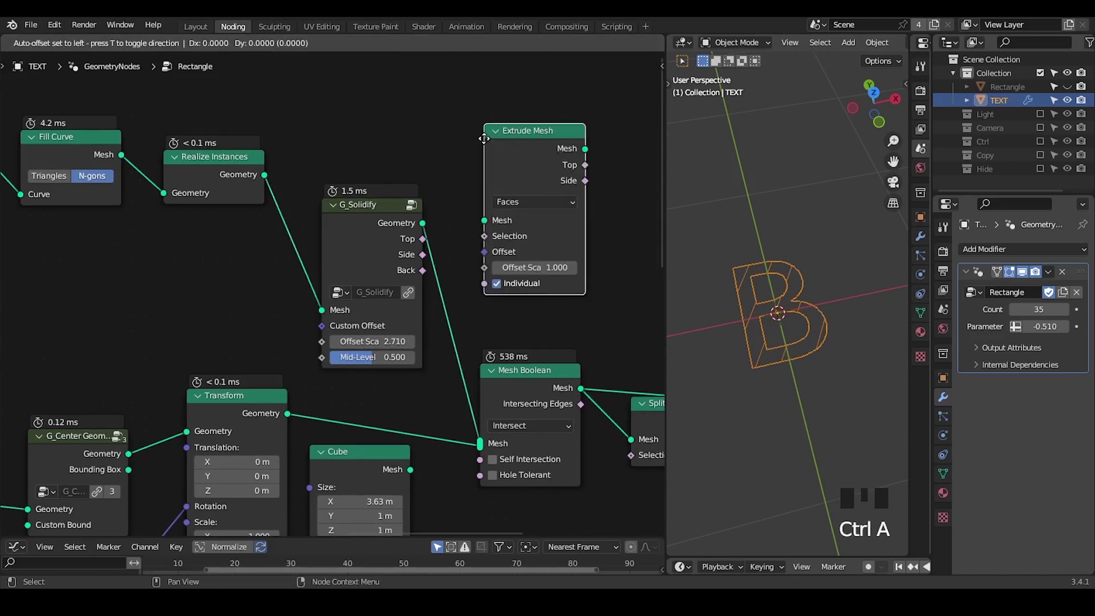
Remove the stray Extrude Mesh node and wire G_Solidify (offset scale 2.710) between Realize Instances and Mesh Boolean.
{"action": "left_click_drag", "start_coordinate": [485, 127], "coordinate": [484, 159]}
{"action": "left_click", "coordinate": [483, 159]}
{"action": "key", "text": "x"}
{"action": "left_click_drag", "start_coordinate": [383, 341], "coordinate": [442, 191]}
{"action": "left_click_drag", "start_coordinate": [444, 190], "coordinate": [290, 230]}
{"action": "left_click", "coordinate": [289, 230]}
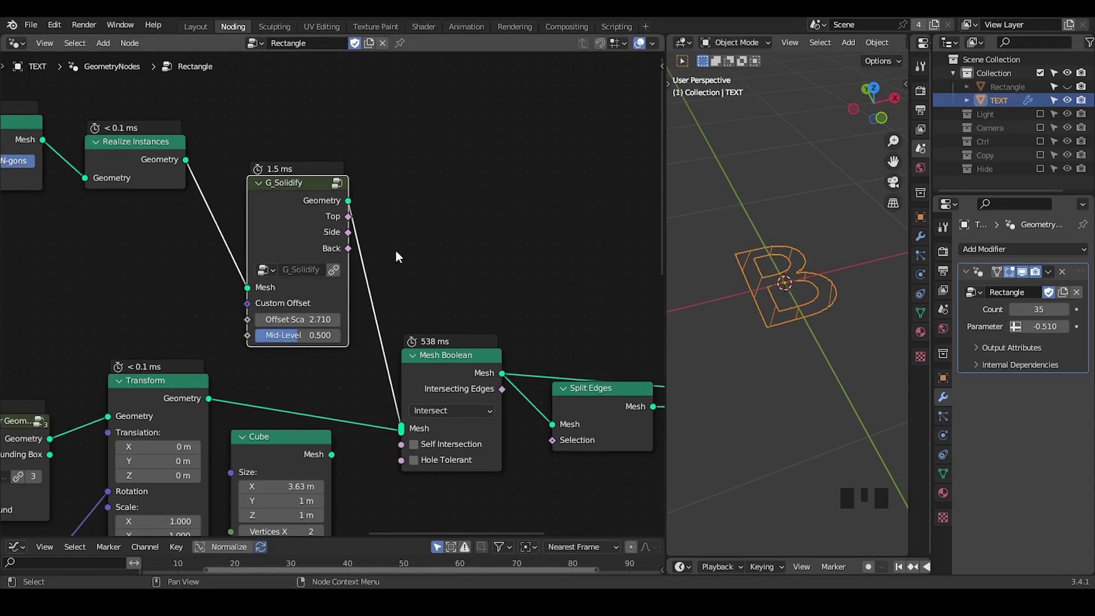
{"action": "left_click_drag", "start_coordinate": [466, 264], "coordinate": [399, 352]}
{"action": "left_click", "coordinate": [399, 352]}
Orbit the viewport to inspect the thick solid B.
{"action": "left_click_drag", "start_coordinate": [502, 331], "coordinate": [820, 310]}
{"action": "key", "text": "alt+q"}
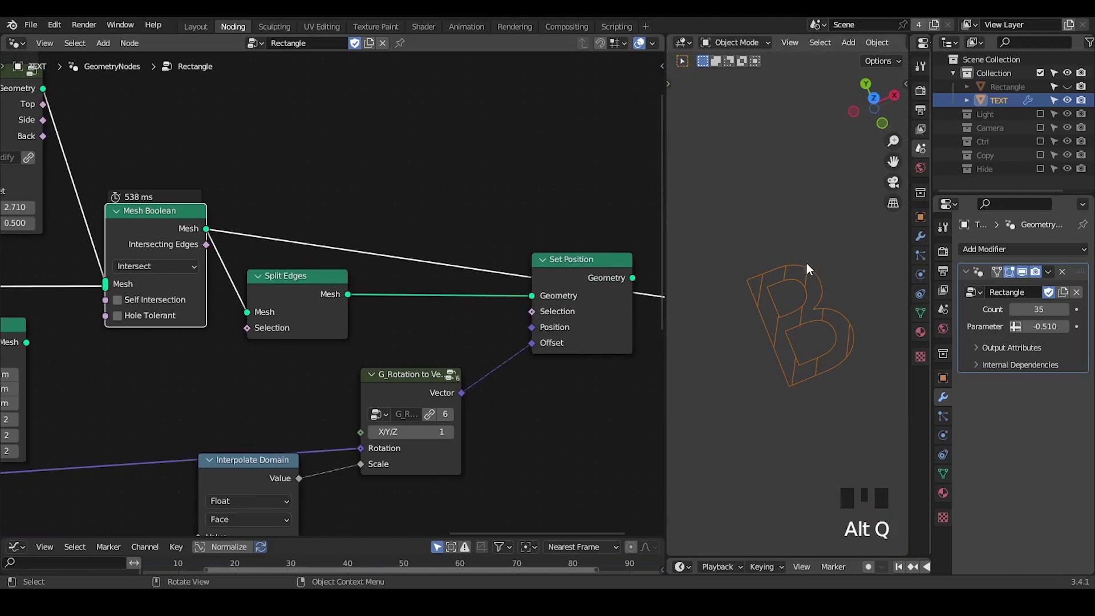
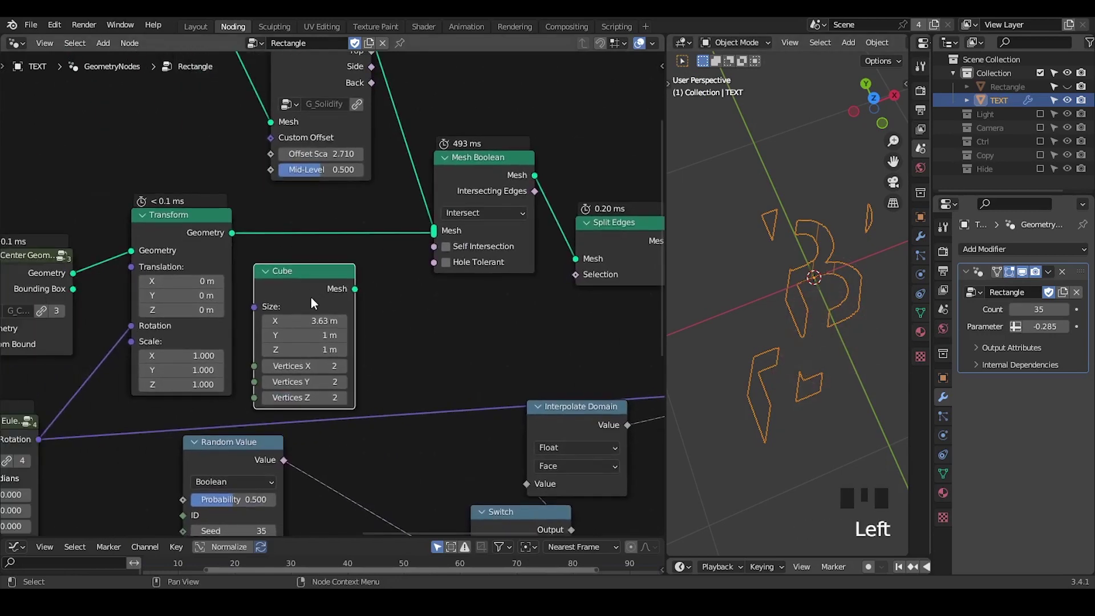
Insert a Capture Attribute node between Transform and Mesh Boolean.
{"action": "key", "text": "x"}
{"action": "middle_click", "coordinate": [316, 274]}
{"action": "key", "text": "ctrl+a"}
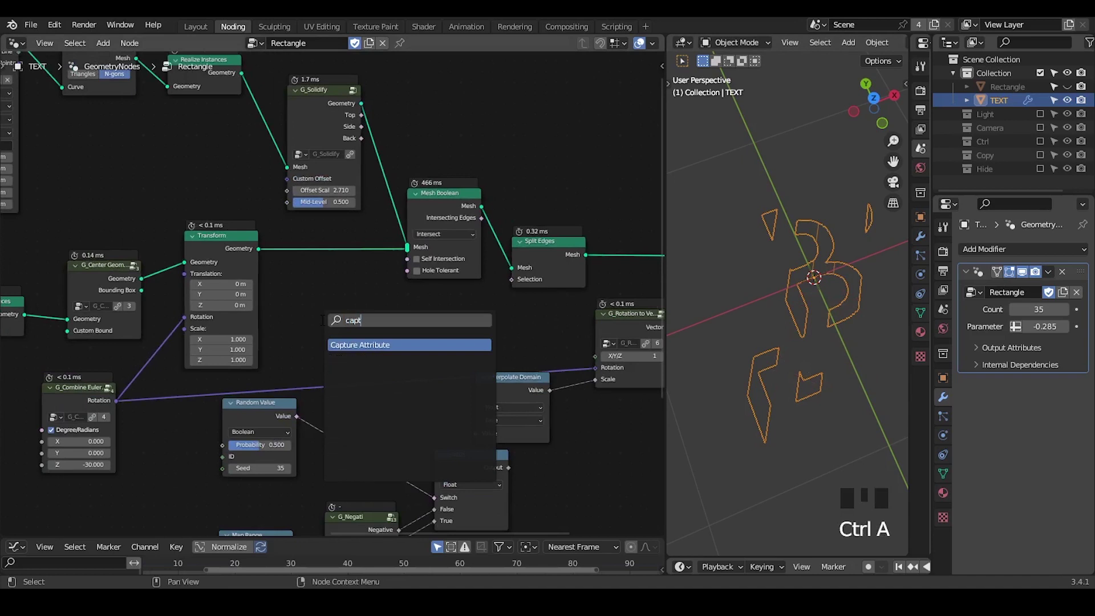
{"action": "left_click_drag", "start_coordinate": [371, 279], "coordinate": [338, 287]}
{"action": "left_click_drag", "start_coordinate": [338, 286], "coordinate": [328, 236]}
Set Capture Attribute to Integer on Face and feed it an Index input node.
{"action": "left_click", "coordinate": [137, 215]}
{"action": "left_click", "coordinate": [350, 222]}
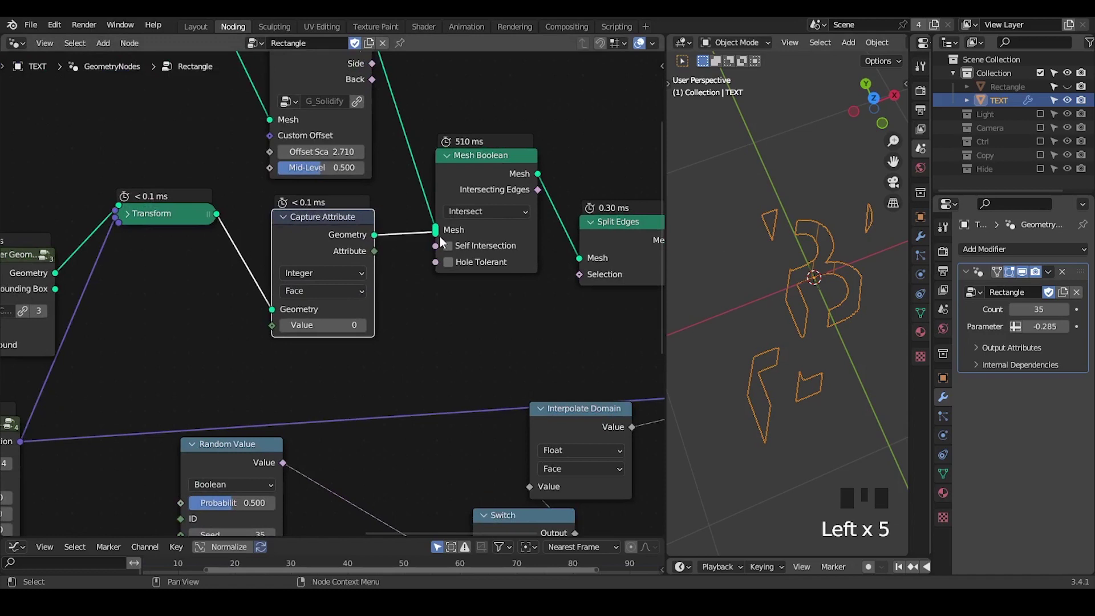
{"action": "left_click_drag", "start_coordinate": [354, 356], "coordinate": [404, 274]}
{"action": "left_click", "coordinate": [404, 274]}
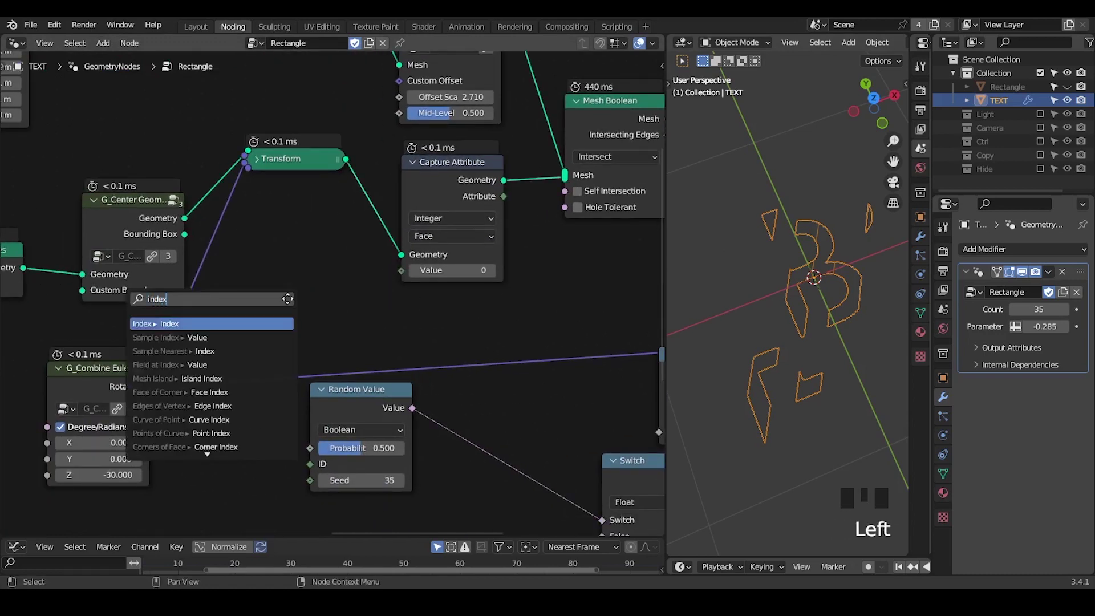
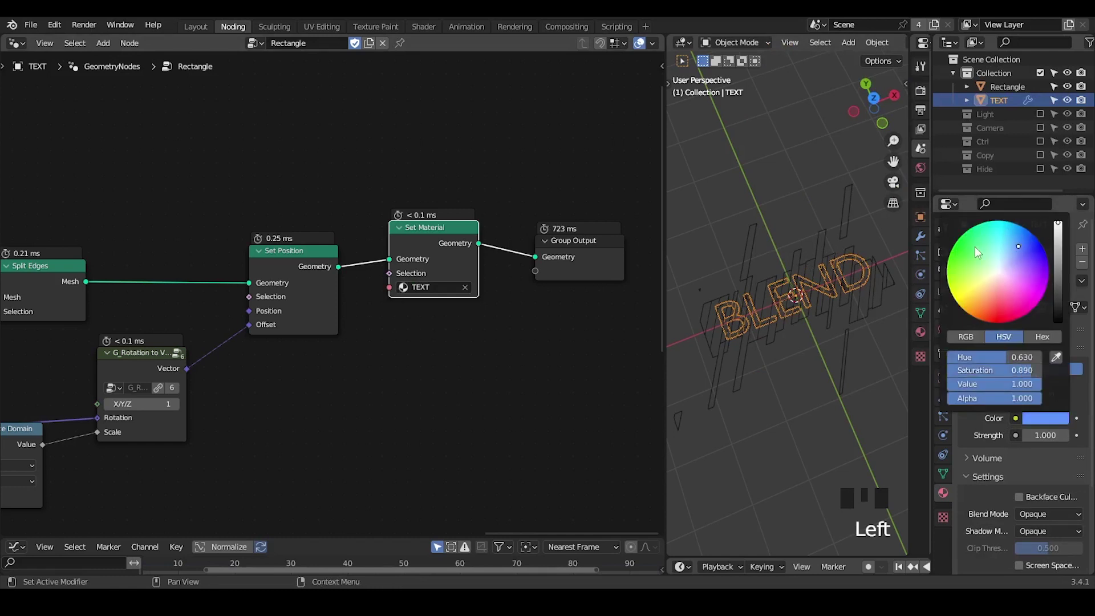
Select the Rectangle strips object and set up its RECTANGLE emission material via a Set Material node.
{"action": "left_click", "coordinate": [1006, 95]}
{"action": "left_click", "coordinate": [460, 282]}
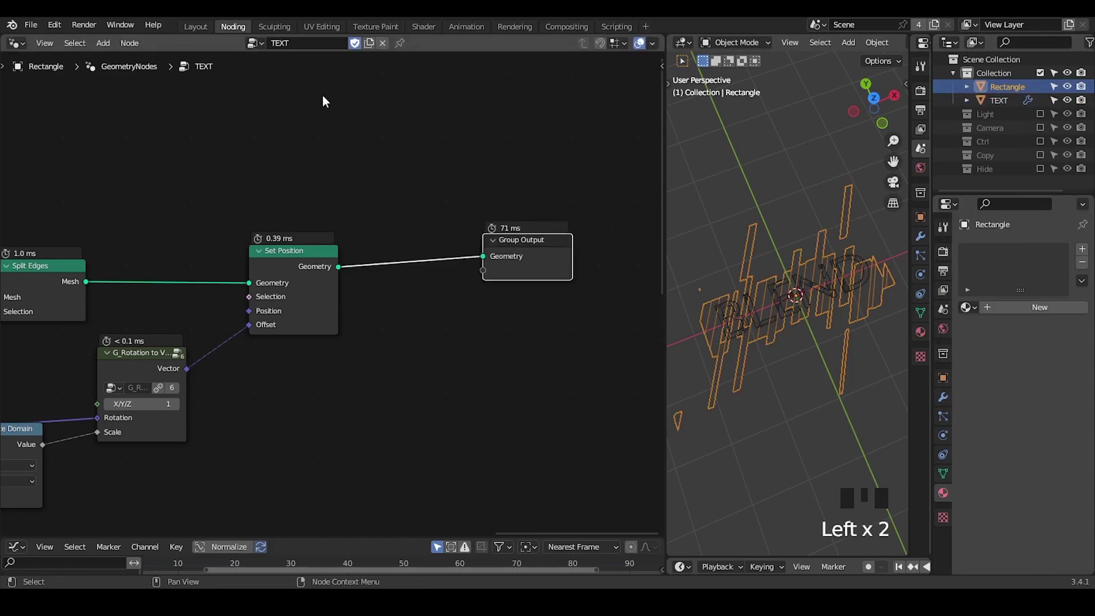
{"action": "left_click", "coordinate": [993, 105]}
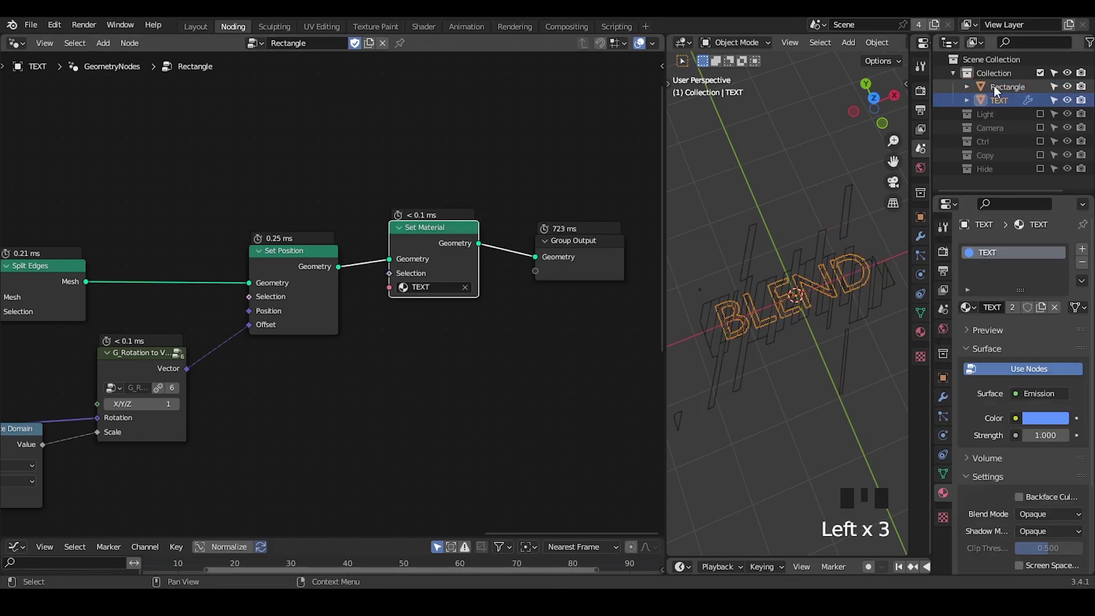
{"action": "left_click_drag", "start_coordinate": [328, 48], "coordinate": [970, 93]}
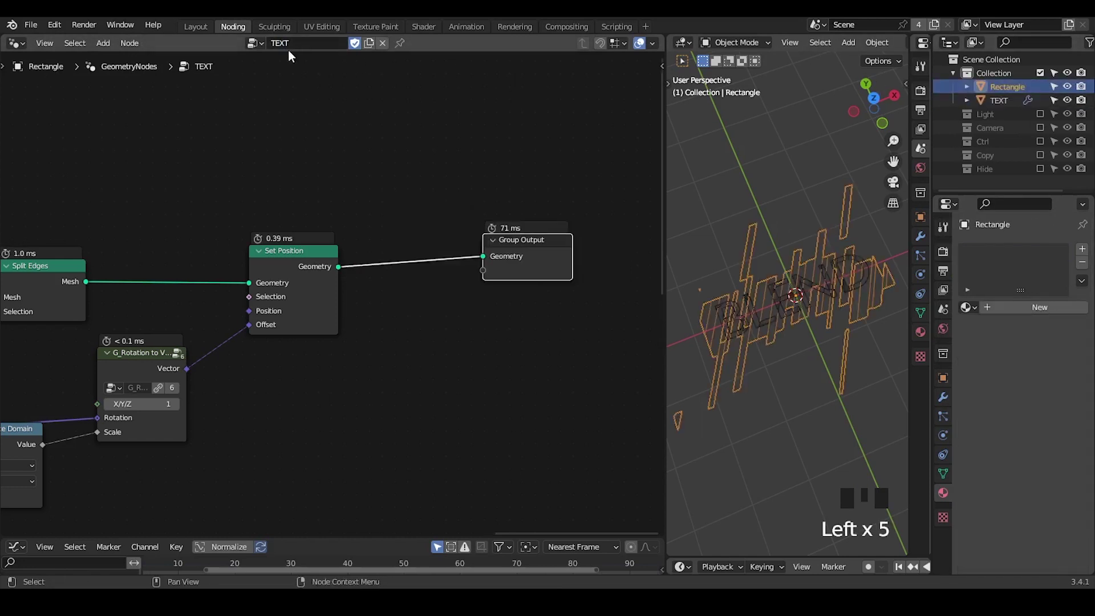
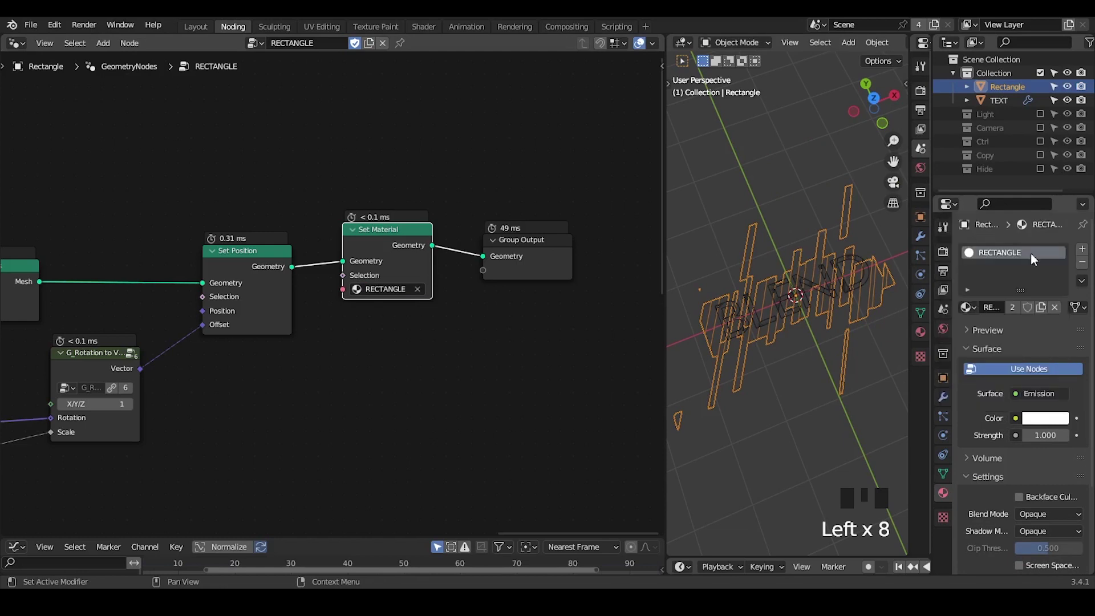
Set the RECTANGLE emission colour value to 0 so the strips render black.
{"action": "left_click", "coordinate": [1048, 421]}
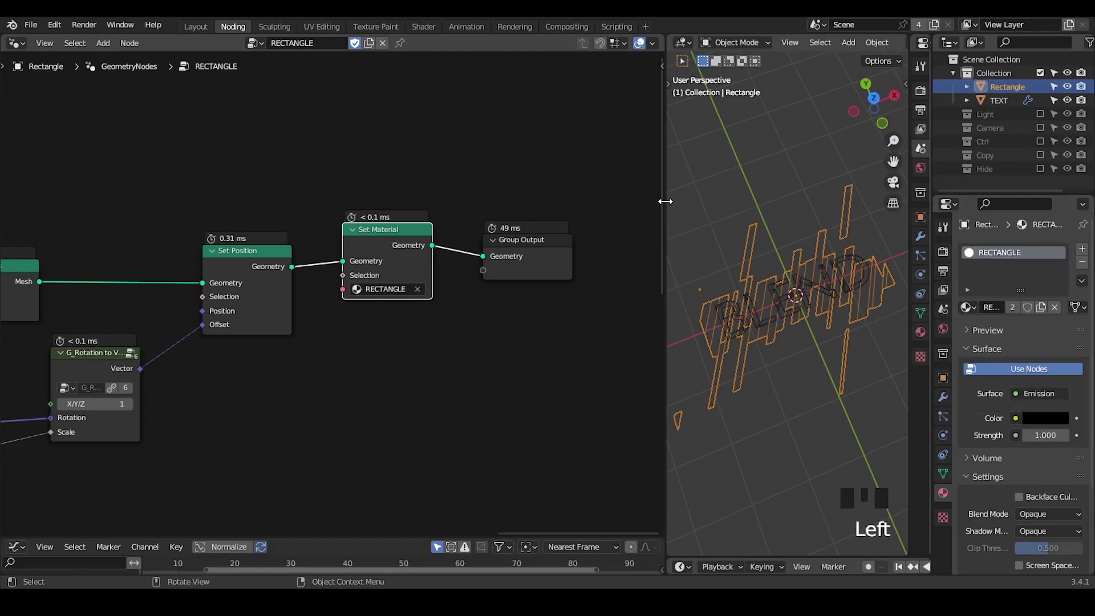
{"action": "left_click_drag", "start_coordinate": [662, 204], "coordinate": [714, 163]}
Duplicate the Rectangle strips object, then delete the duplicate again.
{"action": "key", "text": "shift+d"}
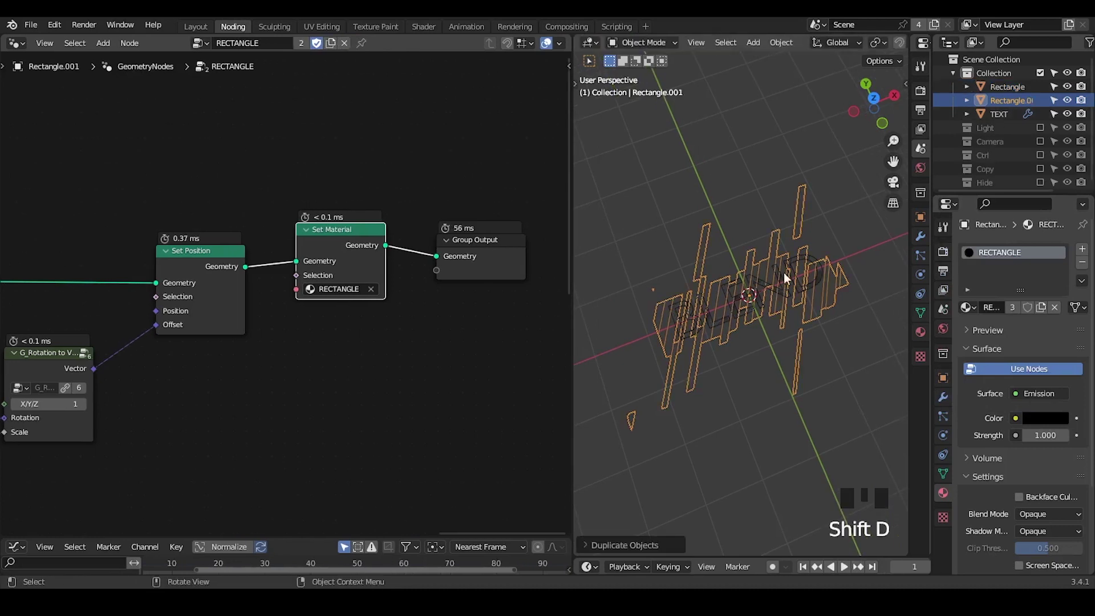
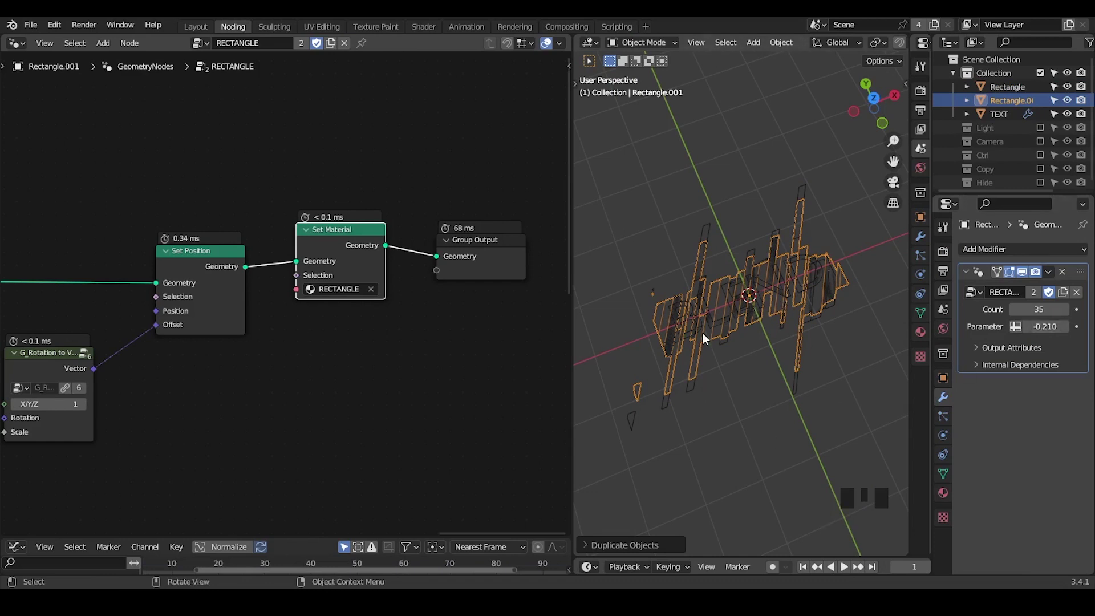
{"action": "left_click", "coordinate": [947, 499]}
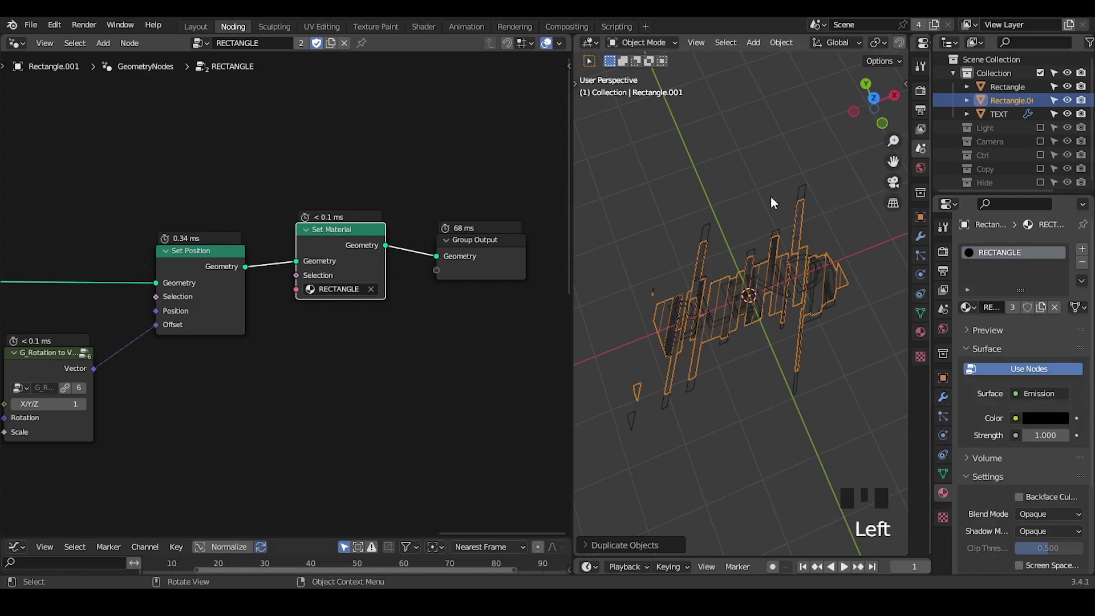
{"action": "key", "text": "x"}
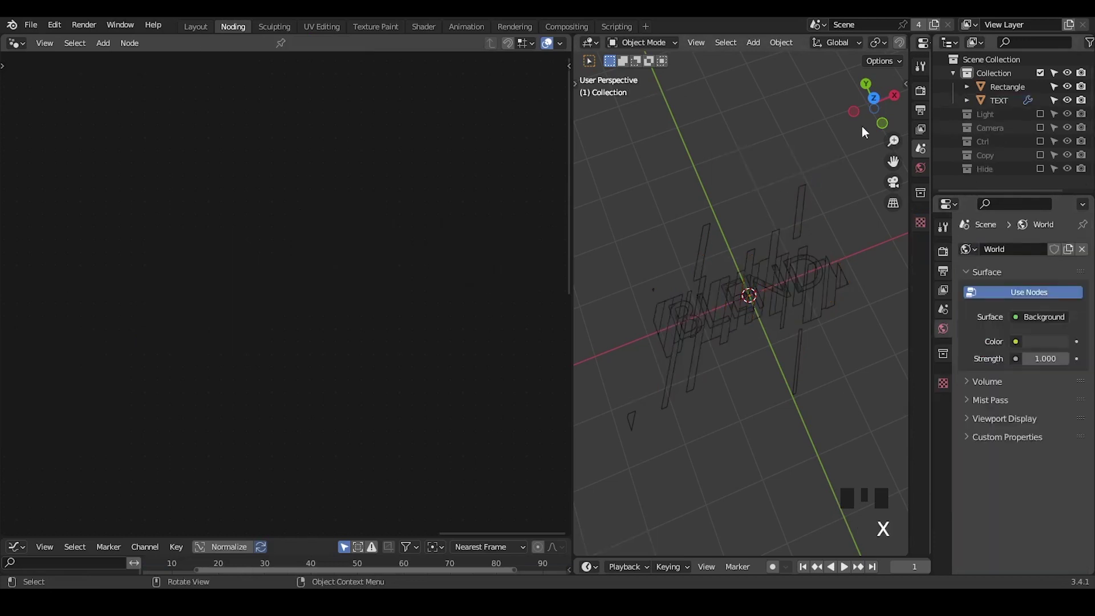
Add a camera with rotation 0, make it Orthographic and look through it.
{"action": "left_click_drag", "start_coordinate": [808, 263], "coordinate": [883, 106]}
{"action": "left_click", "coordinate": [882, 105]}
{"action": "key", "text": "KP_0"}
{"action": "left_click", "coordinate": [1042, 135]}
{"action": "left_click", "coordinate": [1005, 150]}
Frame BLEND in the camera at X/Y 0 m, scale 5.614, and switch to Rendered shading.
{"action": "left_click_drag", "start_coordinate": [1025, 297], "coordinate": [939, 382]}
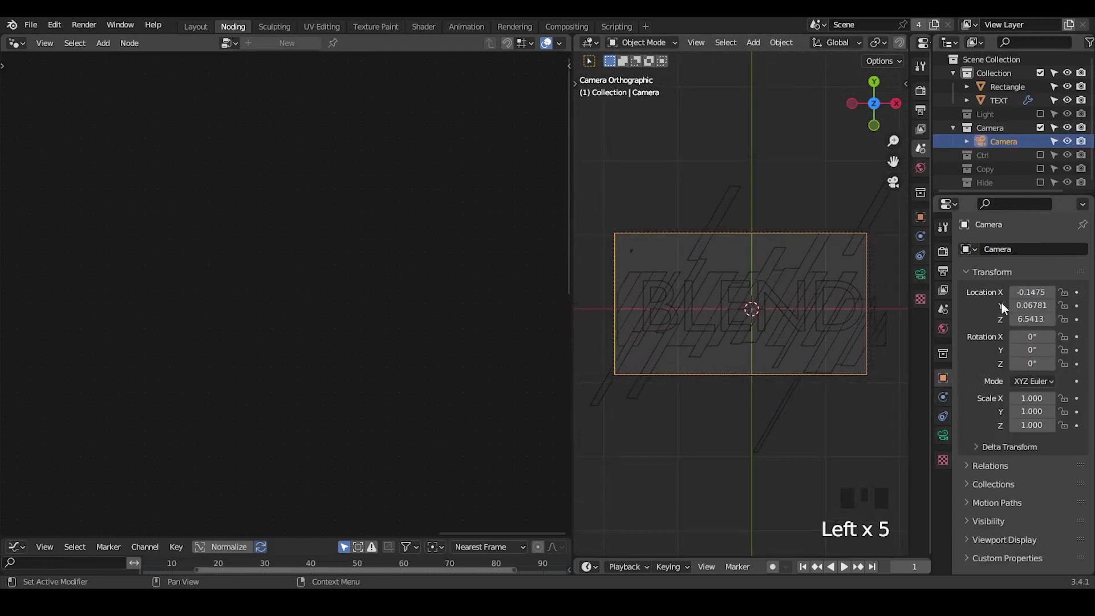
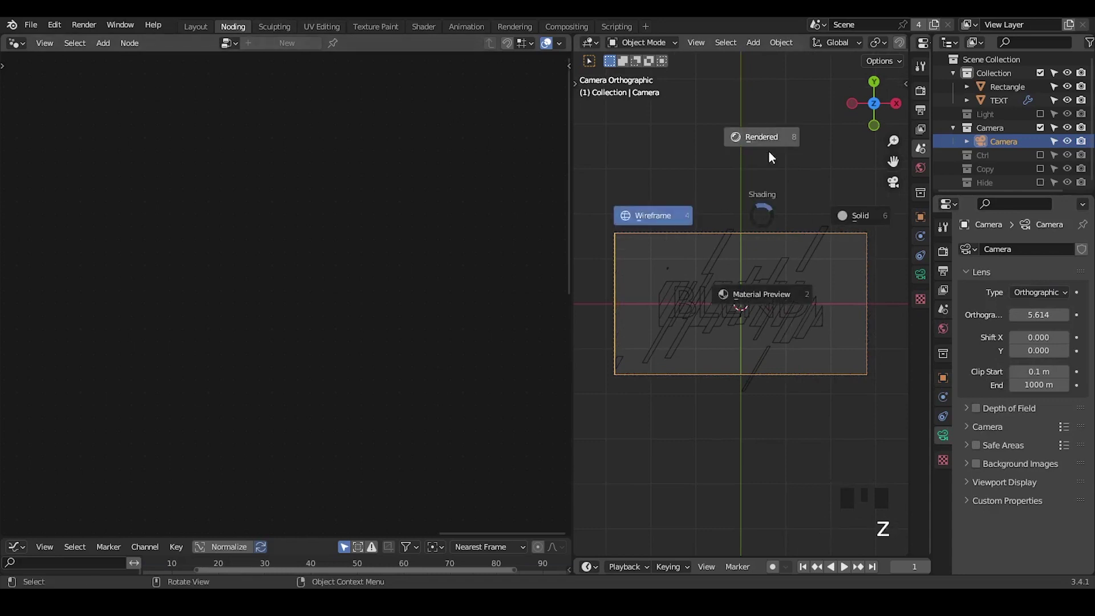
{"action": "left_click_drag", "start_coordinate": [768, 276], "coordinate": [783, 243]}
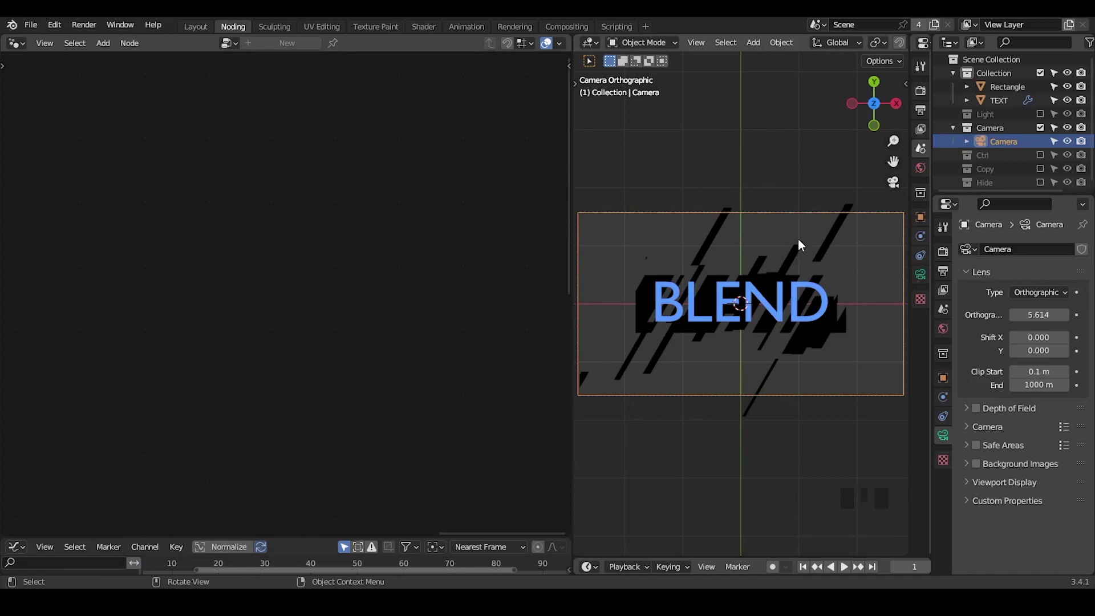